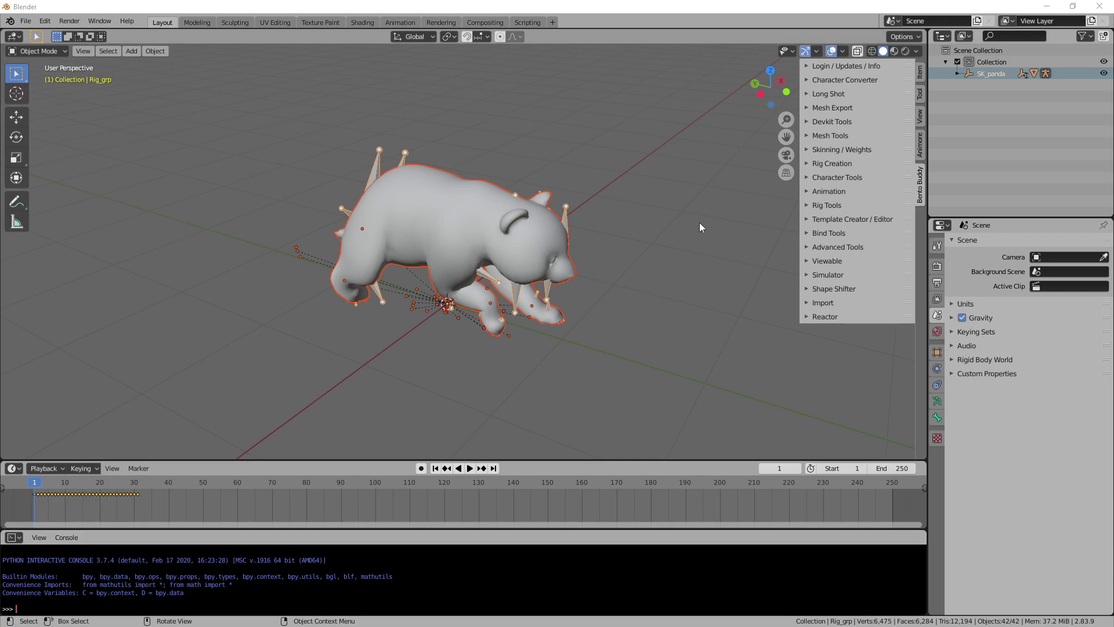
- Play back the panda rig's walk animation from the Timeline
left_click(672, 10)
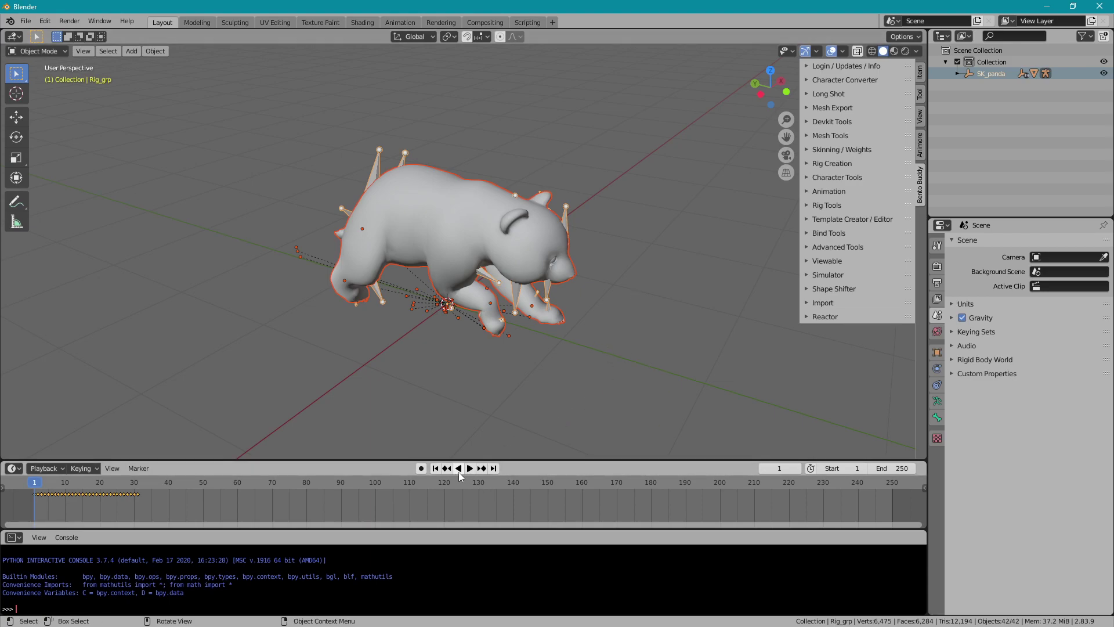
left_click(50, 486)
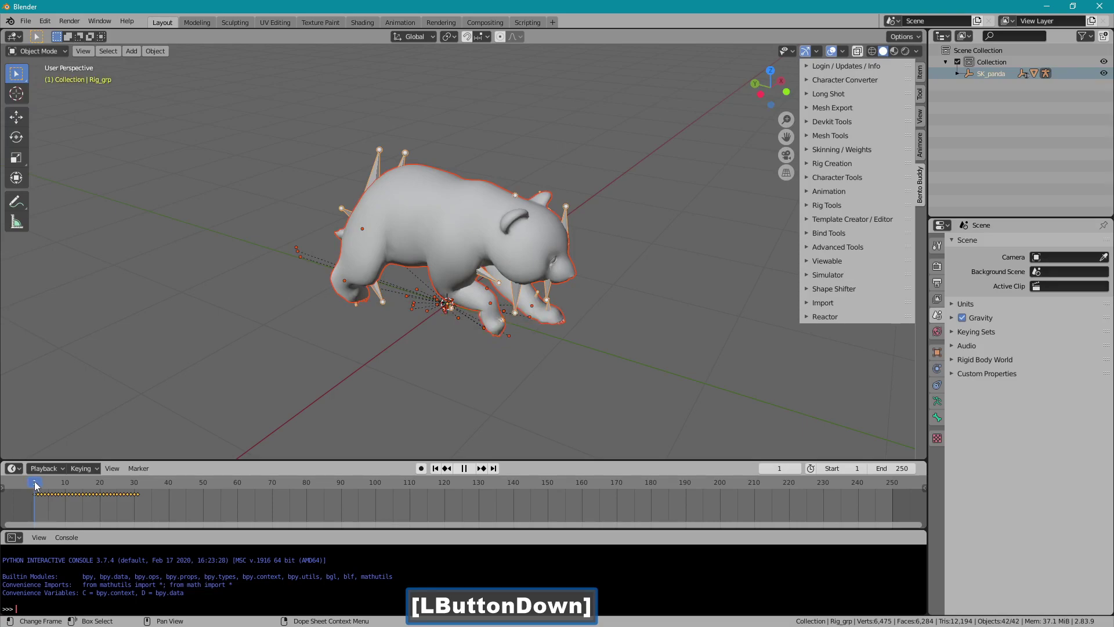
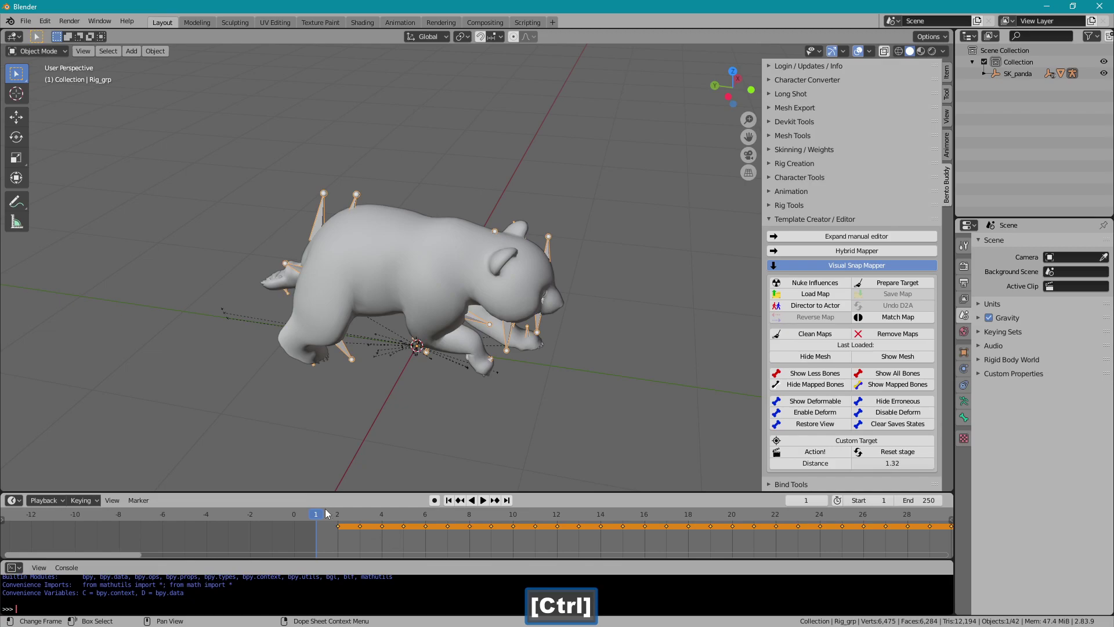
- In Pose Mode, select all panda bones, clear their rotation and location, and return to frame 1
left_click(328, 513)
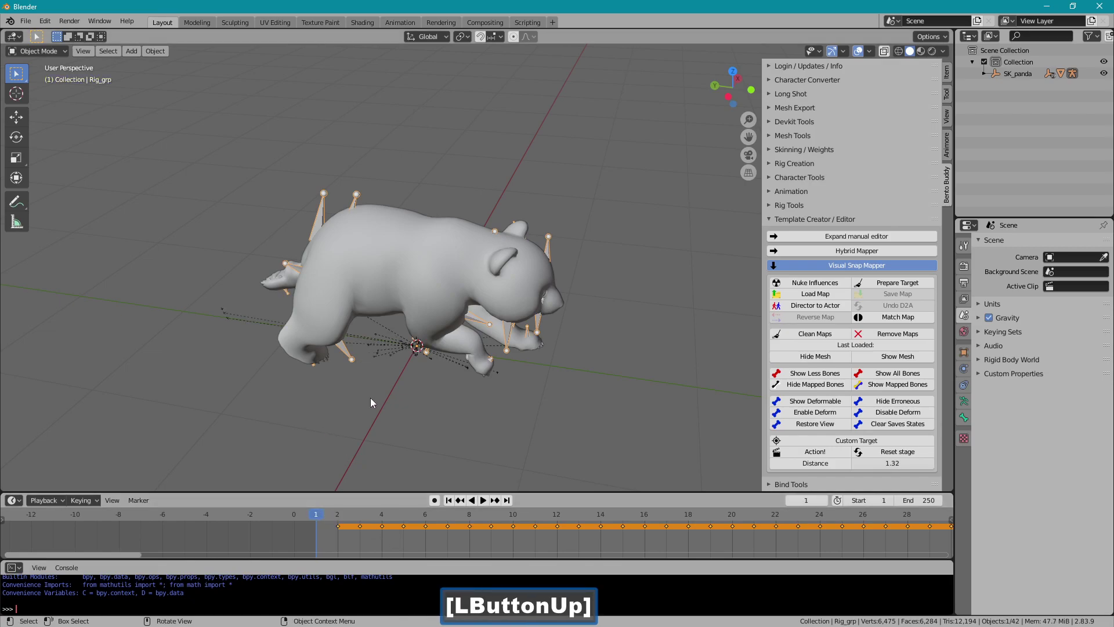
left_click(57, 53)
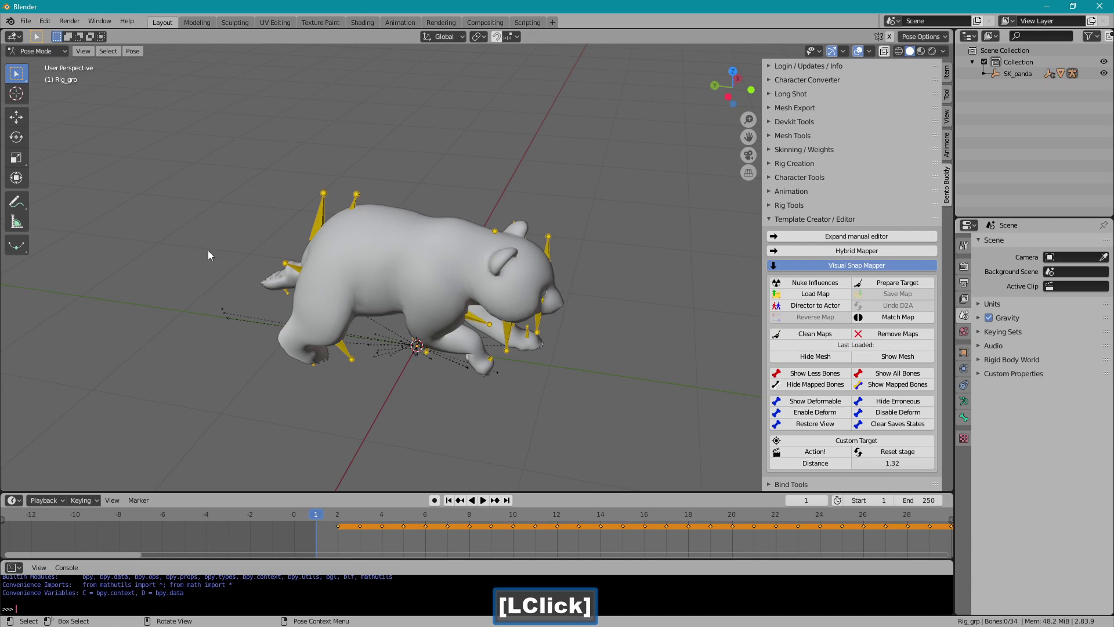
key("a")
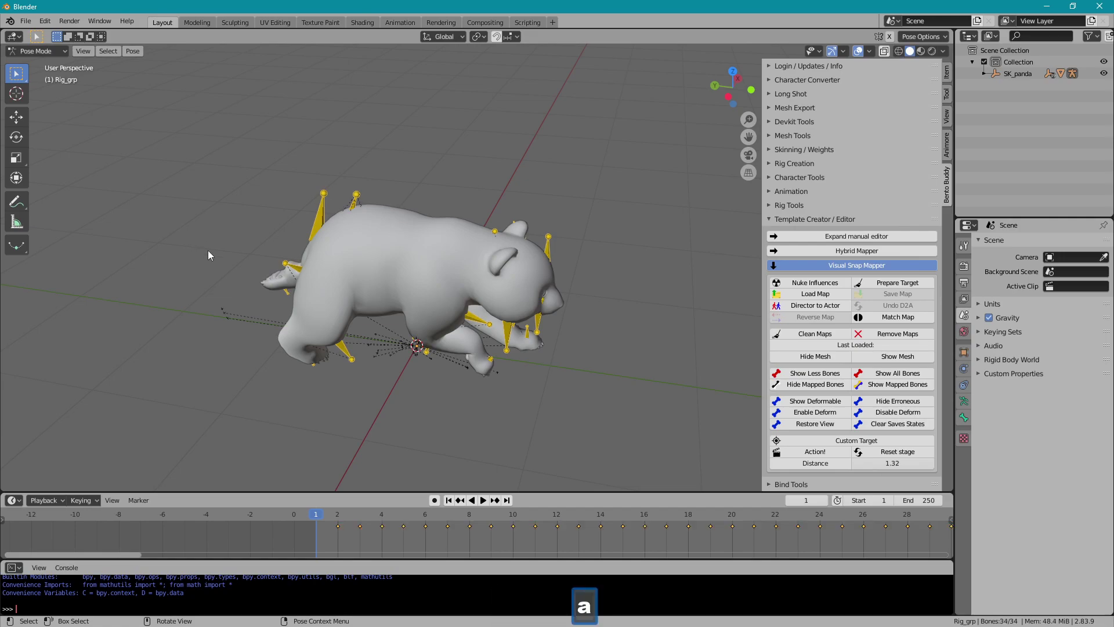
left_click(94, 502)
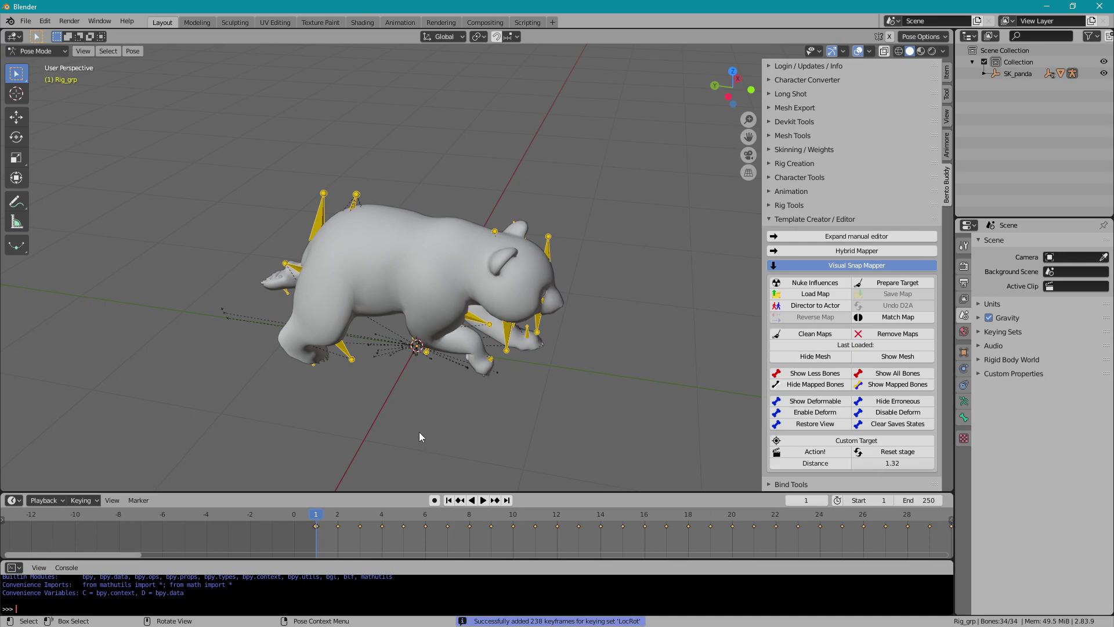
key("alt+r")
key("alt+g")
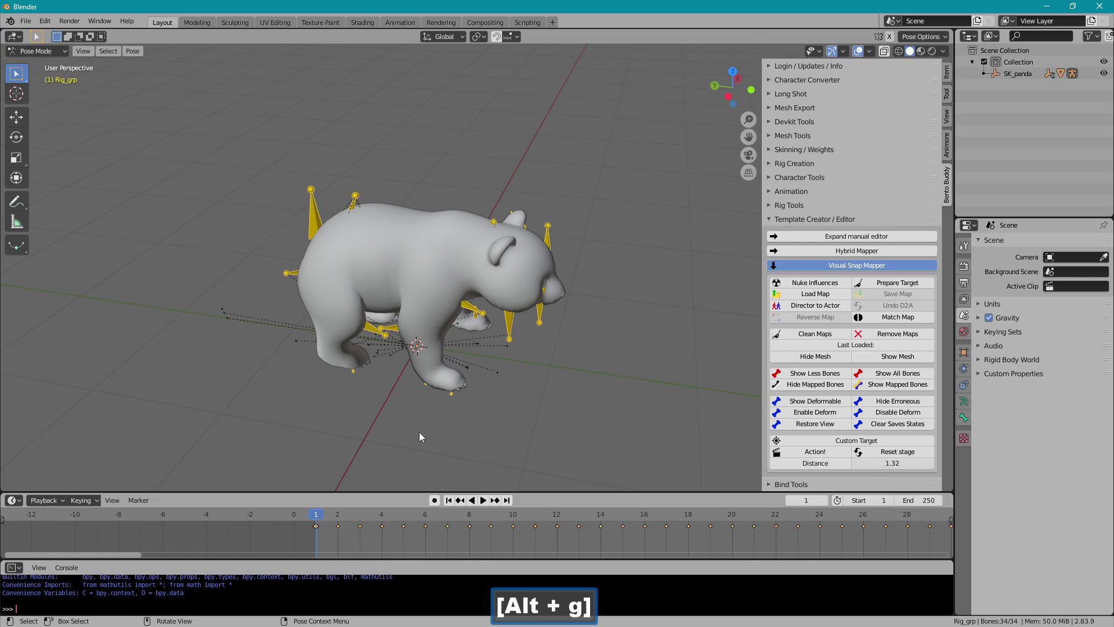
key("alt+g")
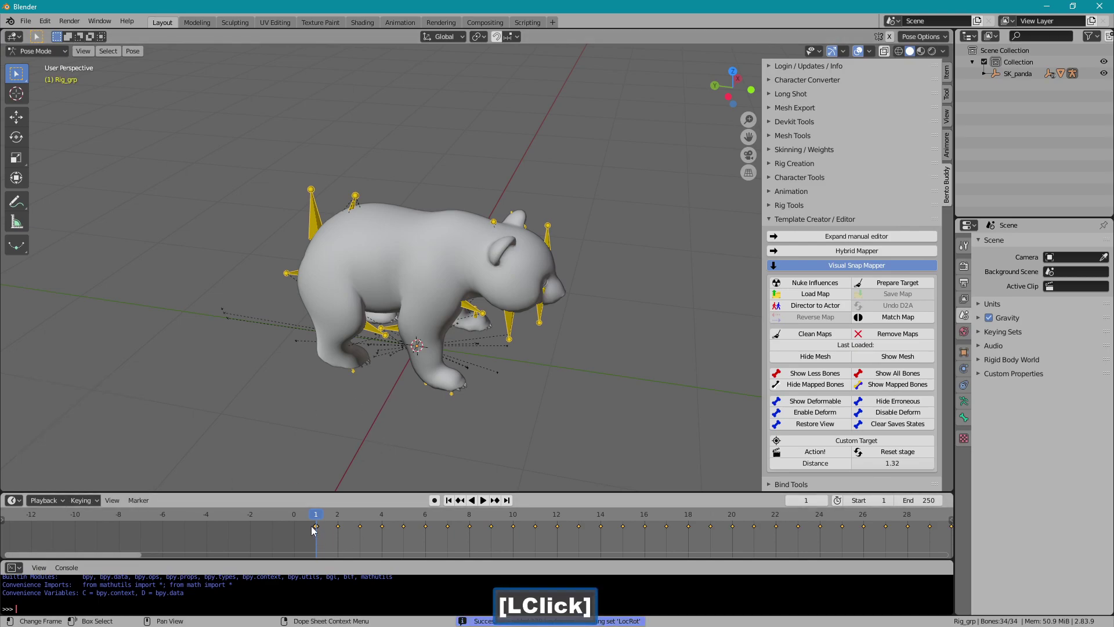
left_click(333, 519)
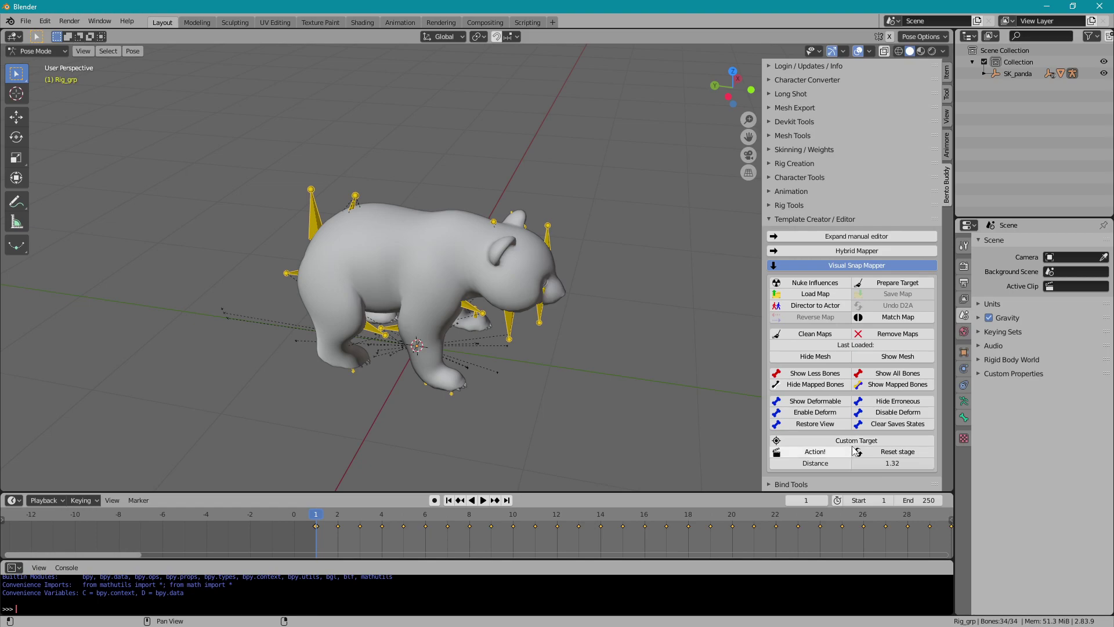
- Load the BentoBuddy.001 actor skeleton with Rig_grp as director via Template Creator
left_click(828, 456)
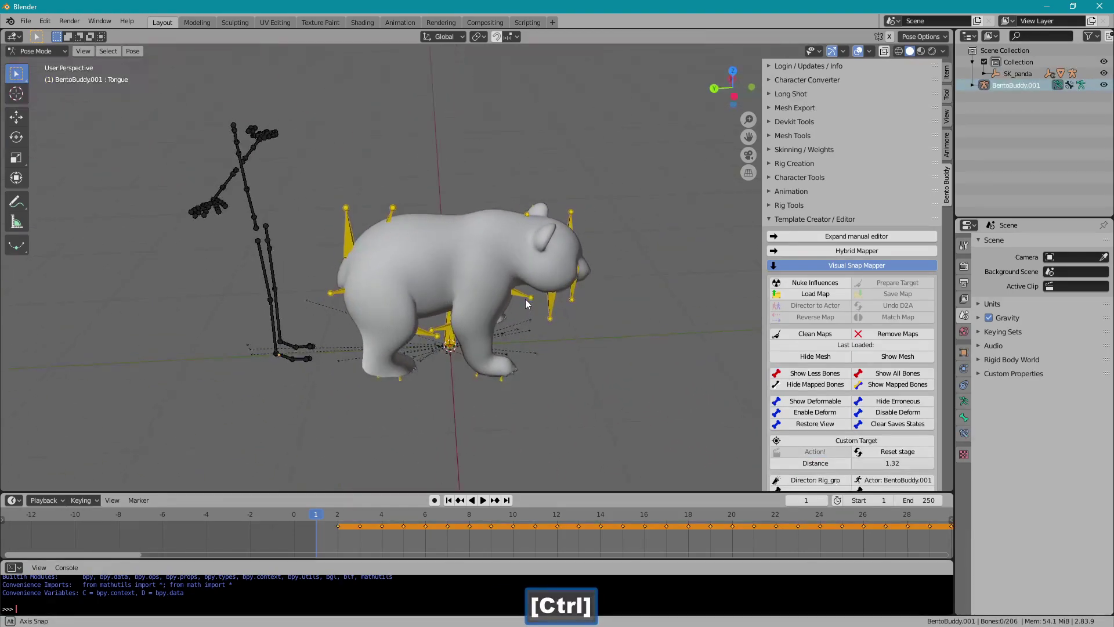
- Select the panda's tail_jnt and show all bones of the actor skeleton
left_click(391, 235)
key("g")
right_click(362, 206)
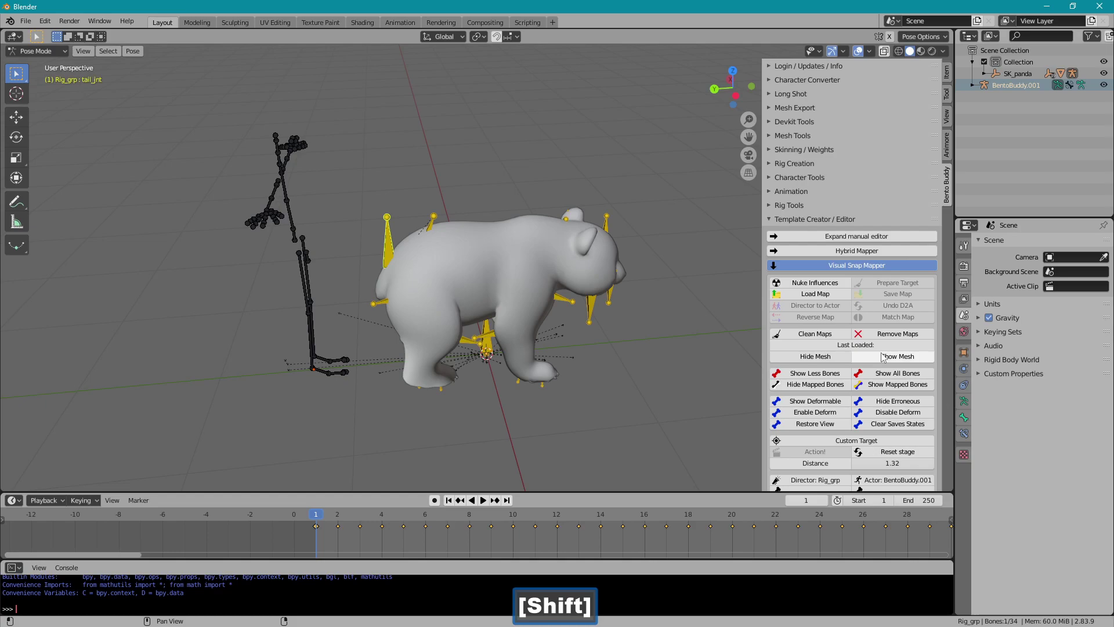
left_click(889, 376)
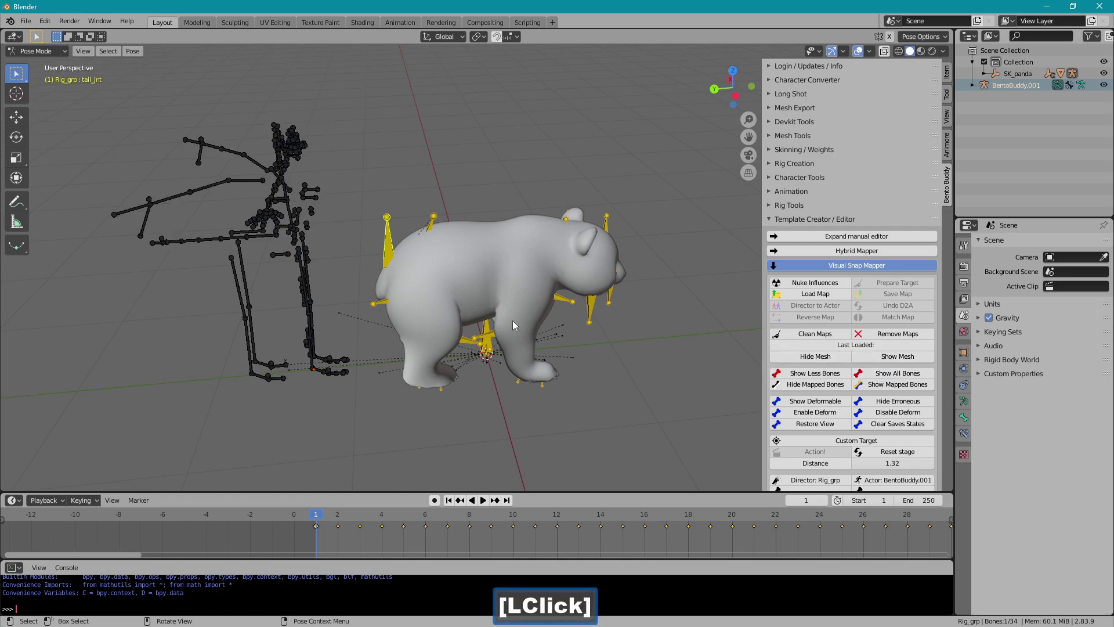
- Test-move the tail joint and cancel, then select the skeleton's mTail1 bone for mapping
key("g")
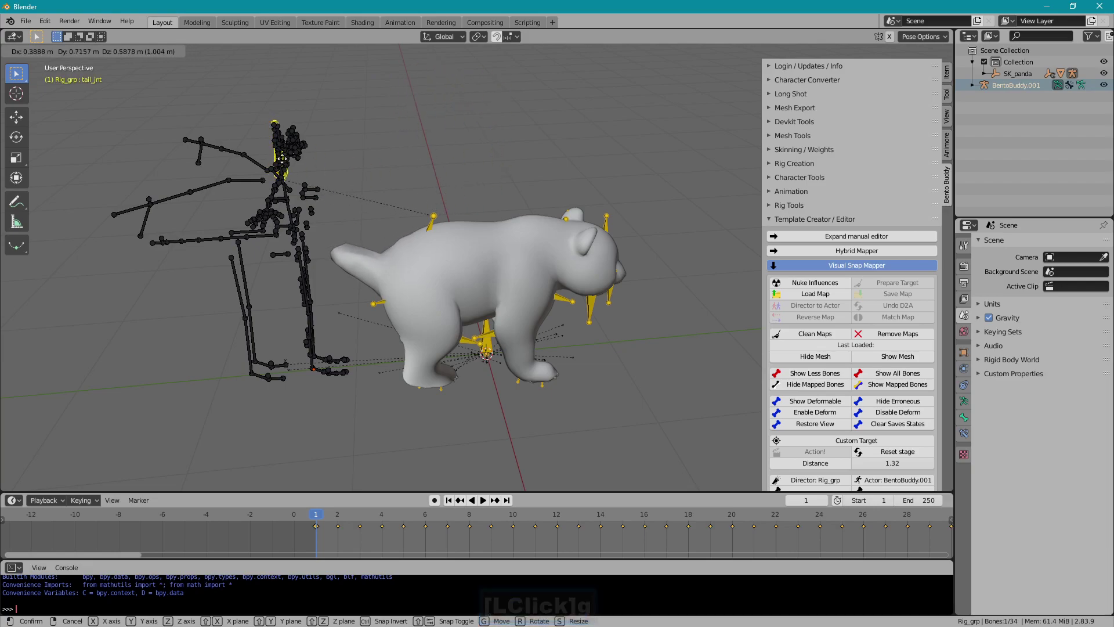
right_click(367, 149)
left_click(438, 228)
key("g")
right_click(435, 210)
key("g")
right_click(362, 228)
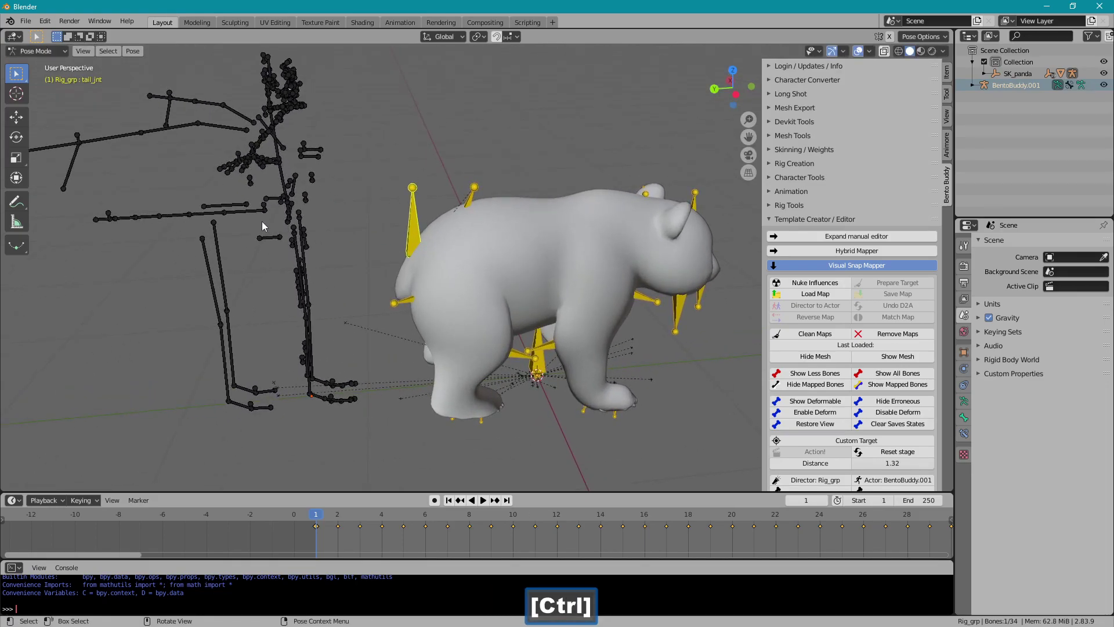
left_click(260, 218)
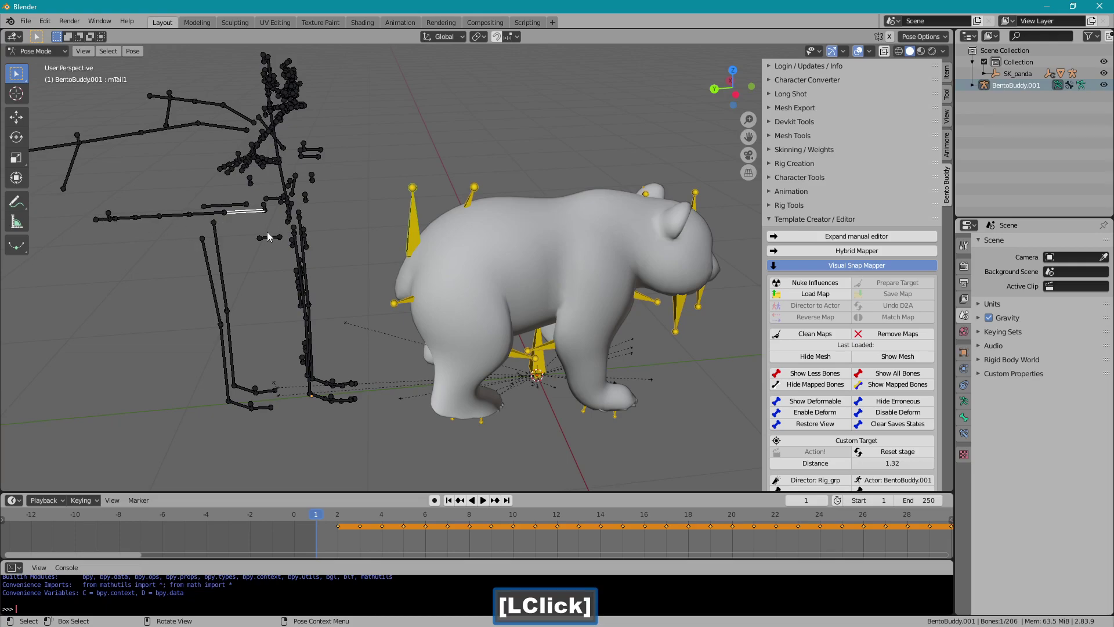
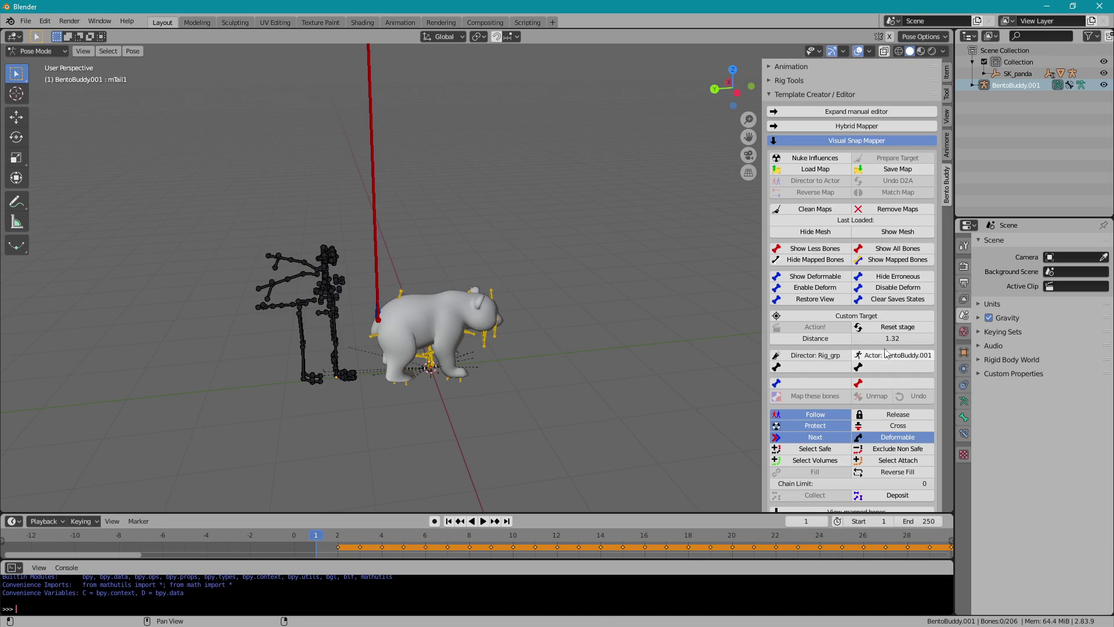
- Reset the stage to remove the BentoBuddy.001 actor skeleton
left_click(885, 333)
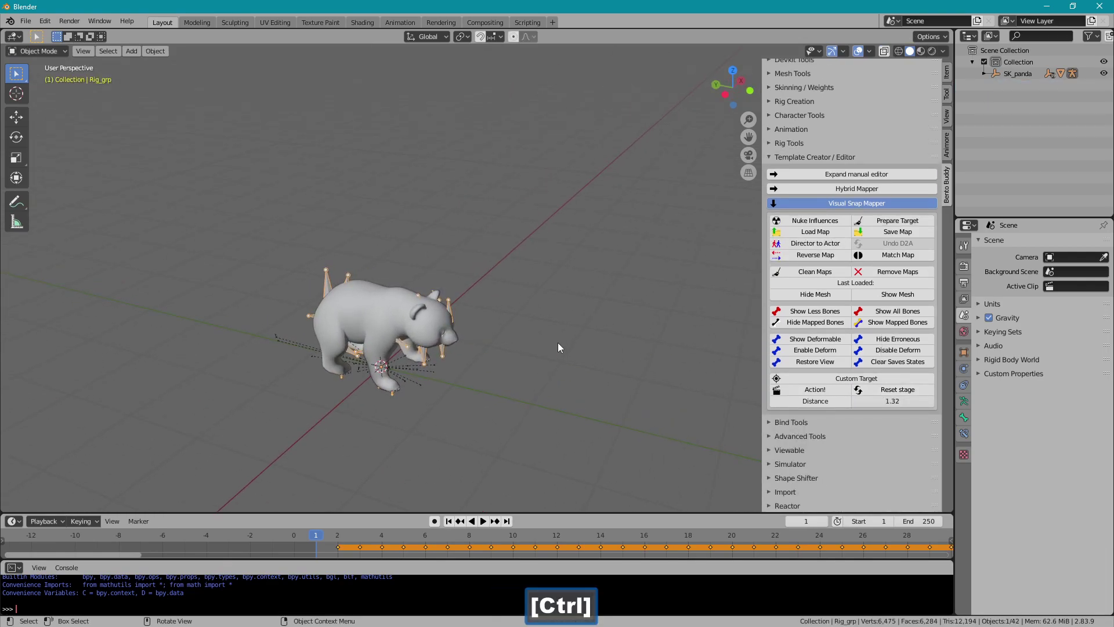
- Clear Rig_grp's parent from SK_panda using Alt+P Clear Parent
left_click(969, 355)
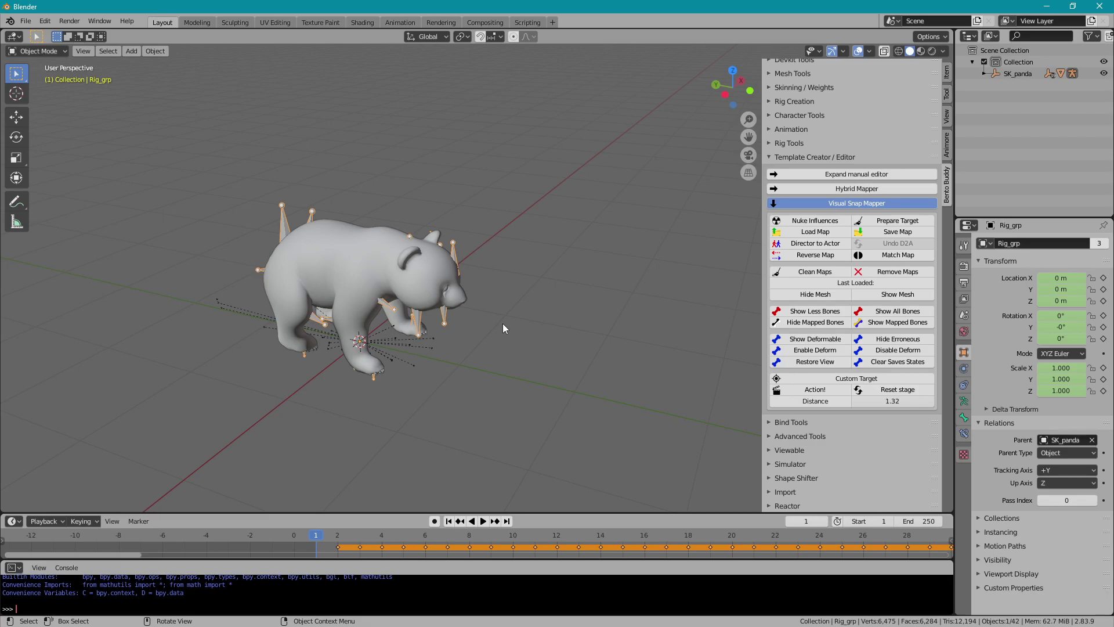
key("alt+p")
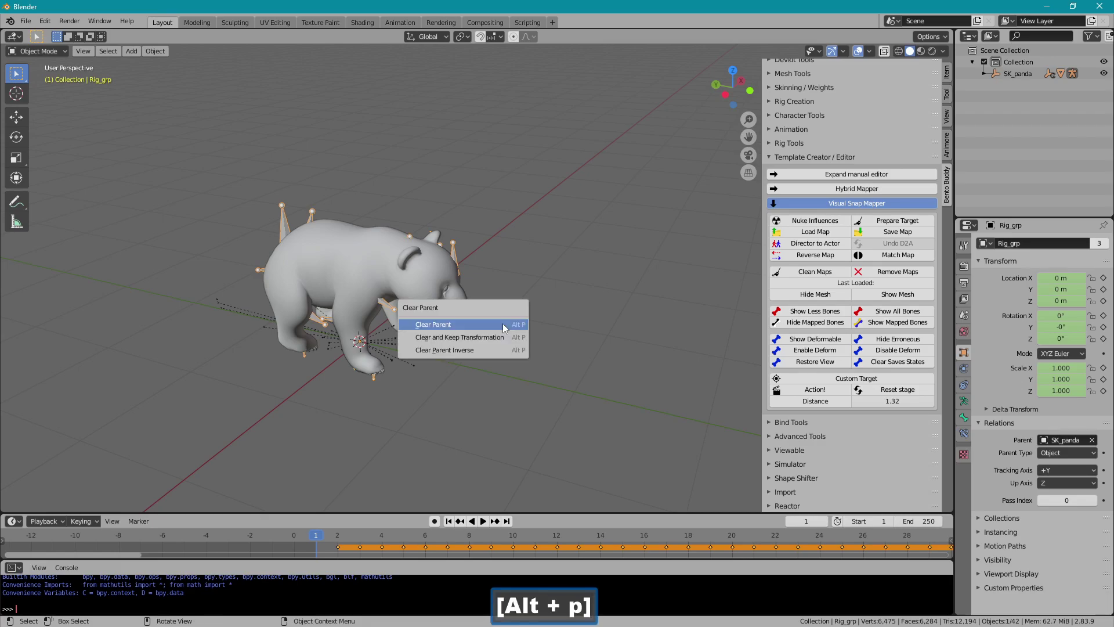
left_click(500, 337)
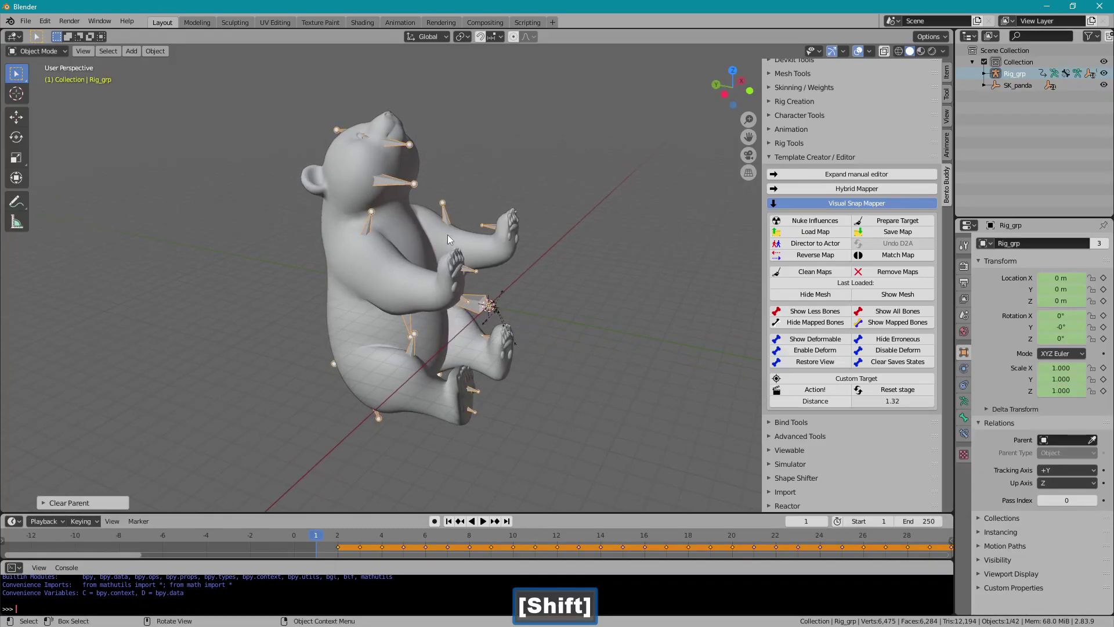
- Rotate Rig_grp 90 degrees around the X axis and return to frame 1
key("r")
right_click(477, 234)
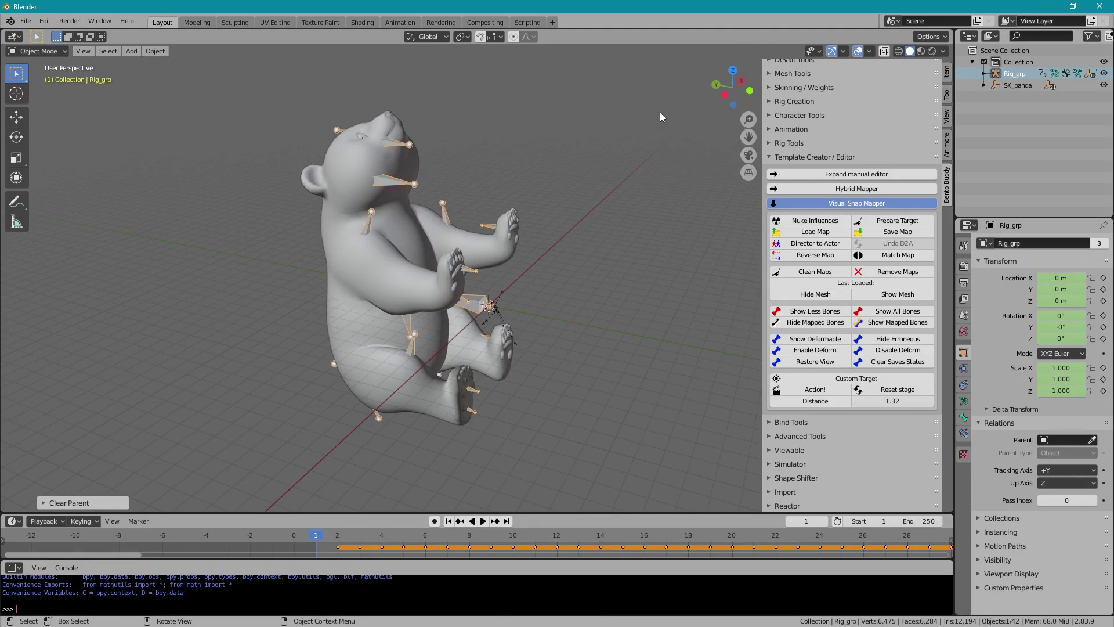
key("r")
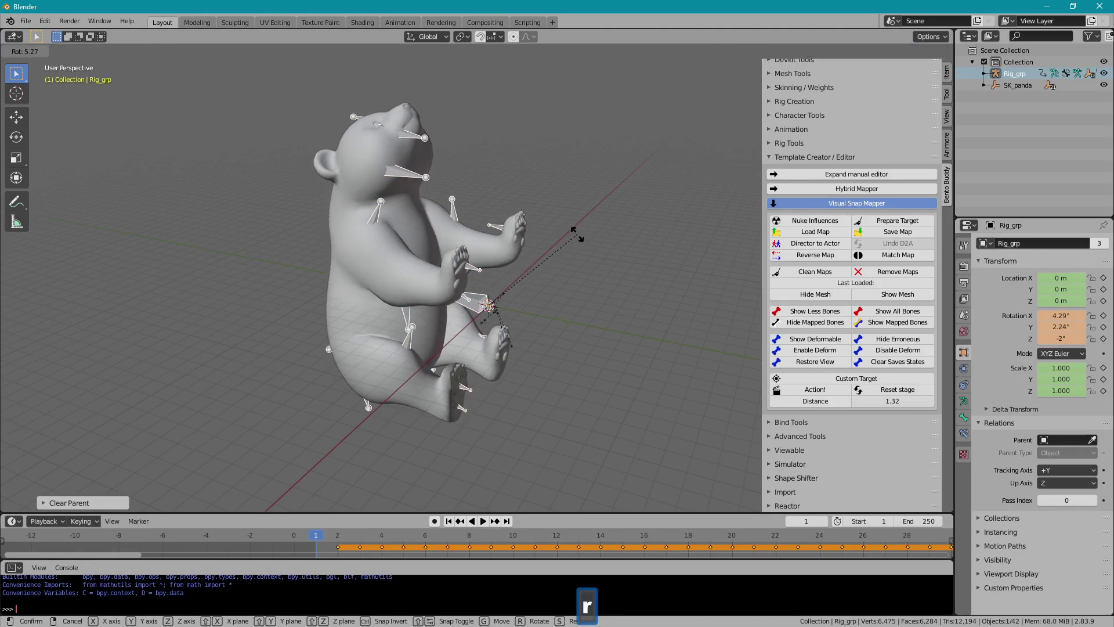
key("x")
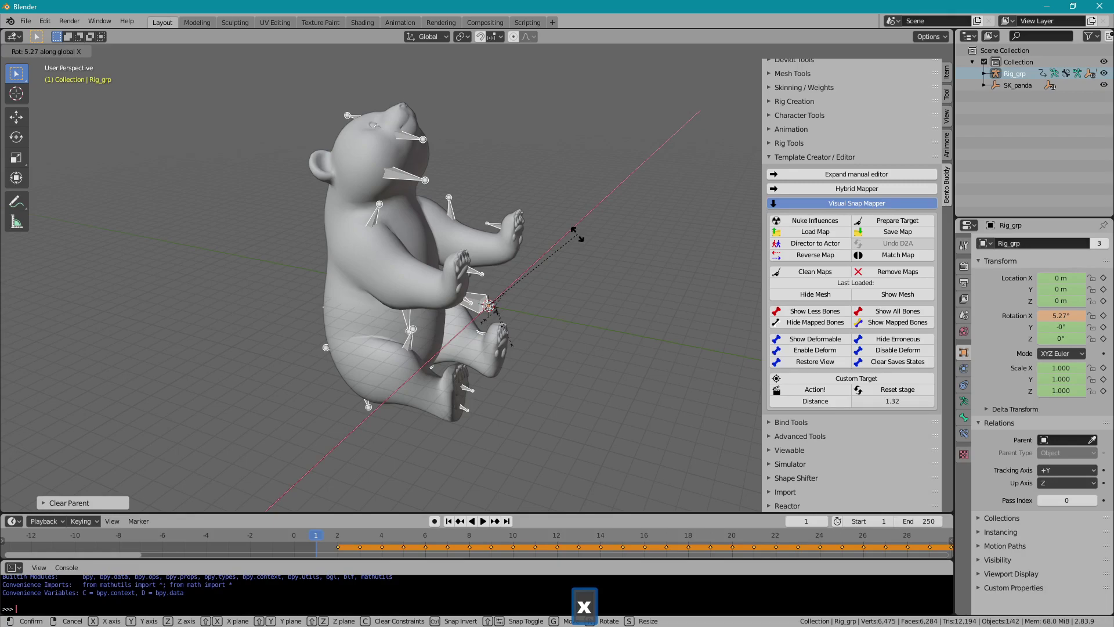
type("90")
key("Return")
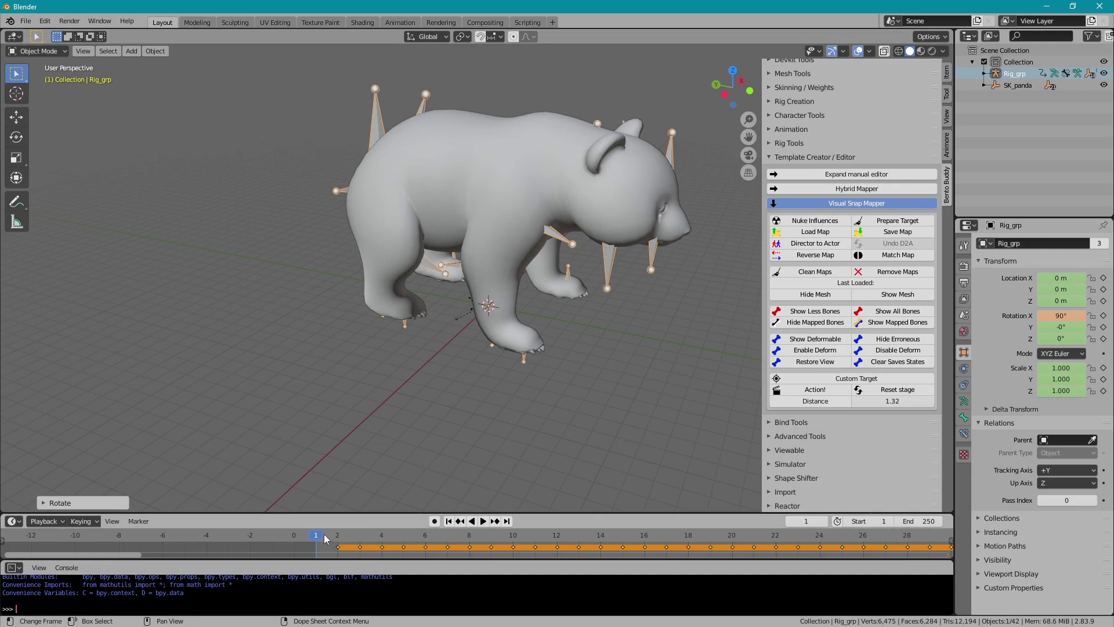
left_click(333, 539)
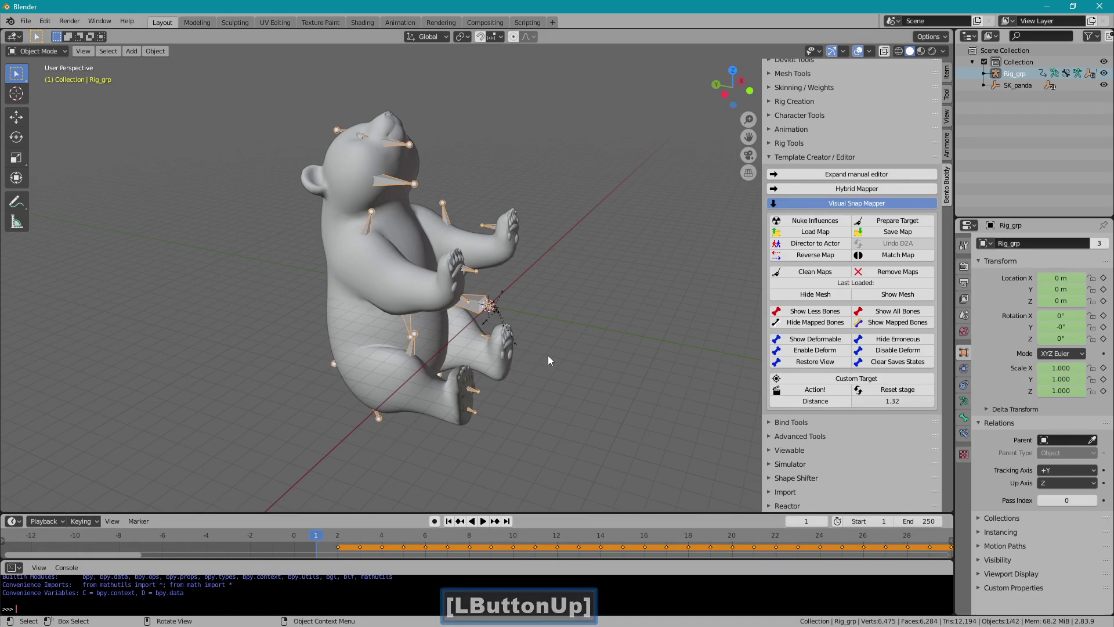
- Switch to Character Tools and rotate Rig_grp another 90 degrees on X so the panda stands on all fours
left_click(782, 206)
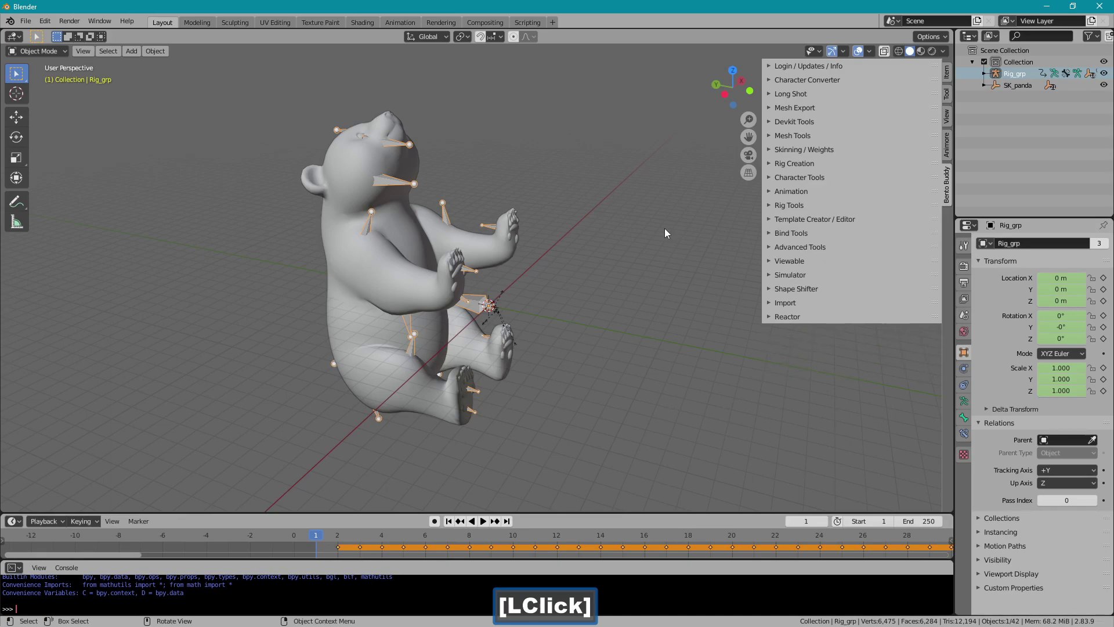
left_click(783, 181)
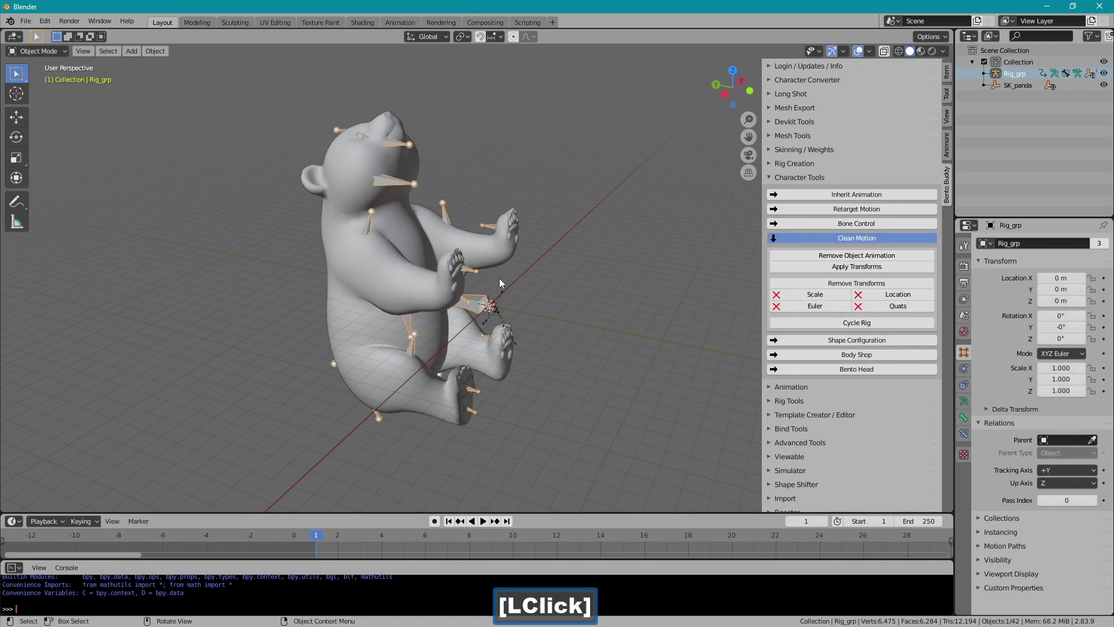
key("r")
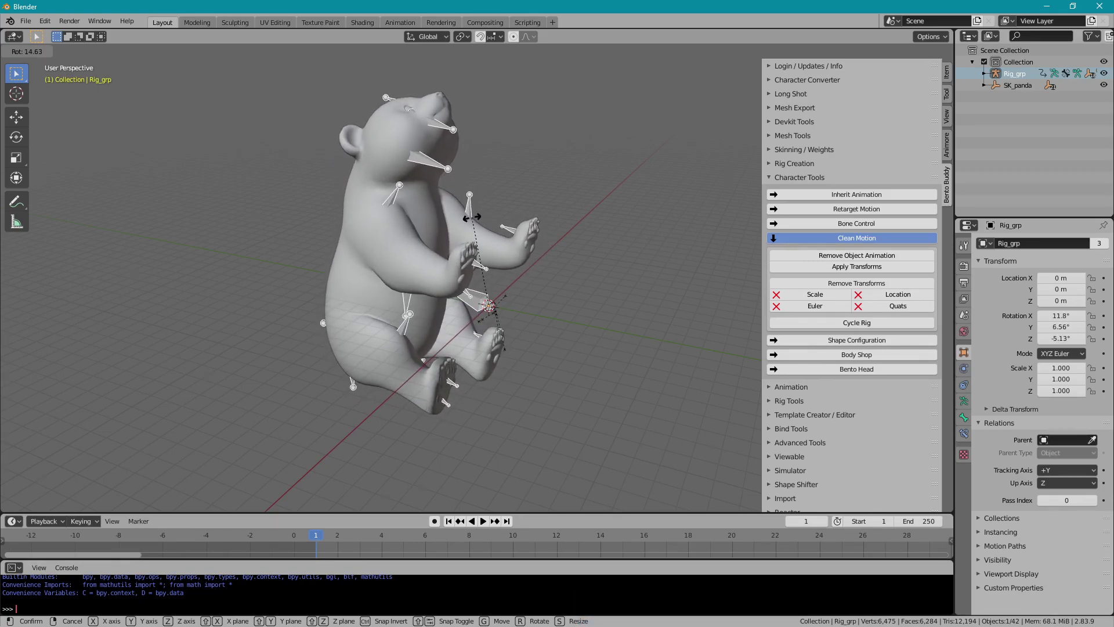
key("x")
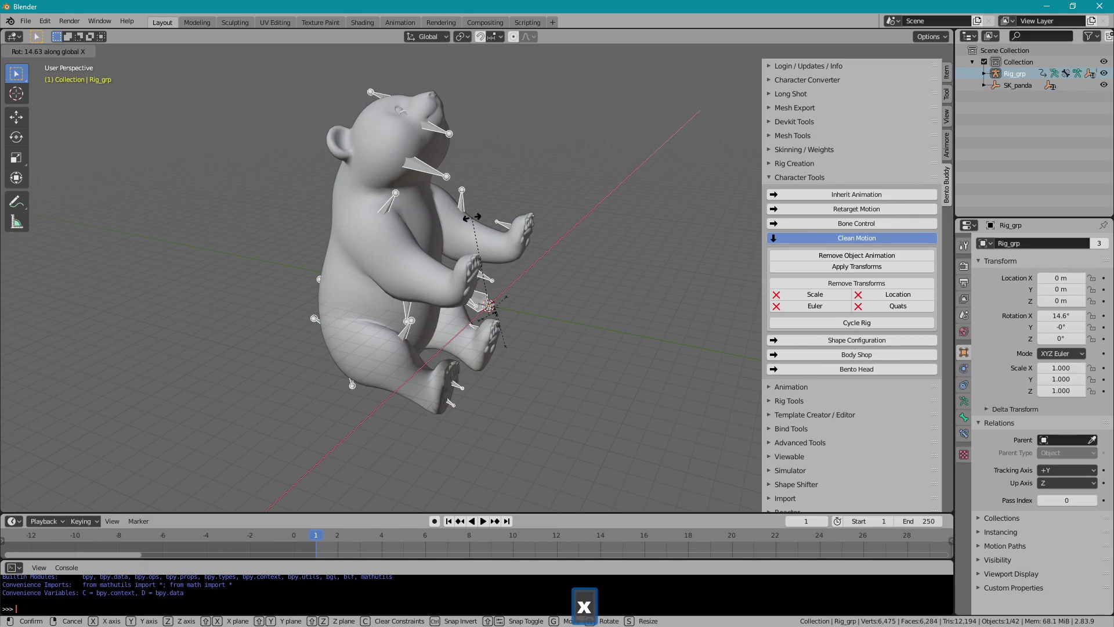
key("9")
type("90")
key("Return")
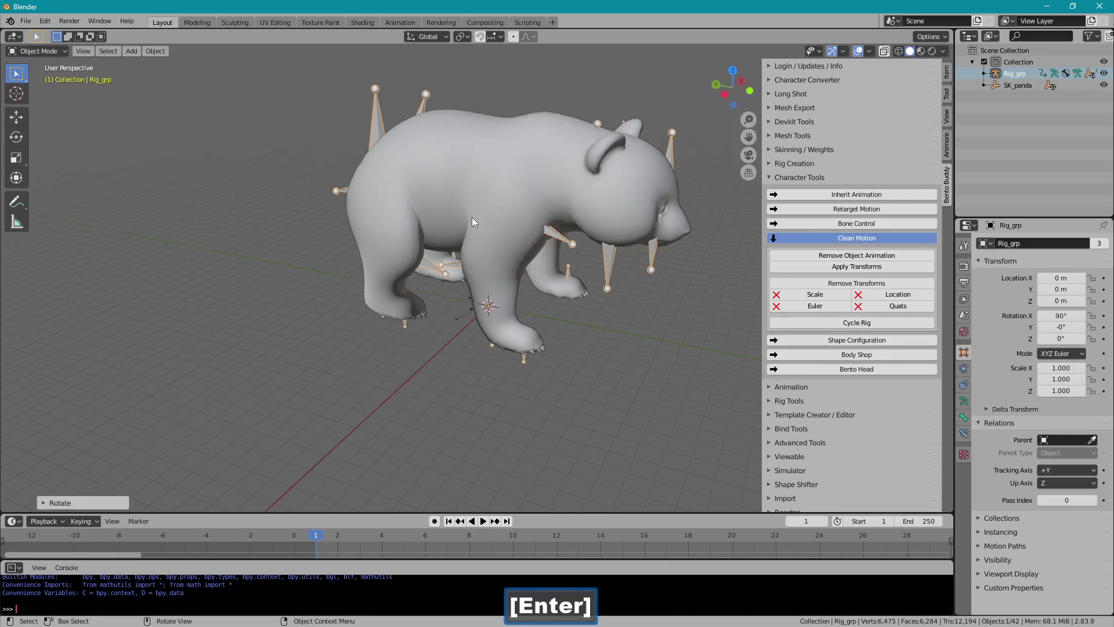
left_click(341, 537)
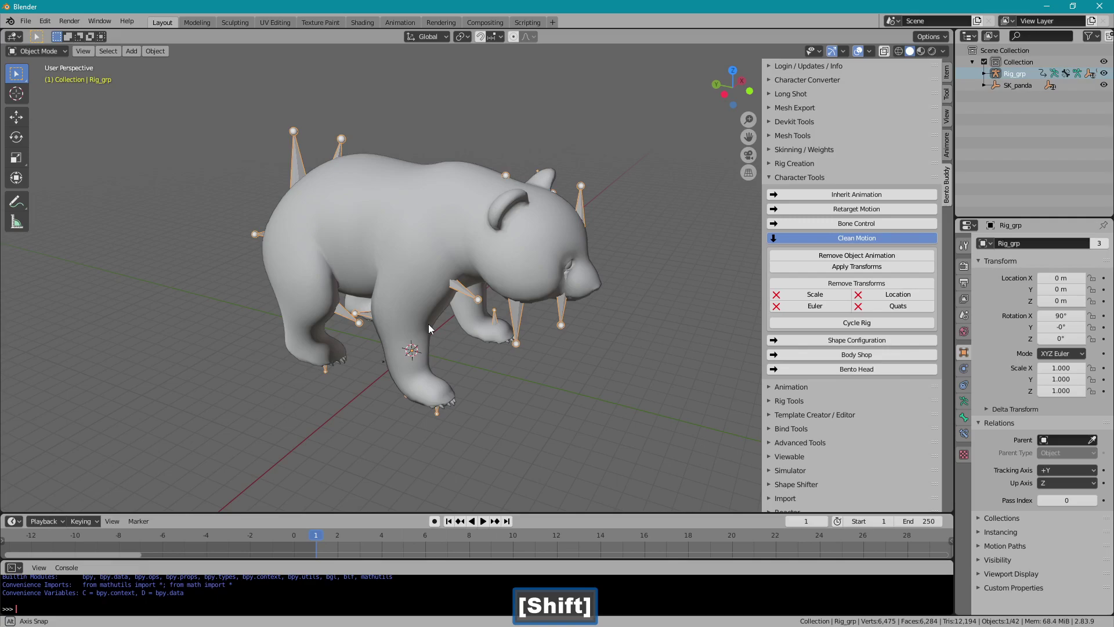
- Add a Safe Rig reference and begin scaling Rig_grp down in stages
left_click(786, 240)
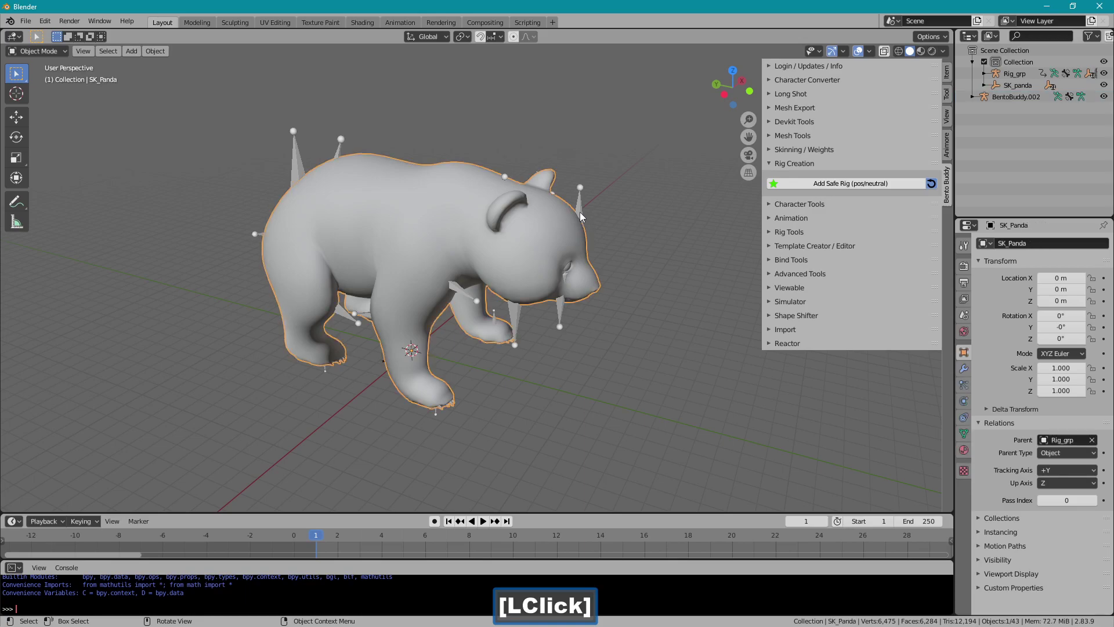
key("s")
left_click(486, 414)
key(".")
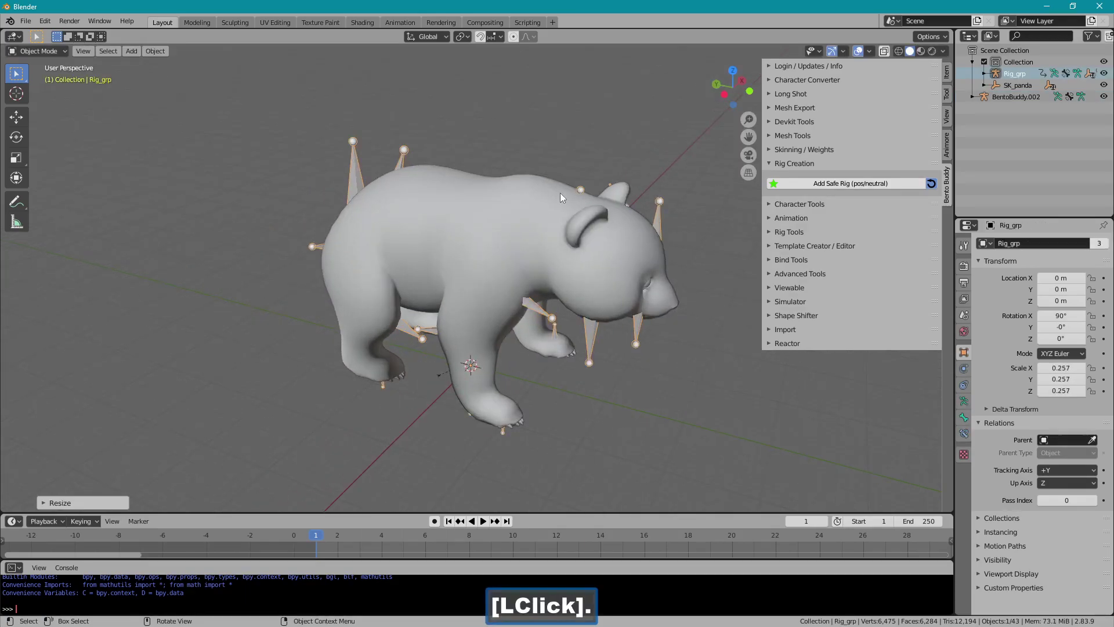
key("s")
left_click(555, 280)
key("s")
left_click(528, 339)
- Finish shrinking Rig_grp to 0.01 scale, then select the BentoBuddy.002 reference rig
key(".")
key("s")
left_click(523, 278)
key(".")
key("s")
key("g")
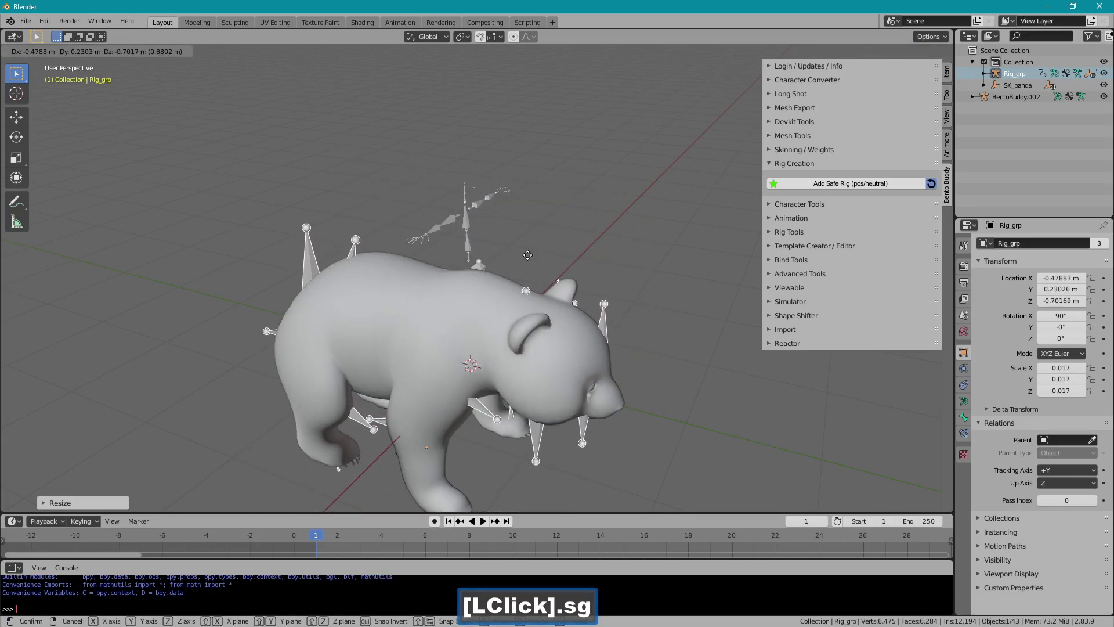
right_click(532, 258)
key("s")
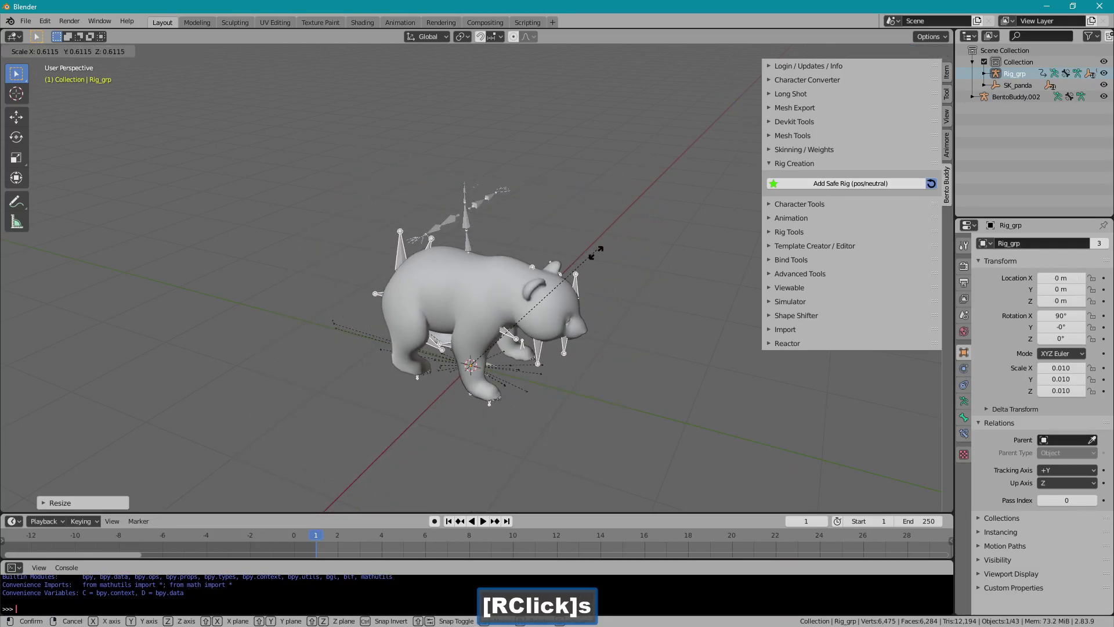
left_click(600, 256)
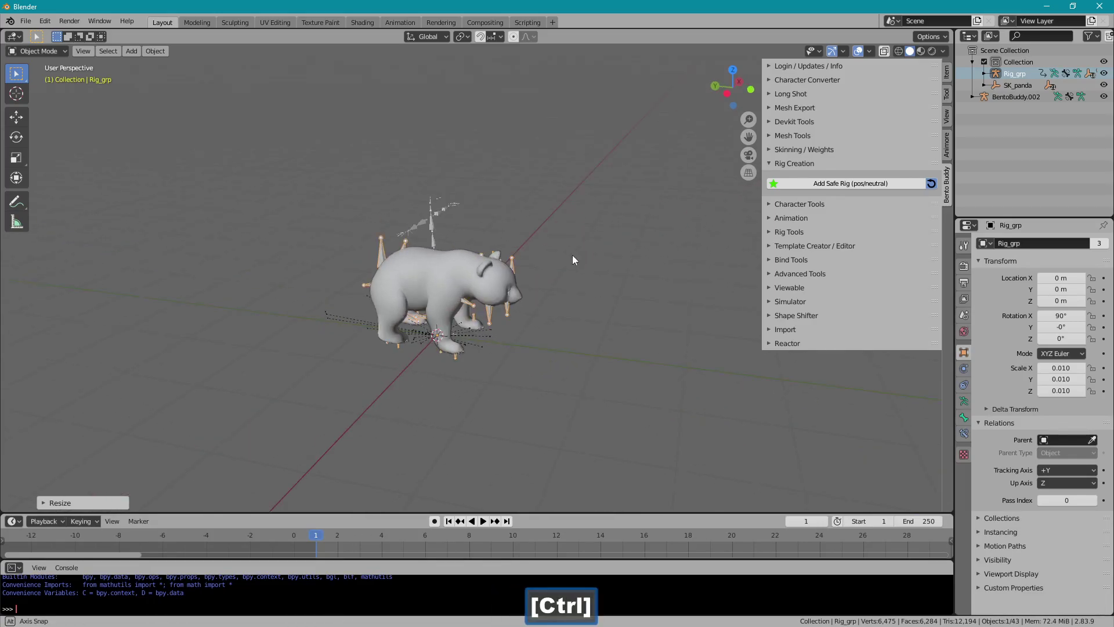
left_click(437, 220)
- Delete BentoBuddy.002, reselect Rig_grp, and start the Visual Snap Mapper session
key("Delete")
left_click(389, 251)
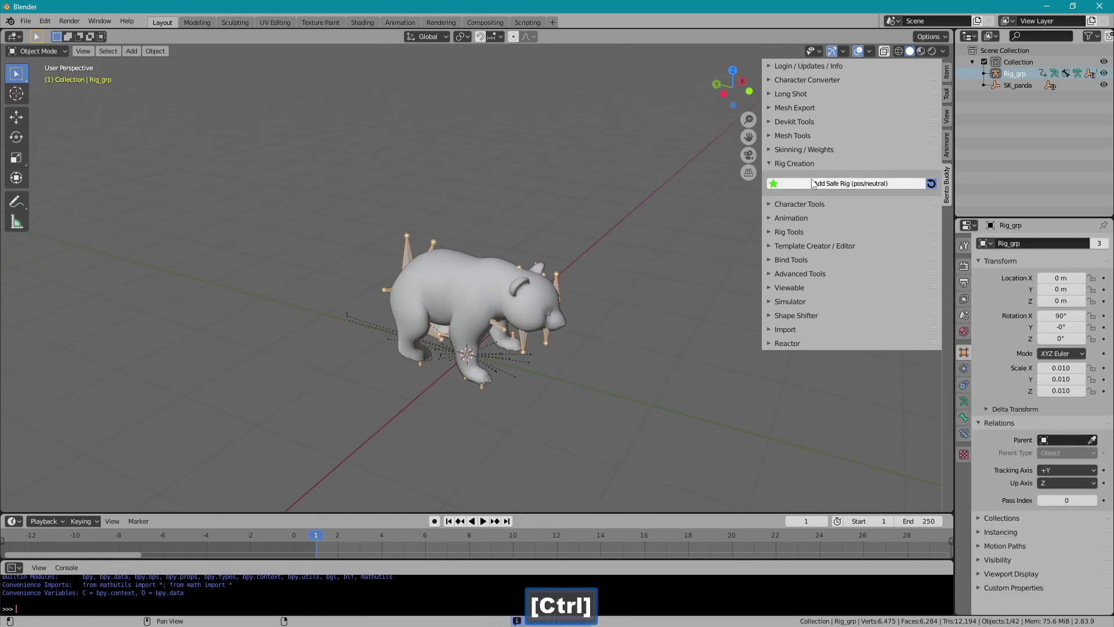
left_click(810, 167)
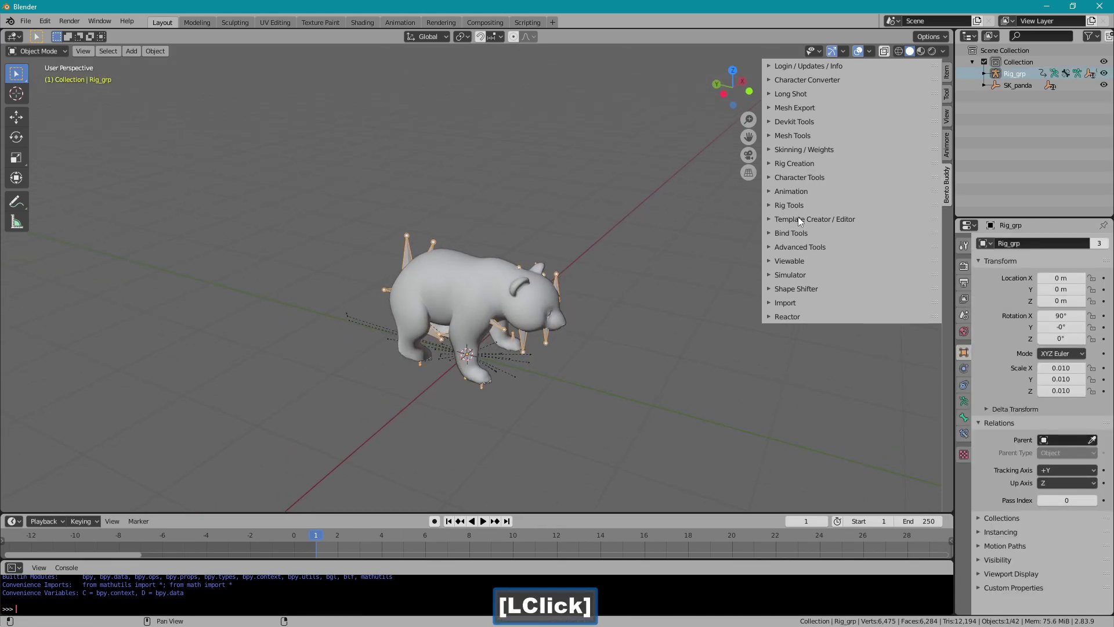
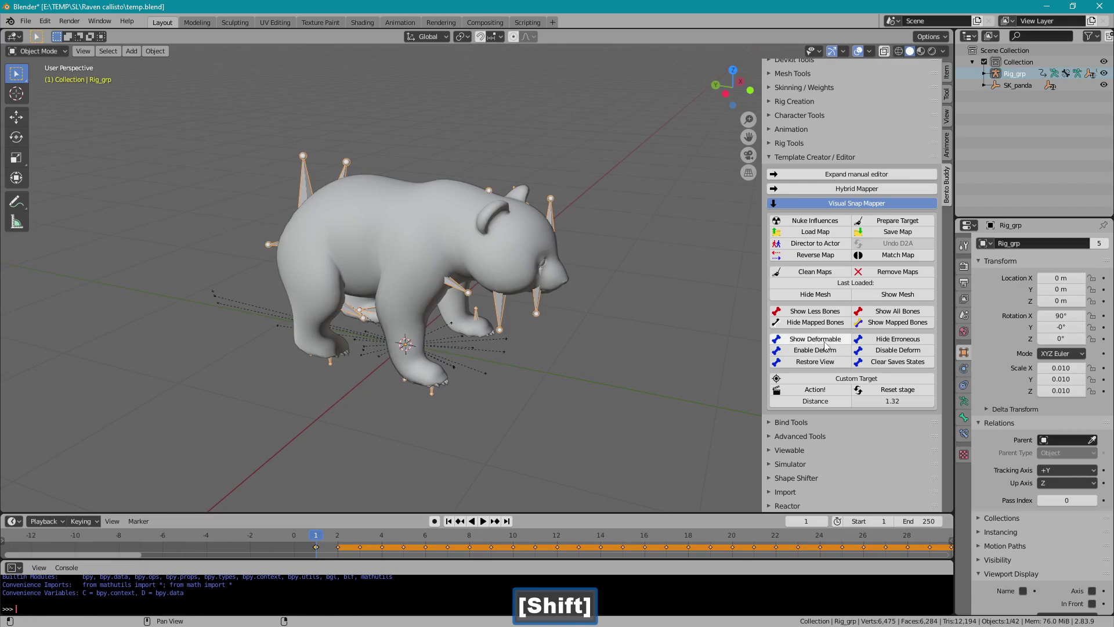
left_click(804, 393)
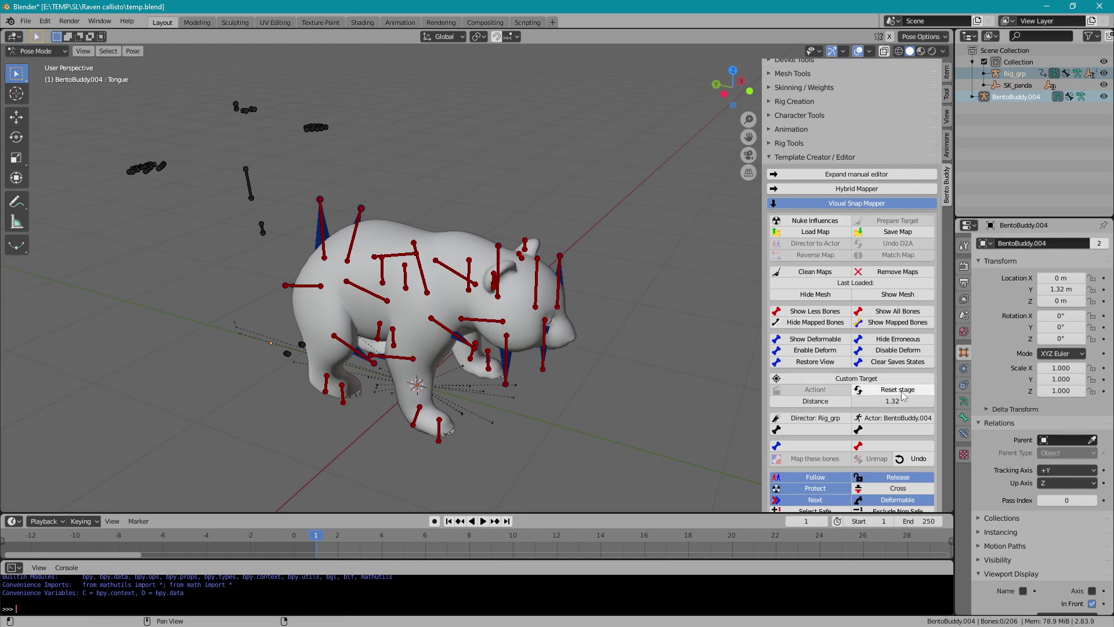
- End the mapping session and use Bone Control's Send To Animation to create a new animation rig
left_click(907, 392)
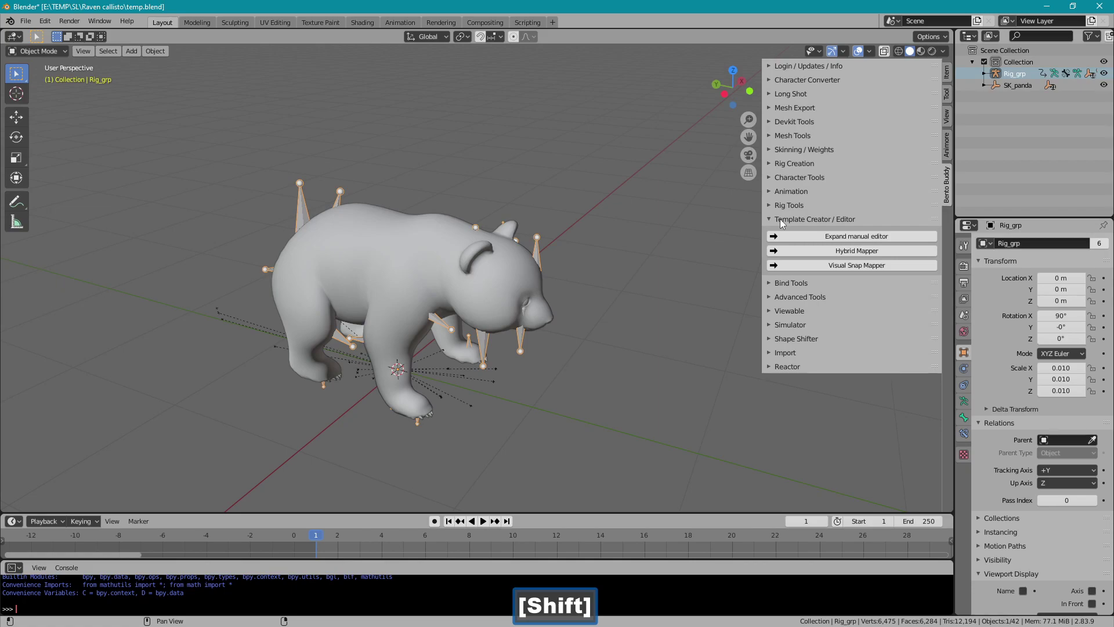
left_click(784, 223)
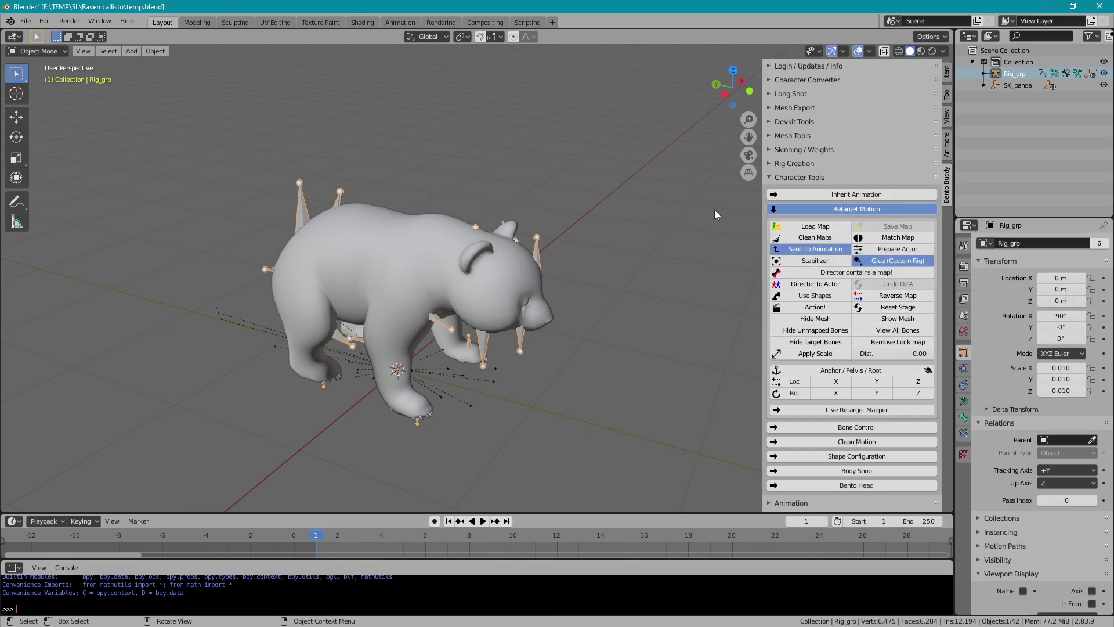
left_click(778, 211)
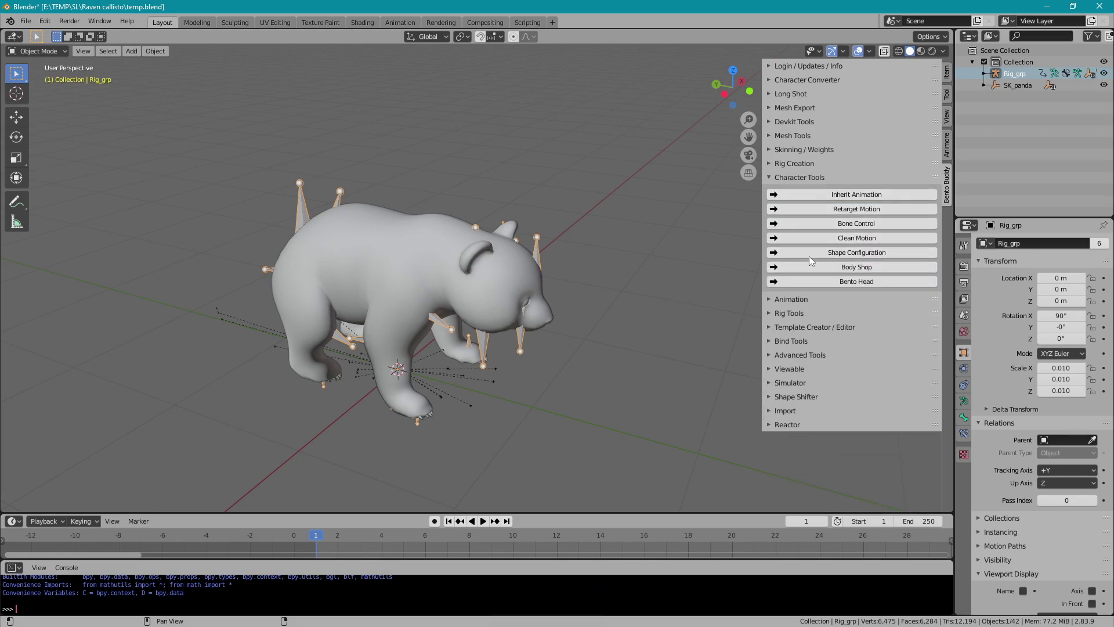
left_click(810, 225)
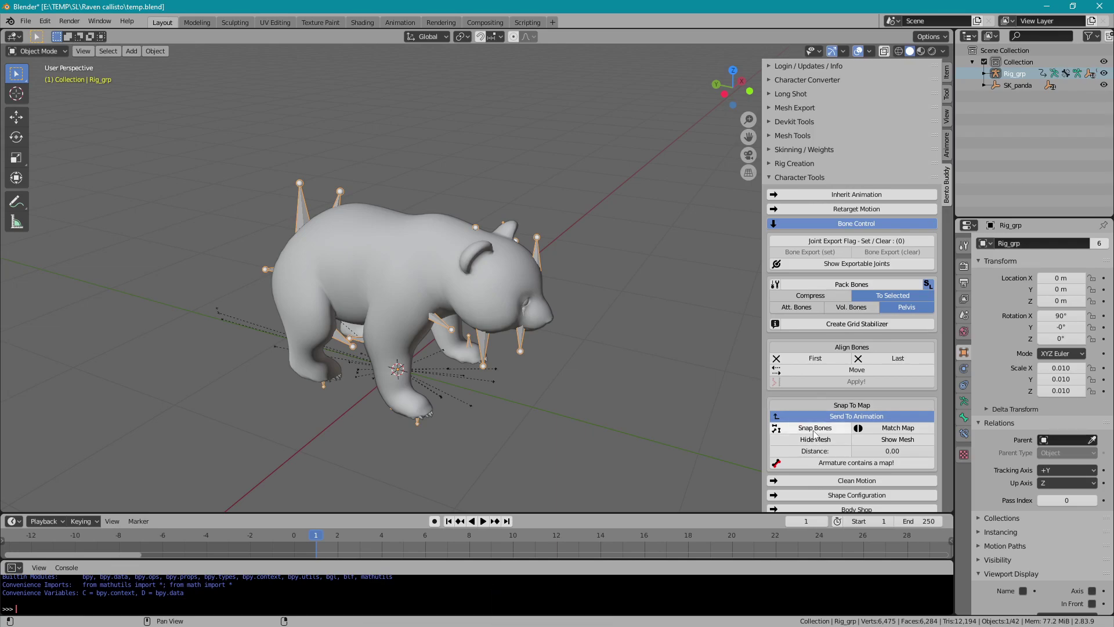
left_click(817, 433)
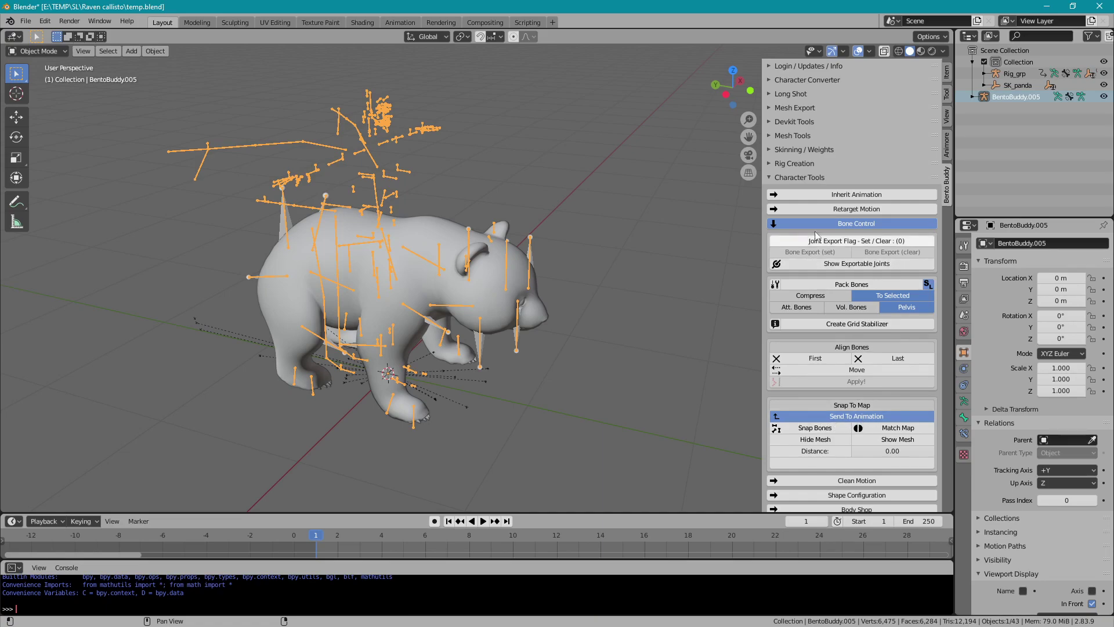
- Expand Bento Buddy's Animation panel for export settings
left_click(811, 213)
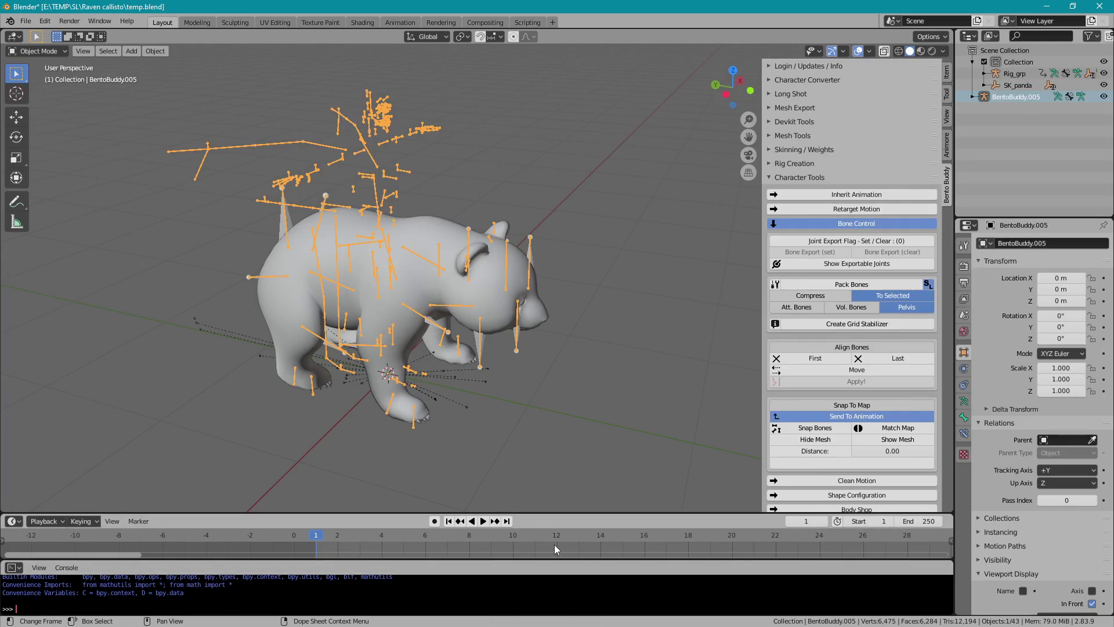
left_click(791, 225)
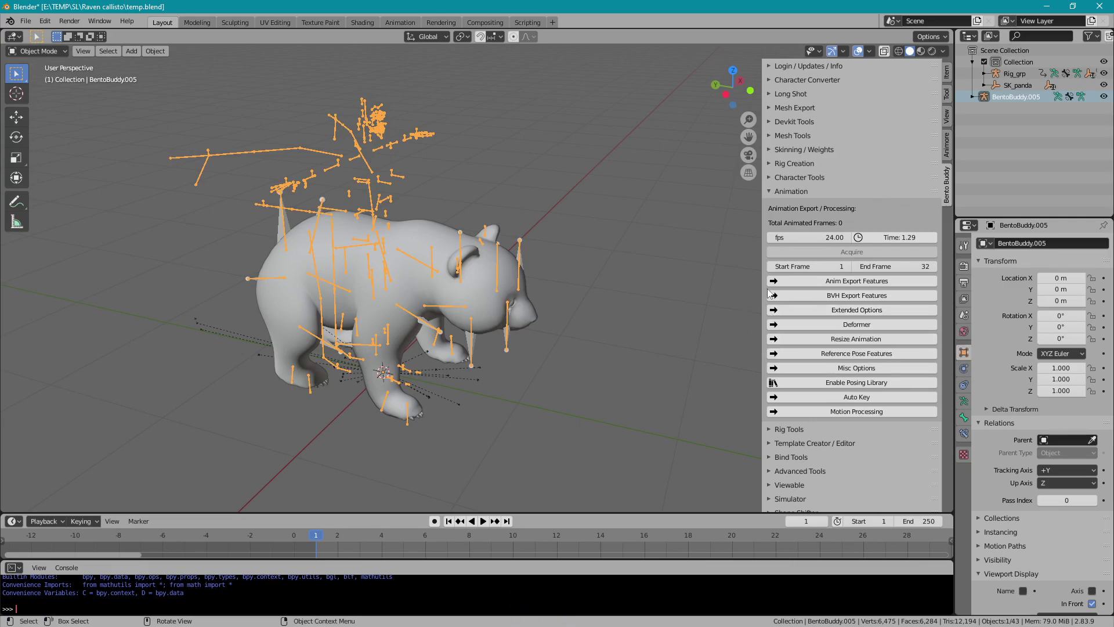
- Enable Loop Animation with base priority 4 and start exporting bb_animation.anim
left_click(791, 284)
left_click(945, 230)
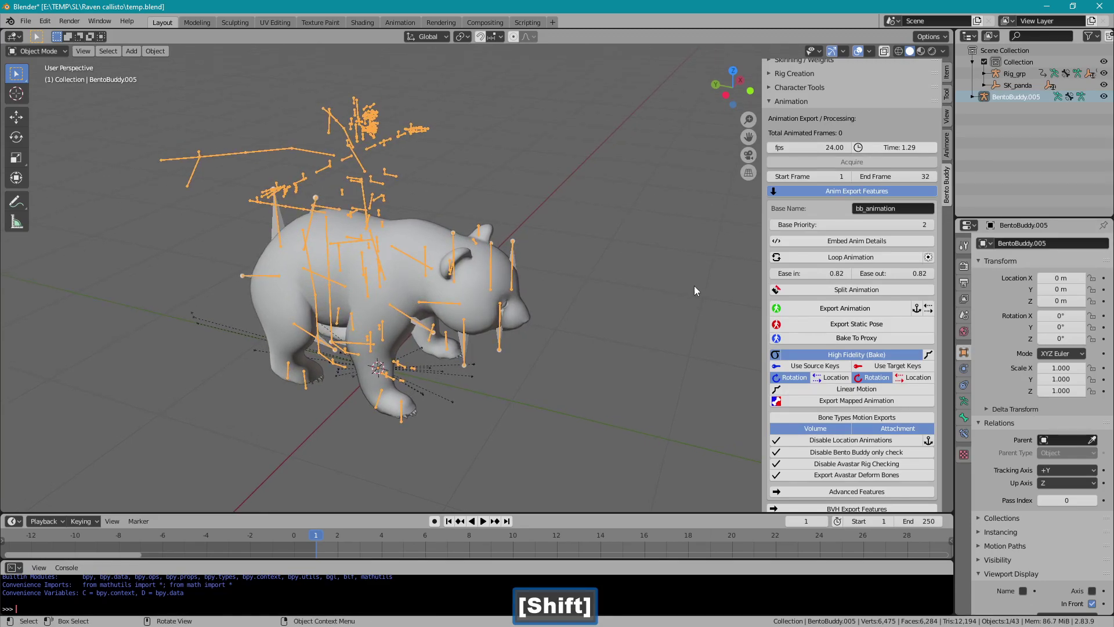
left_click(795, 260)
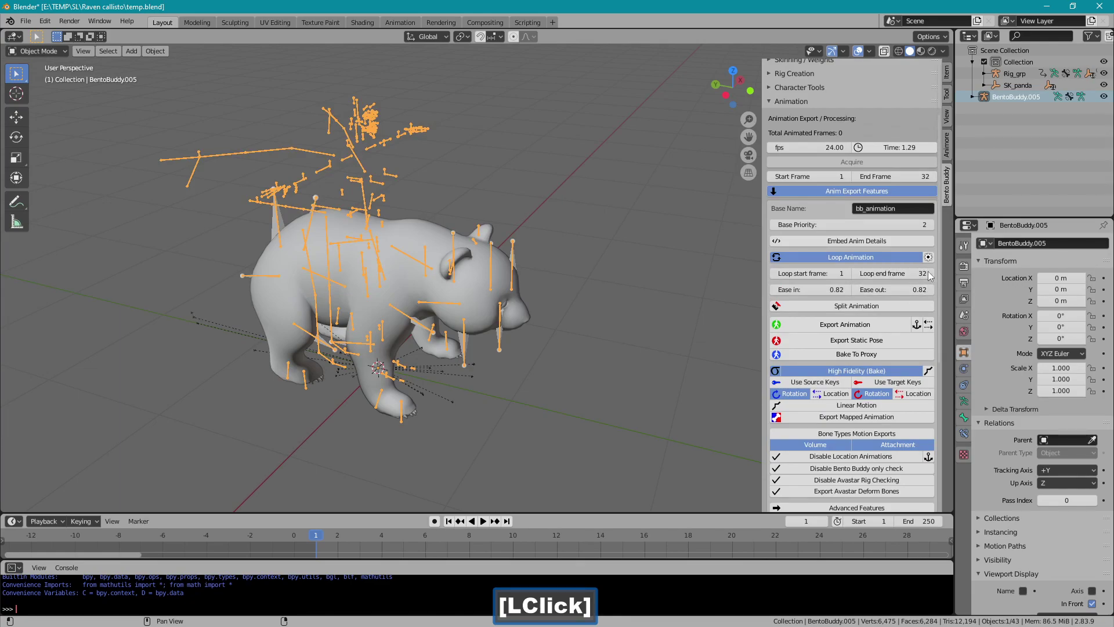
left_click(935, 229)
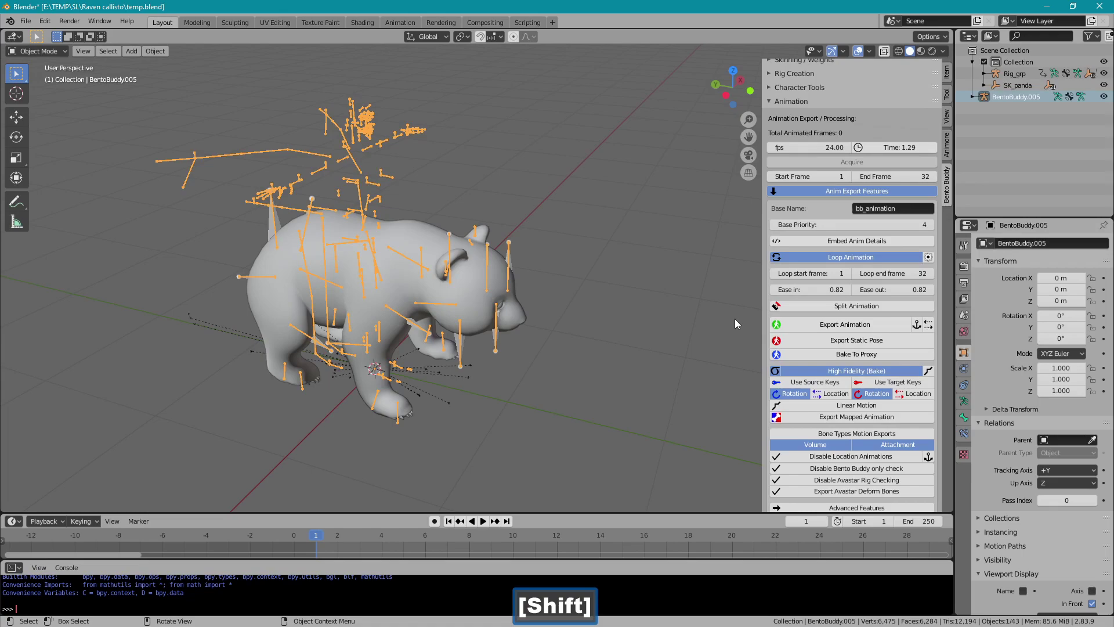
left_click(793, 327)
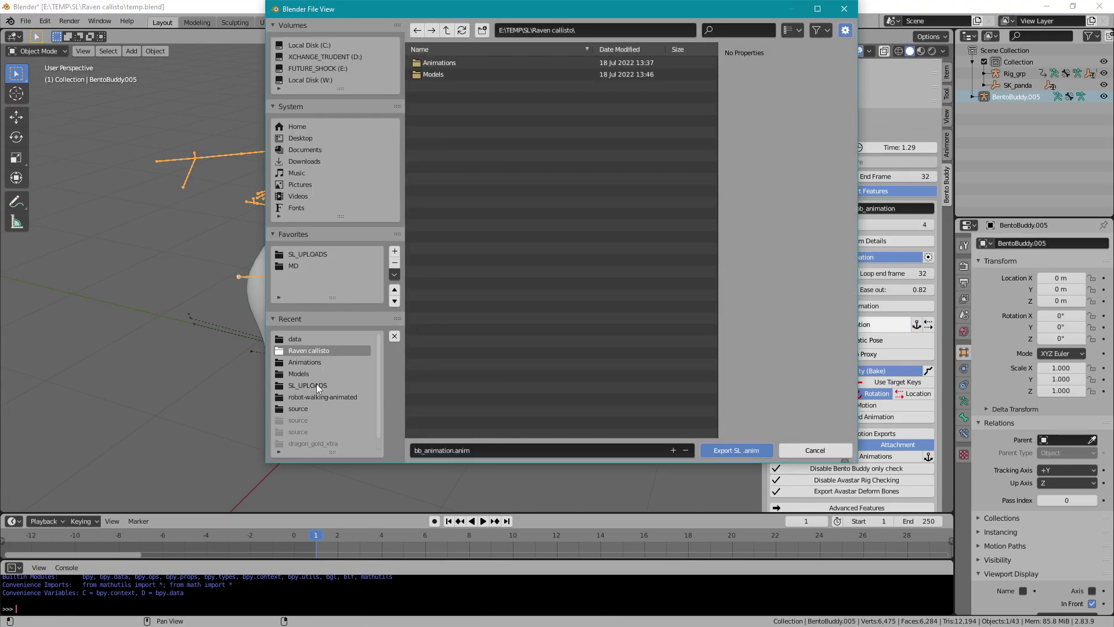
- Export the panda walk as bb_animation.anim into the SL_UPLOADS folder, overwriting the old file
left_click(320, 387)
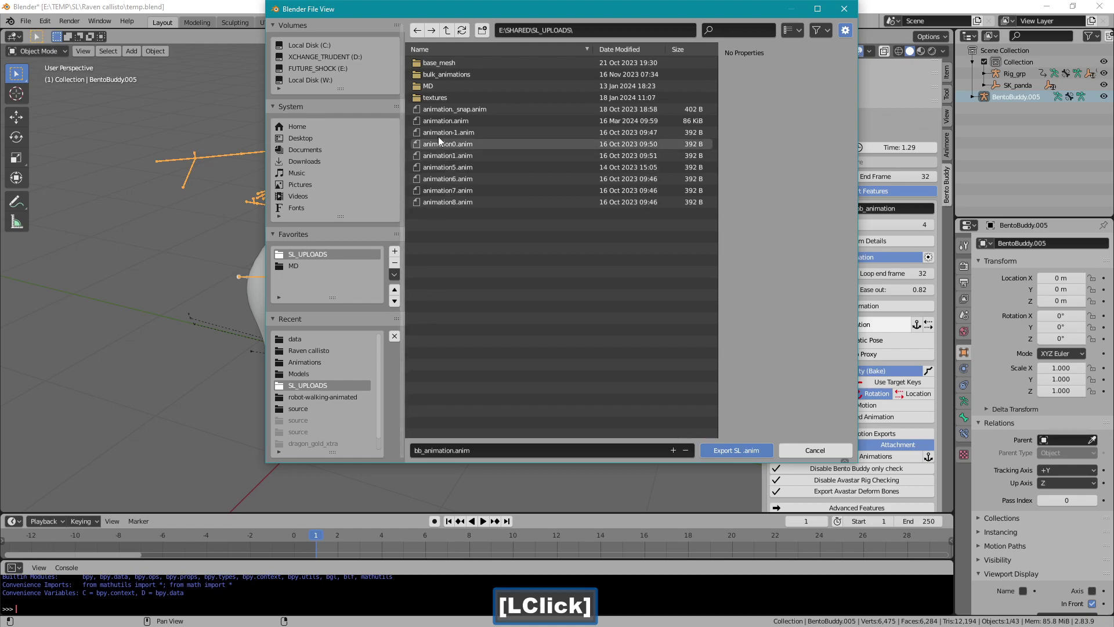
left_click(445, 125)
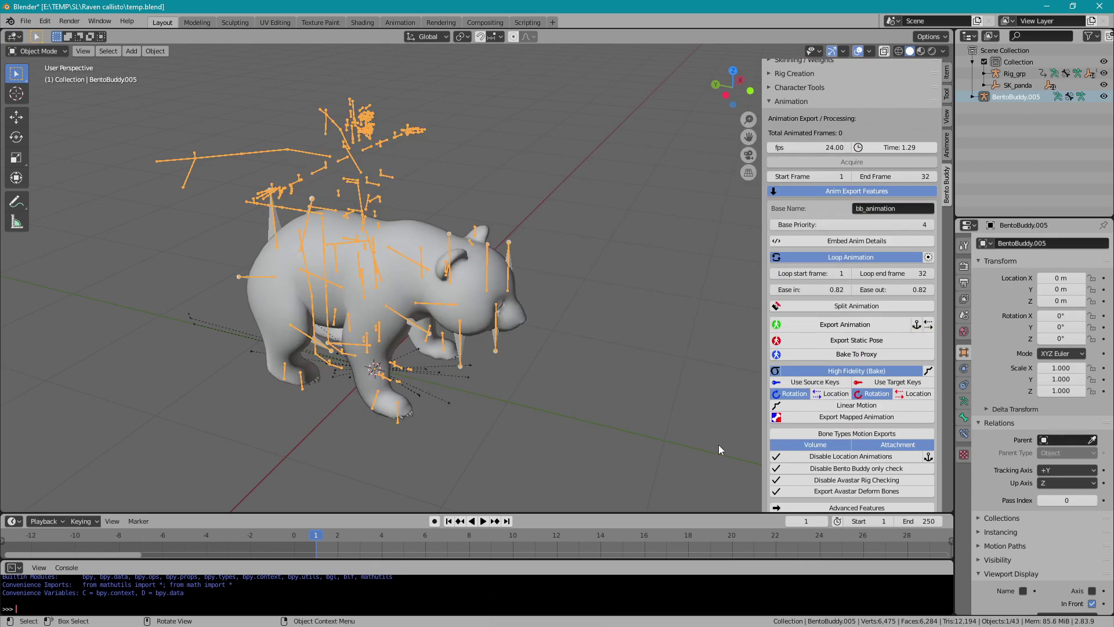
- Delete BentoBuddy.005, select Rig_grp, and browse Retarget Motion and Character Converter in the Bento Buddy tools
key("Delete")
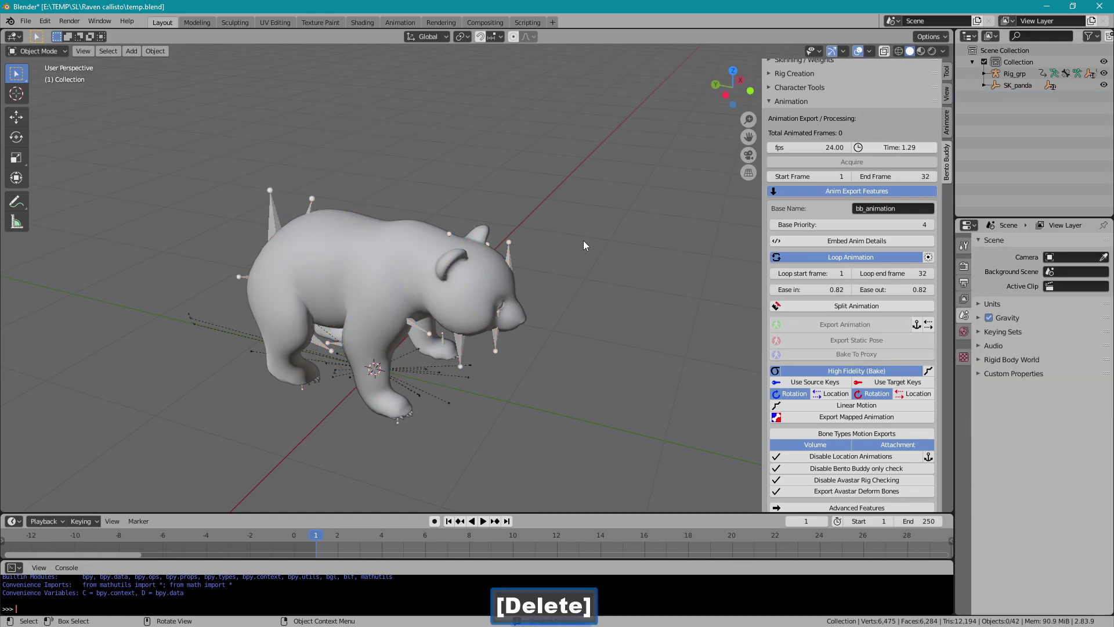
left_click(512, 258)
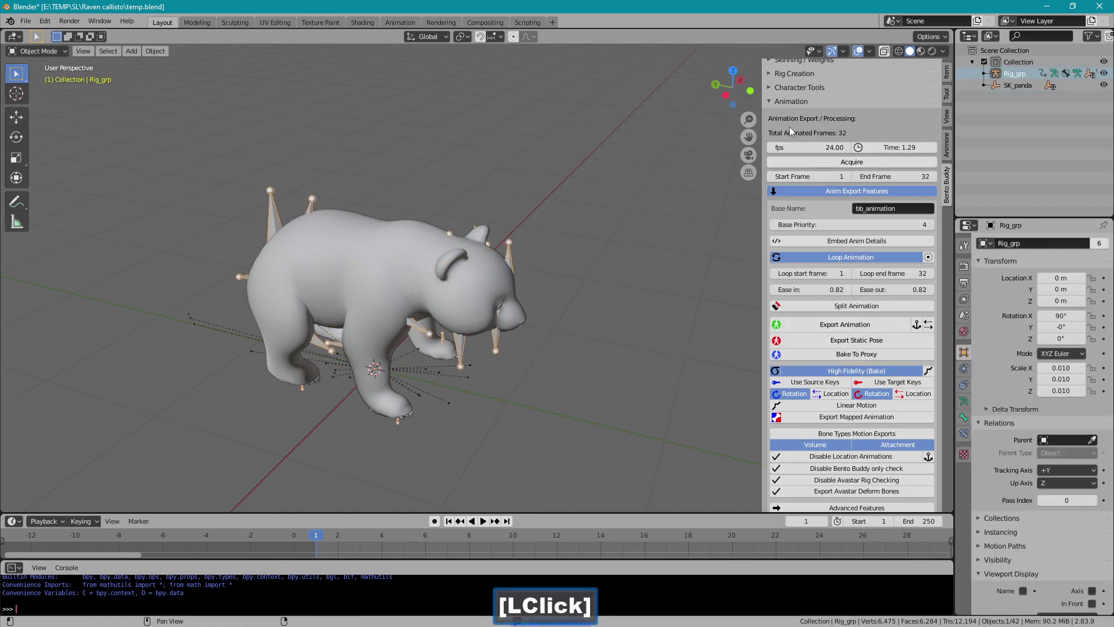
left_click(788, 108)
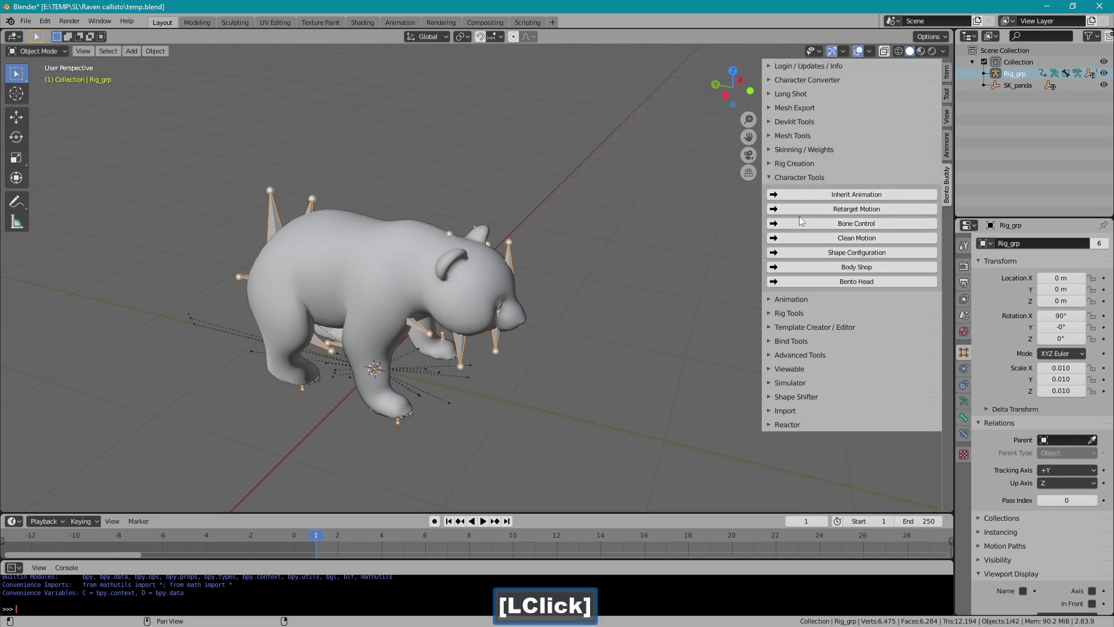
left_click(808, 213)
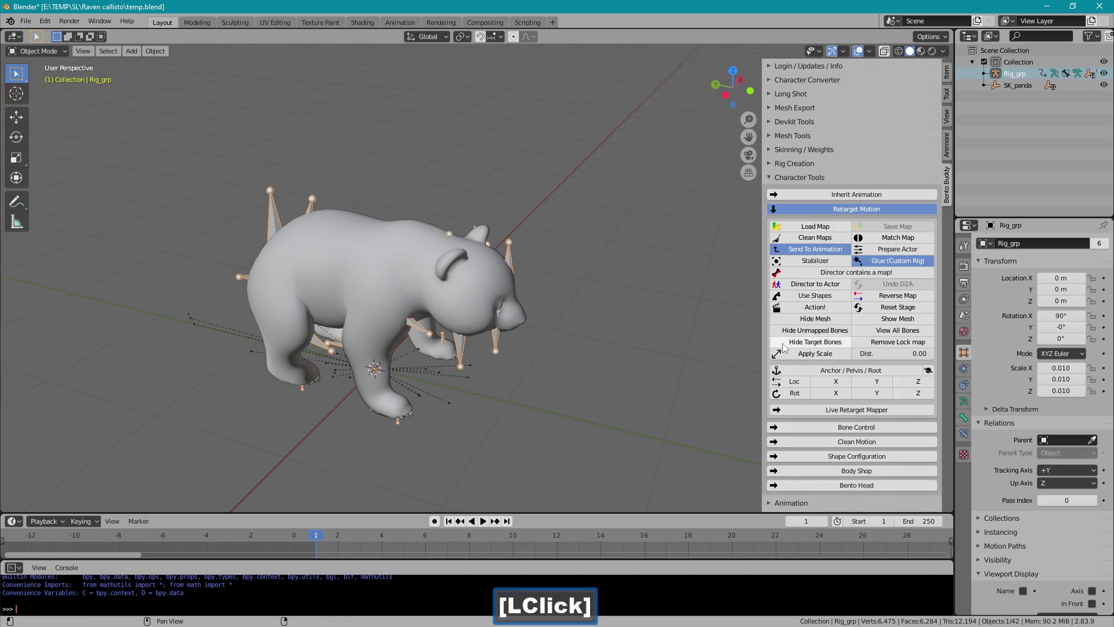
left_click(789, 310)
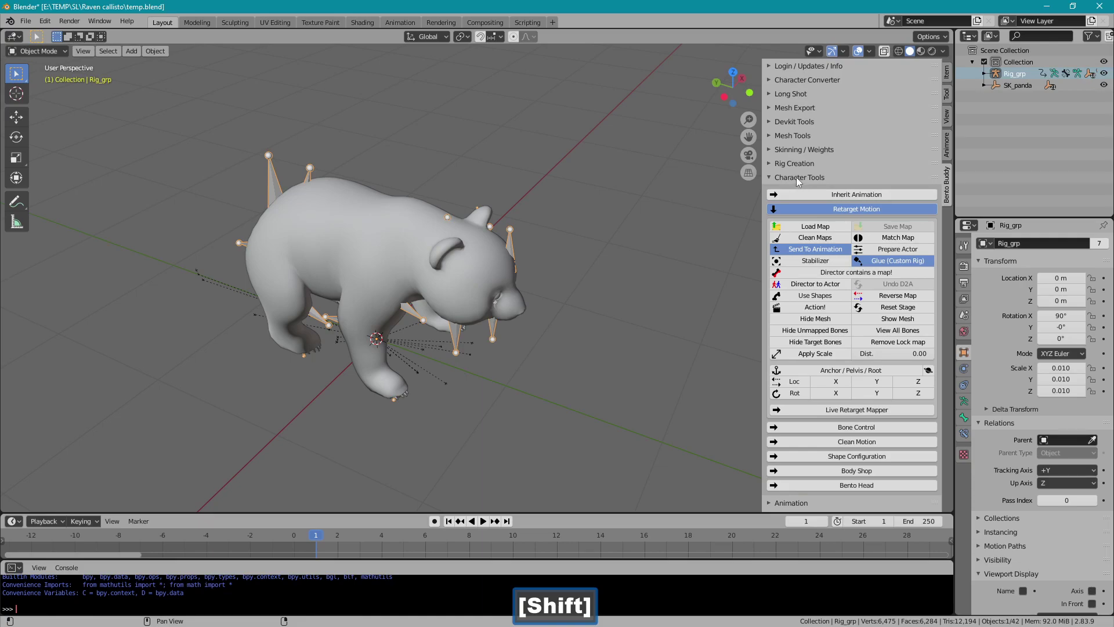
left_click(800, 181)
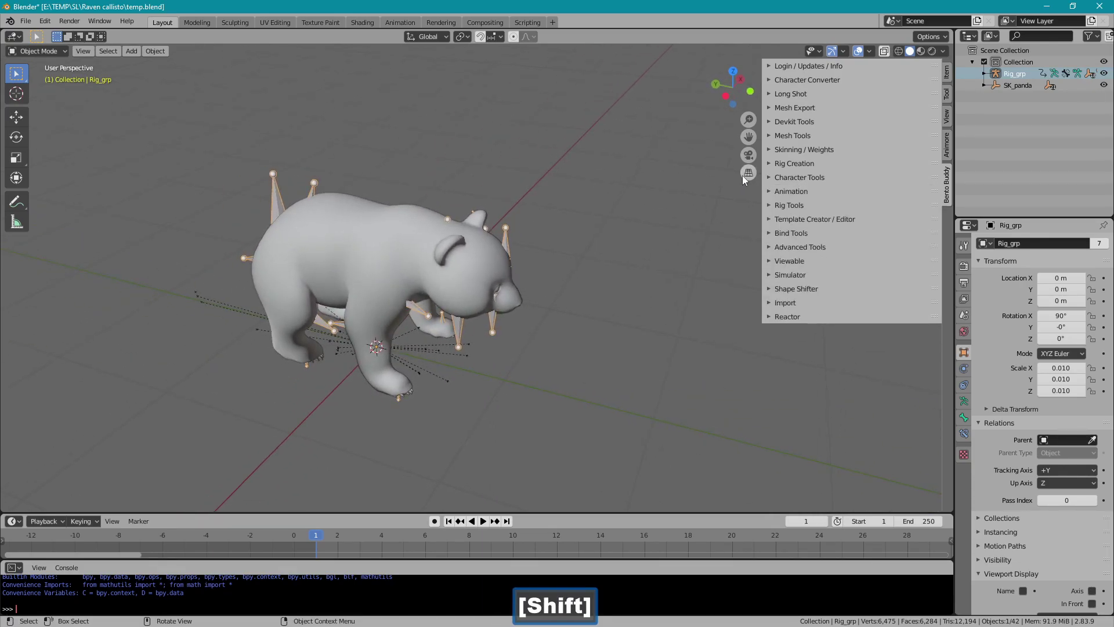
- Convert the panda rig for Second Life with Make Copy enabled
left_click(793, 85)
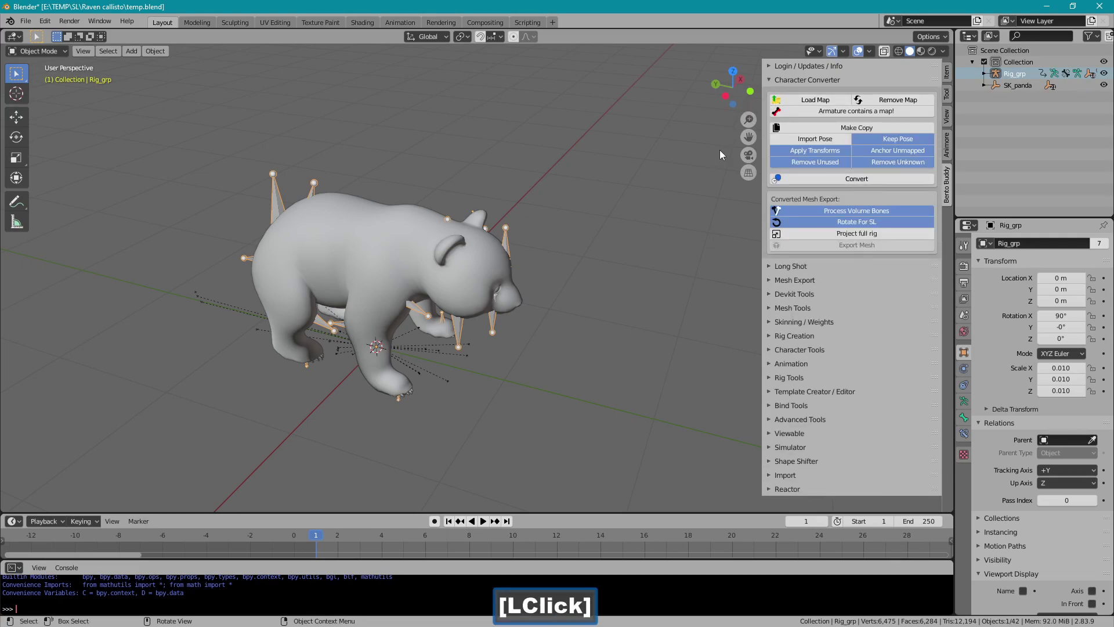
left_click(834, 129)
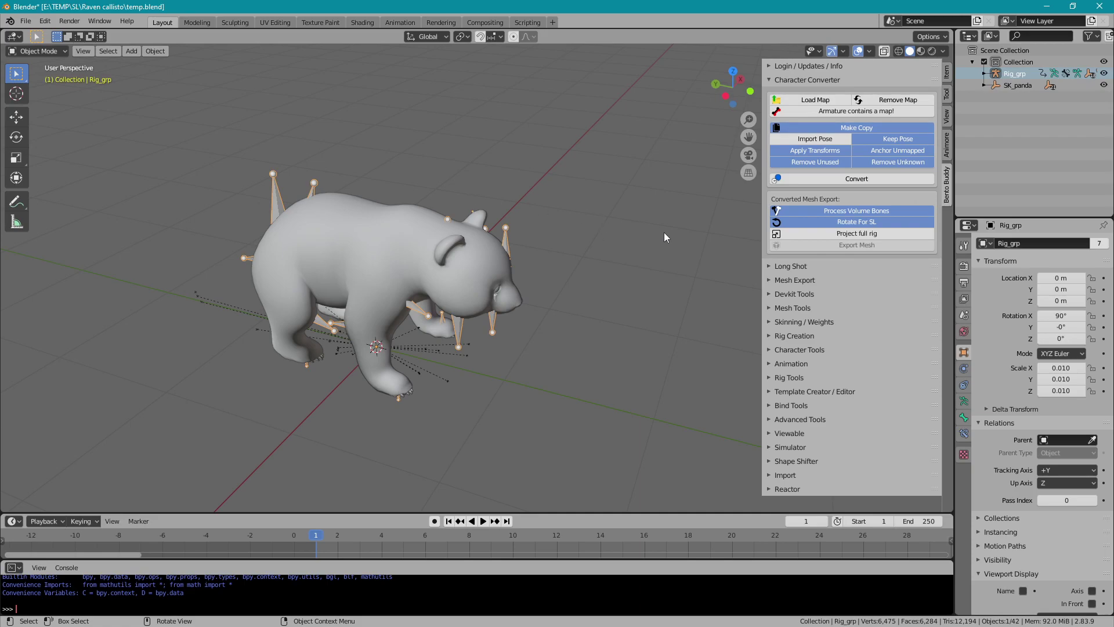
left_click(799, 184)
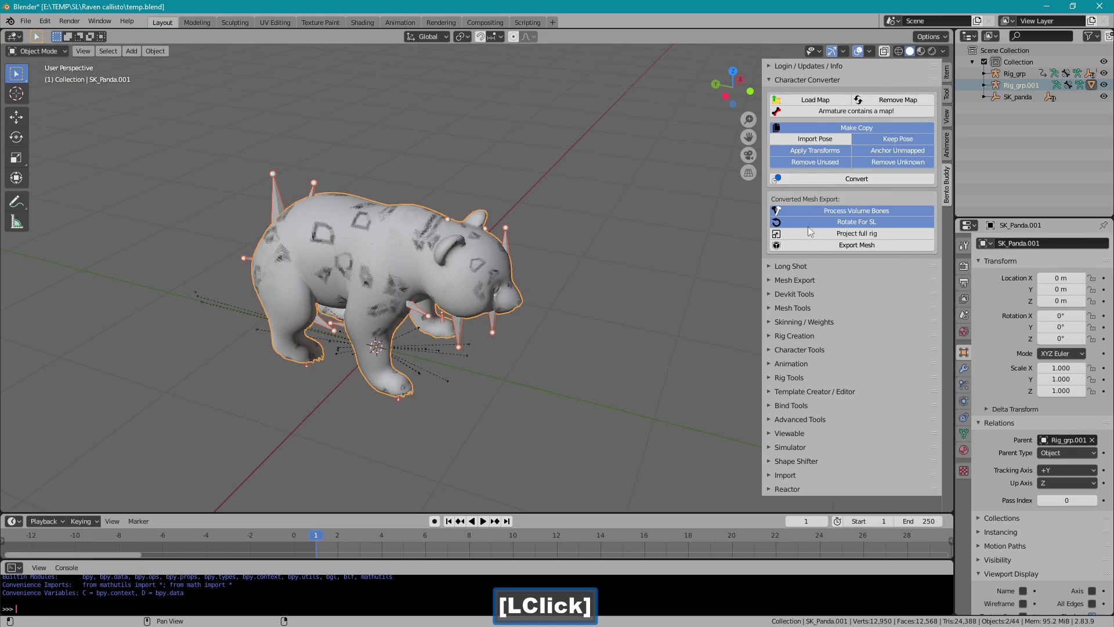
- Grab-test the two pandas apart to compare them, then delete the original Rig_grp
key("g")
right_click(607, 113)
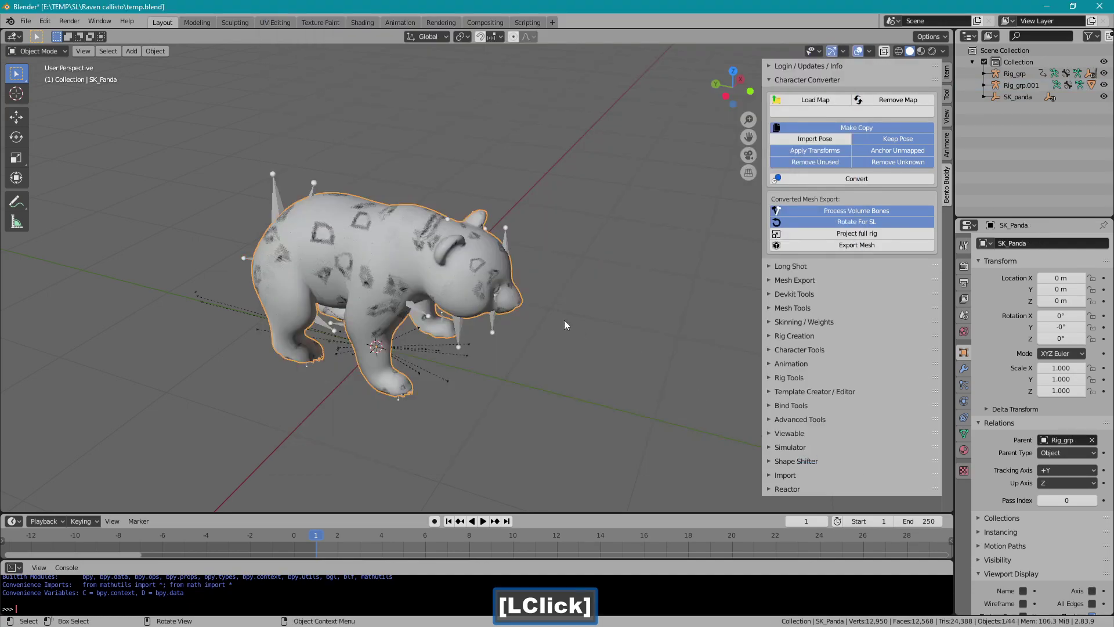
key("g")
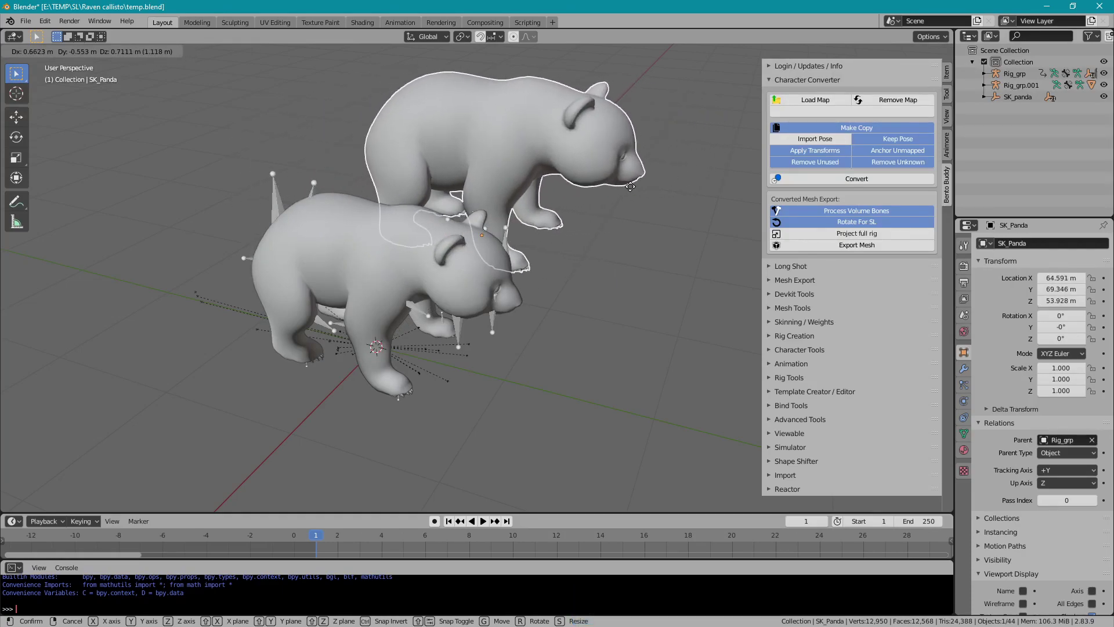
right_click(639, 190)
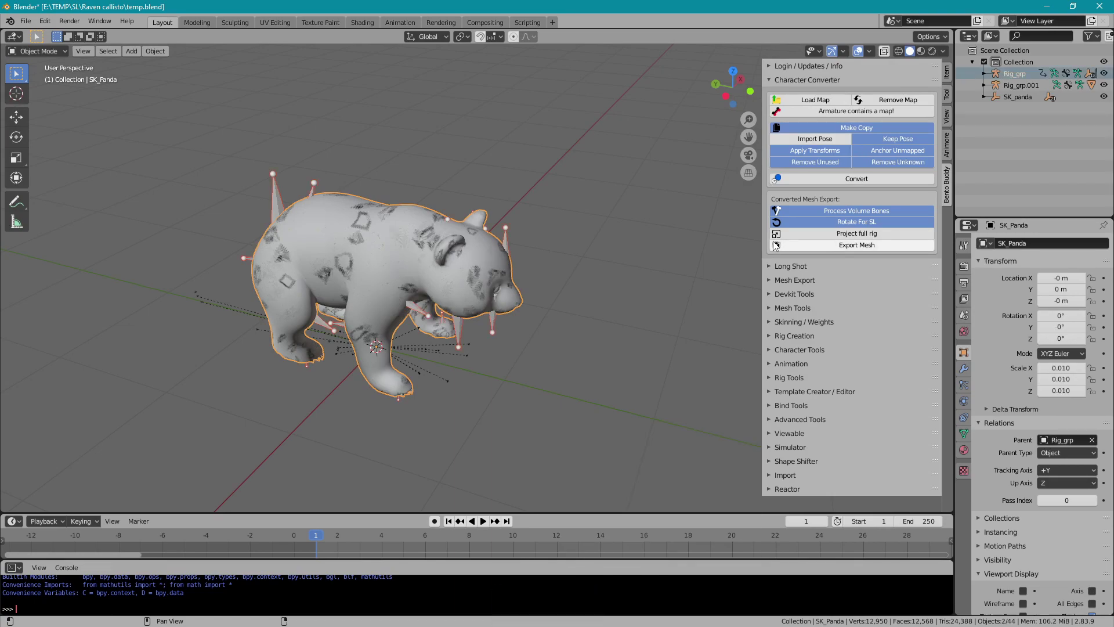
key("g")
left_click(625, 219)
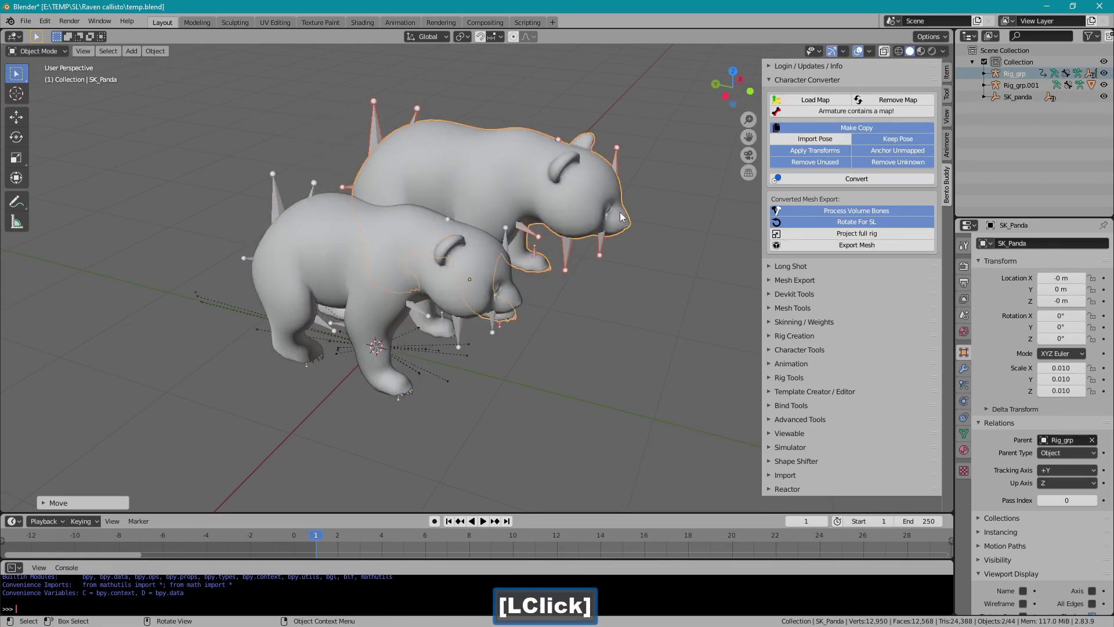
key("Delete")
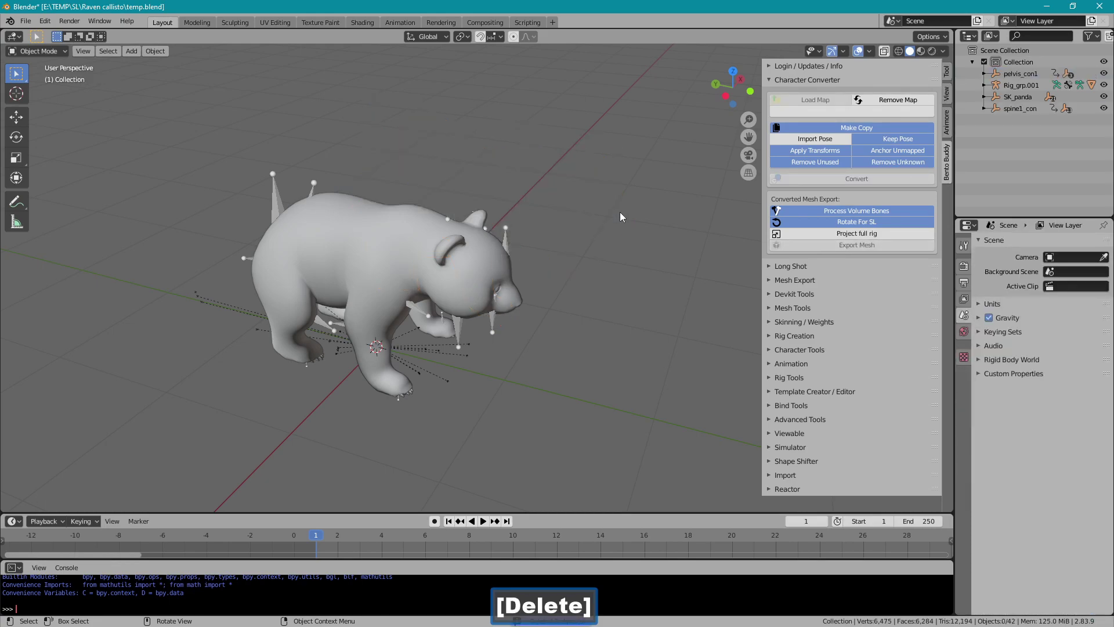
- Select the converted SK_Panda.001 and retry Convert, which reports the armature already converted
left_click(517, 242)
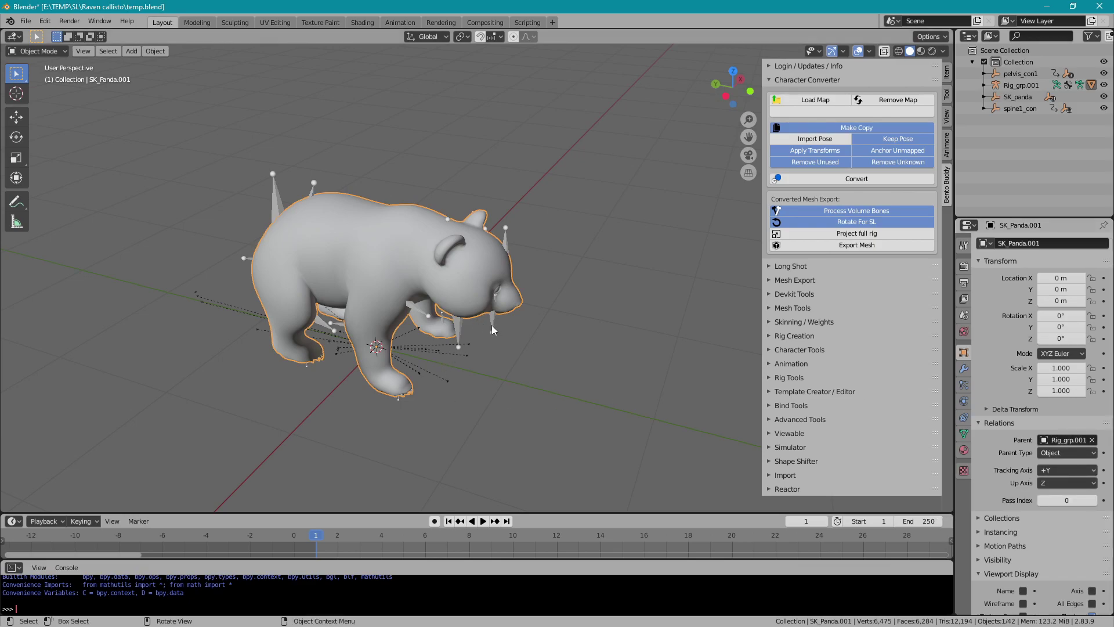
left_click(495, 330)
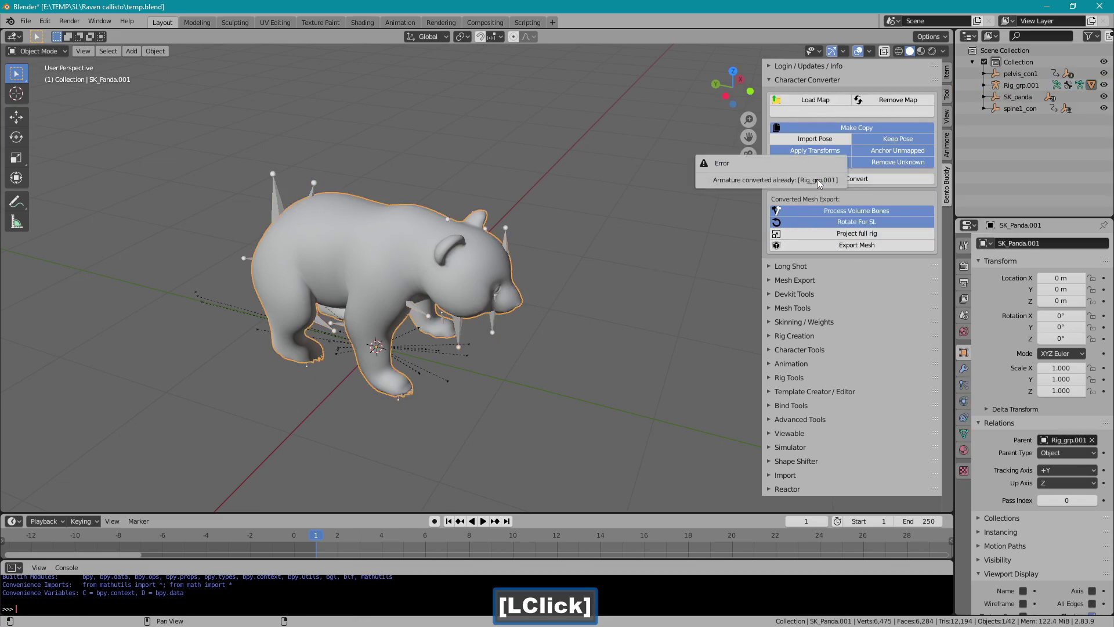
left_click(514, 247)
- Revert the scene to the last saved version via File > Revert
key("g")
right_click(544, 208)
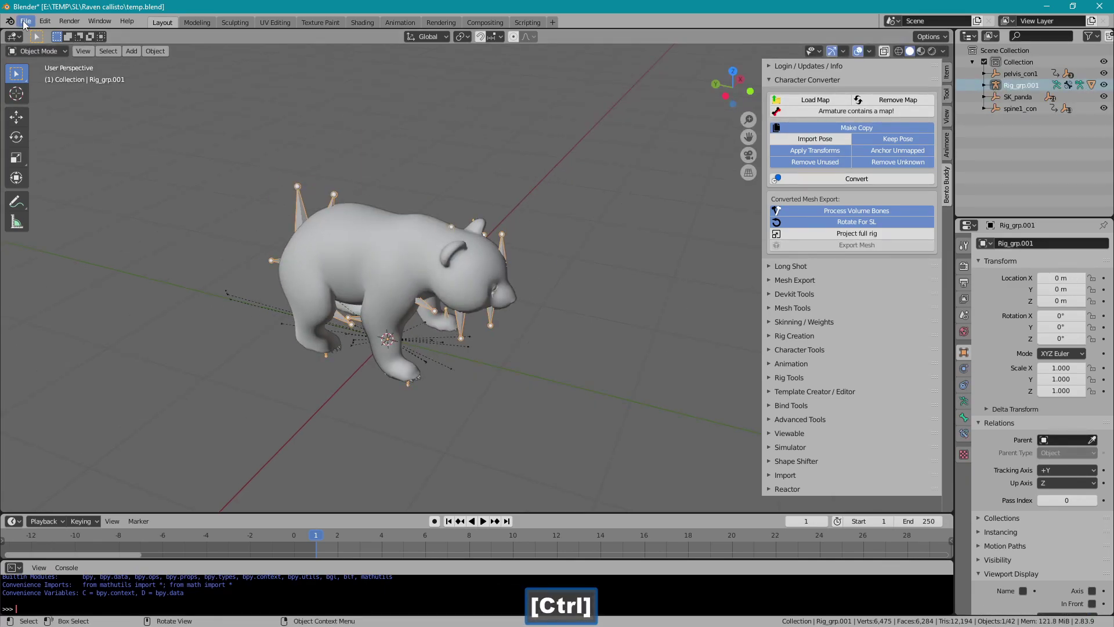
left_click(27, 26)
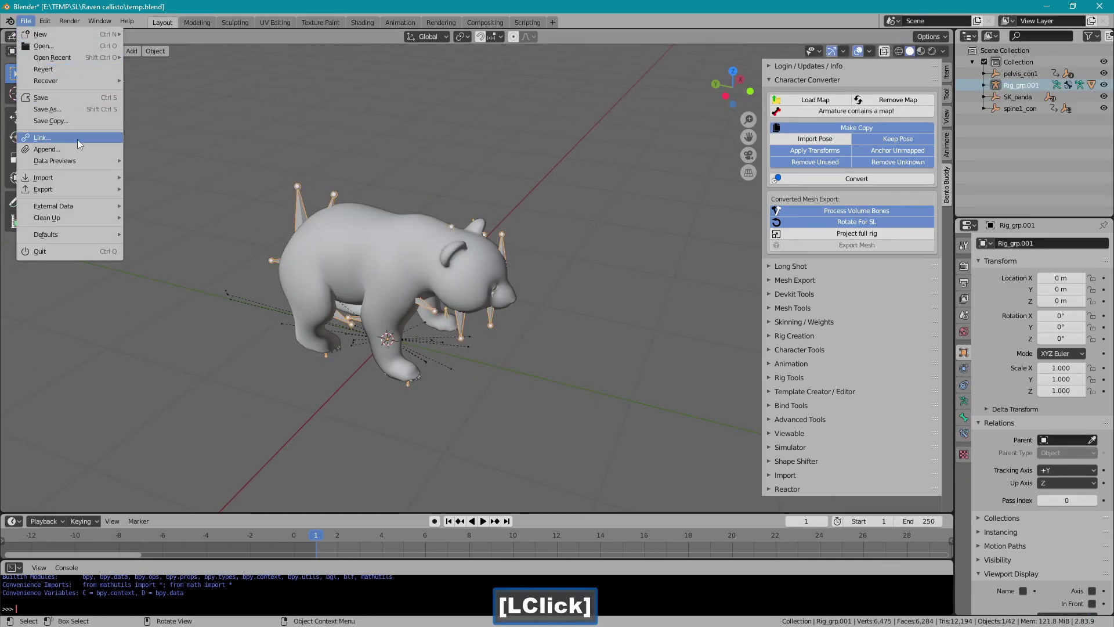
left_click(179, 61)
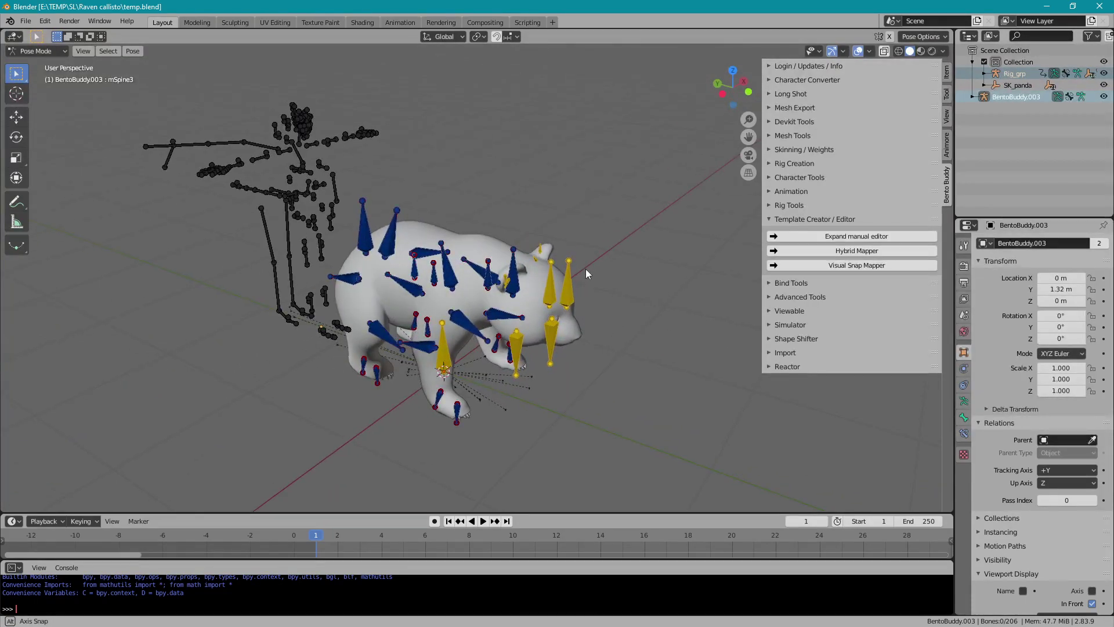
- Load the temp.bbm bone map in the Visual Snap Mapper, then reset the mapping stage
left_click(579, 286)
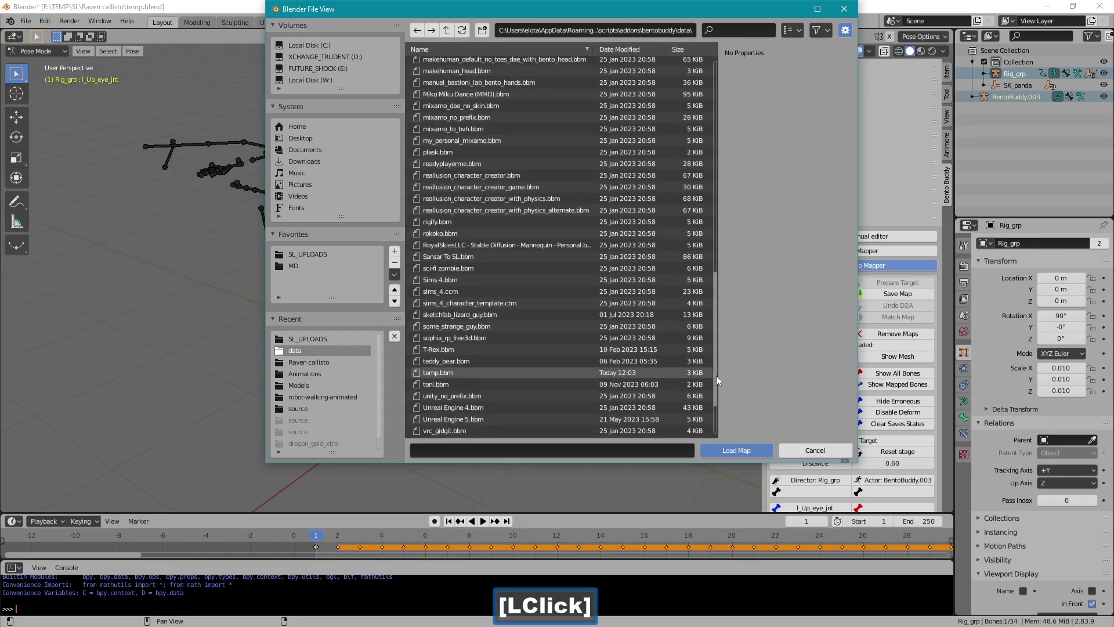
left_click(465, 379)
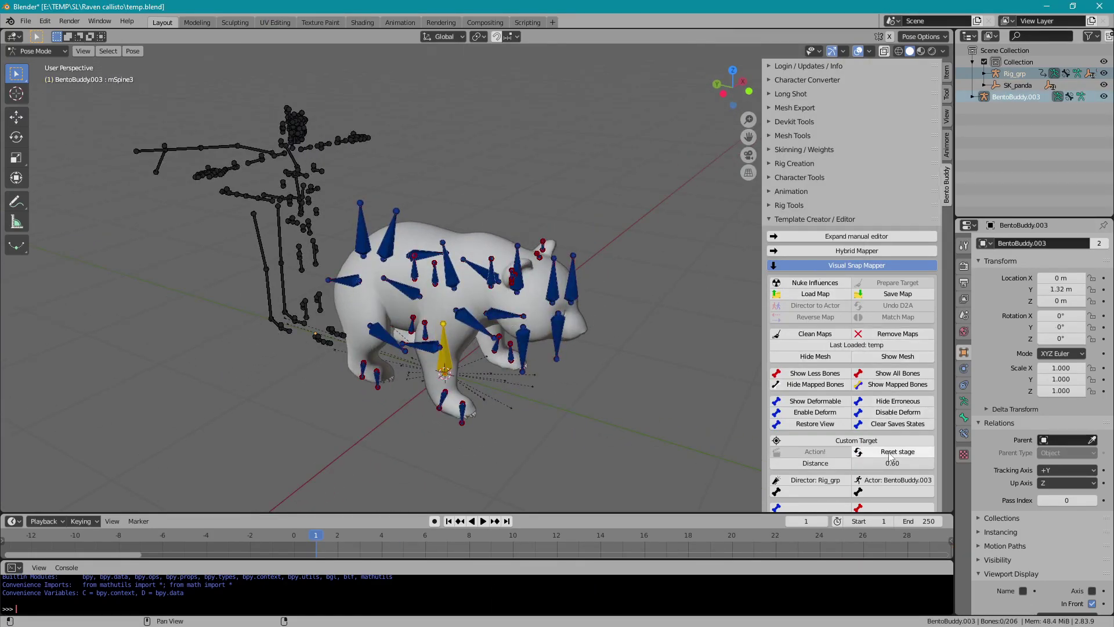
left_click(892, 455)
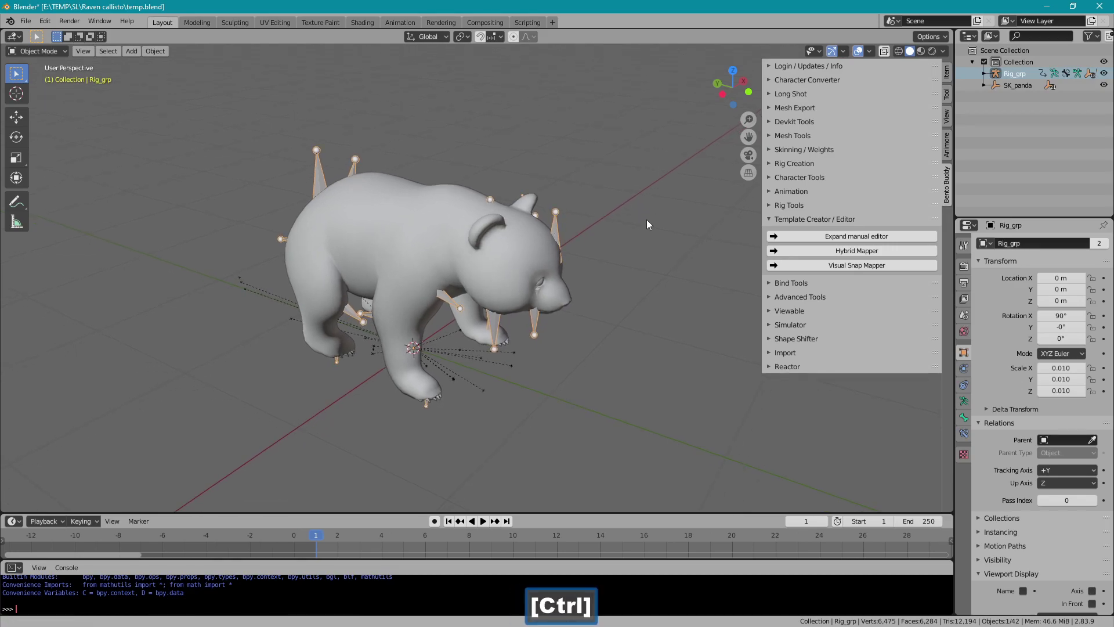
- Delete the converted Rig_grp.001 and SK_Panda.001 copies from the outliner
left_click(781, 221)
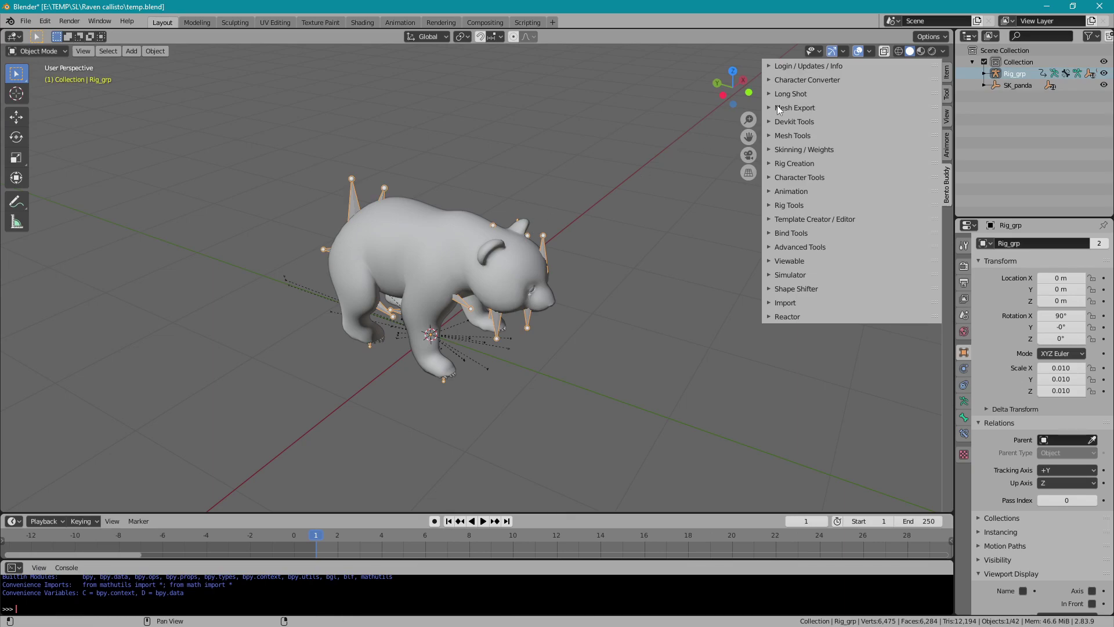
left_click(790, 87)
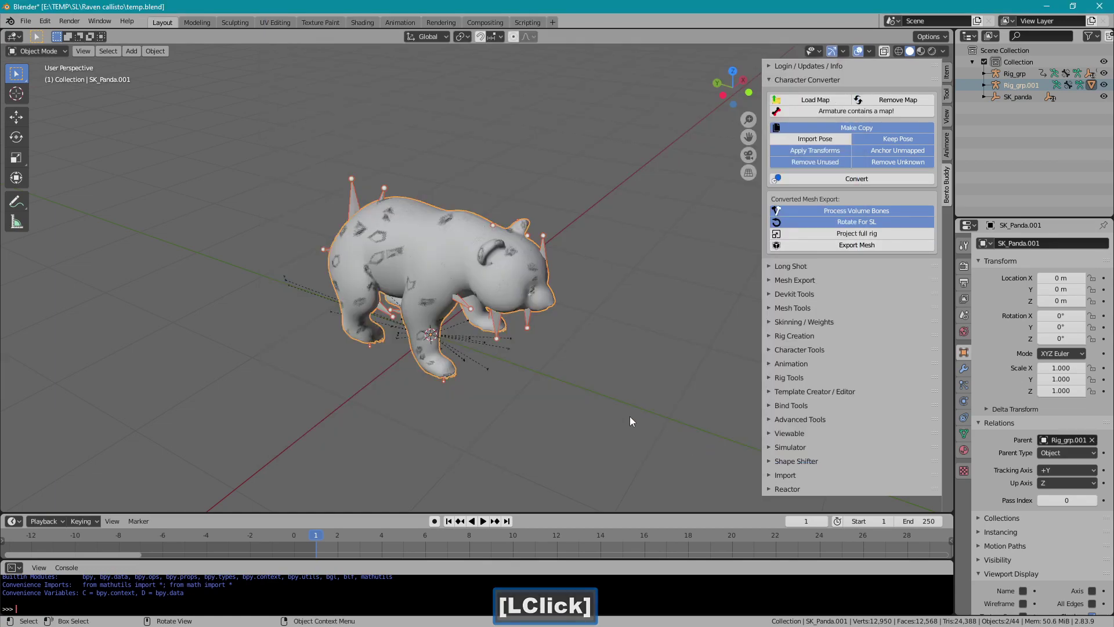
left_click(655, 244)
key("Delete")
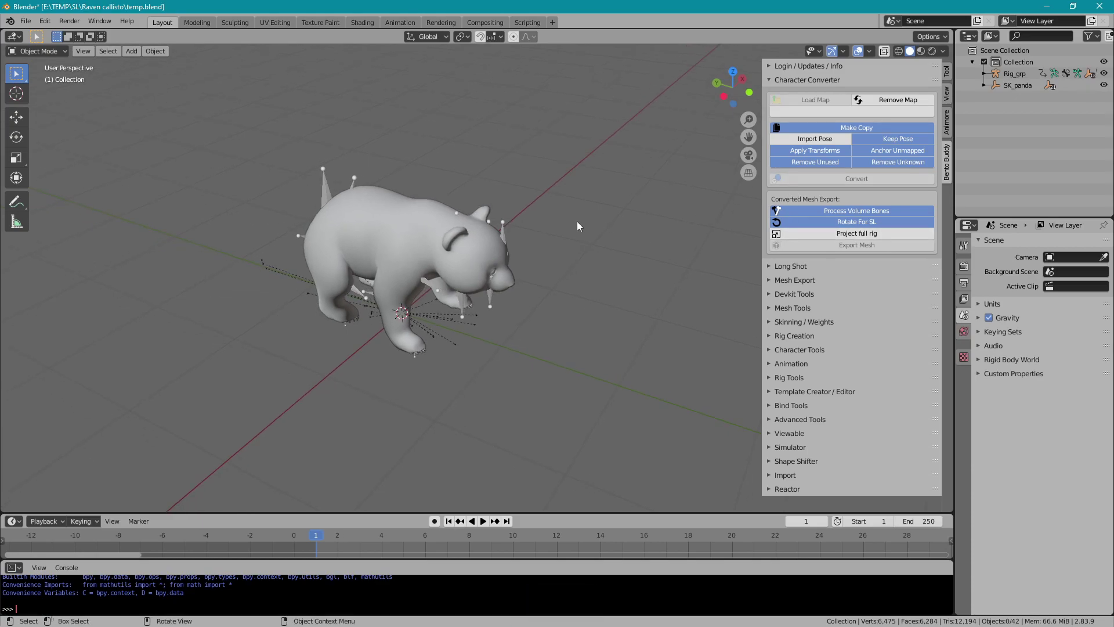
- Bring up the Collada mesh export file browser and close it without exporting
left_click(517, 233)
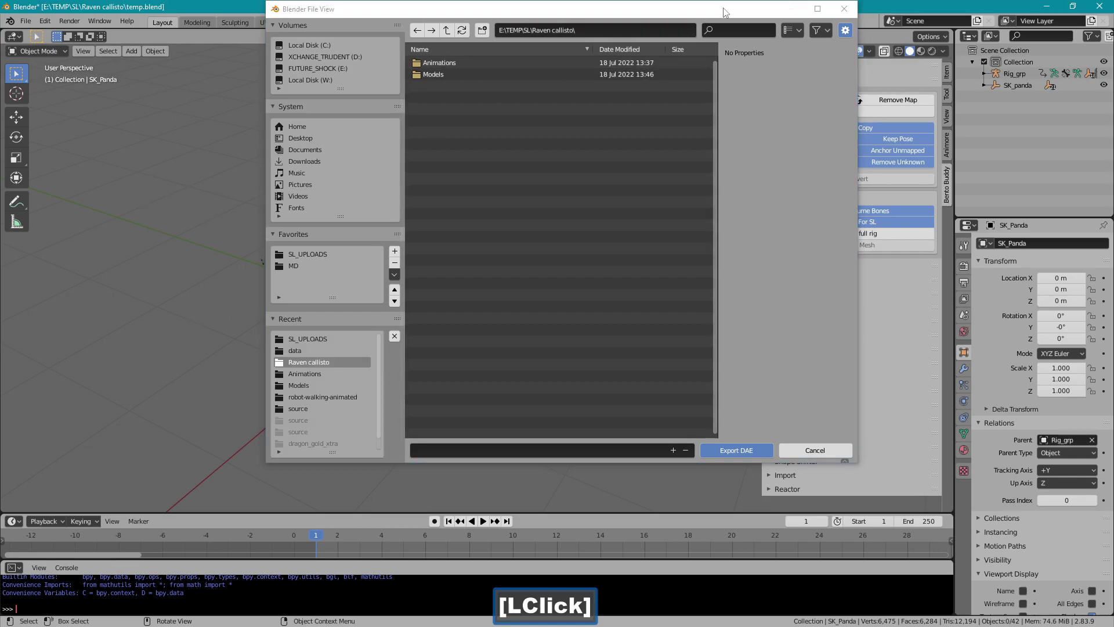
left_click(728, 29)
left_click(840, 39)
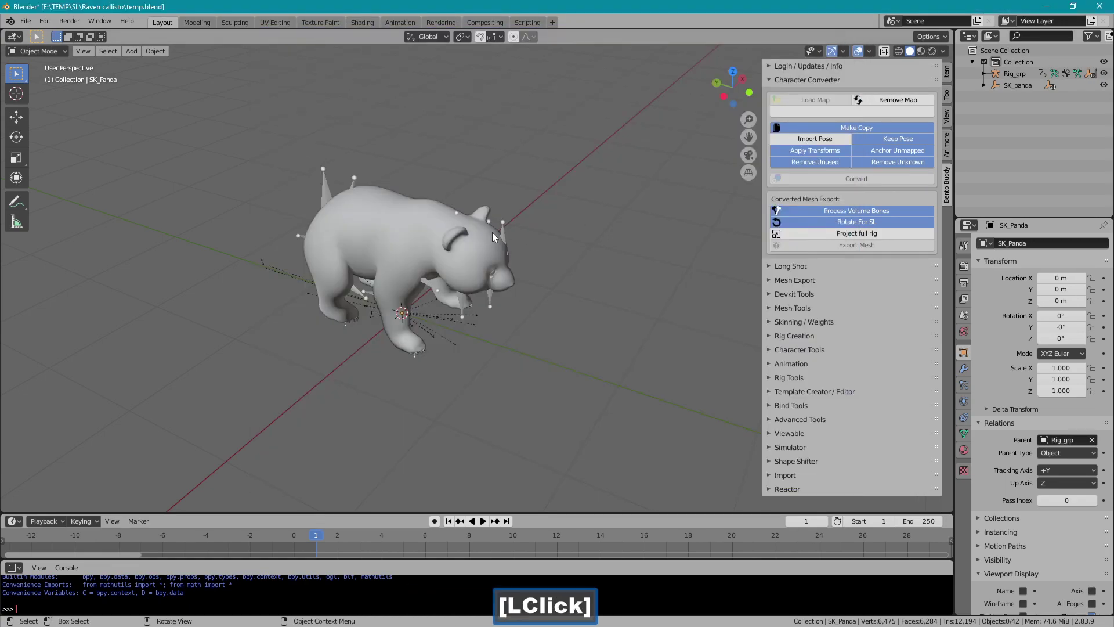
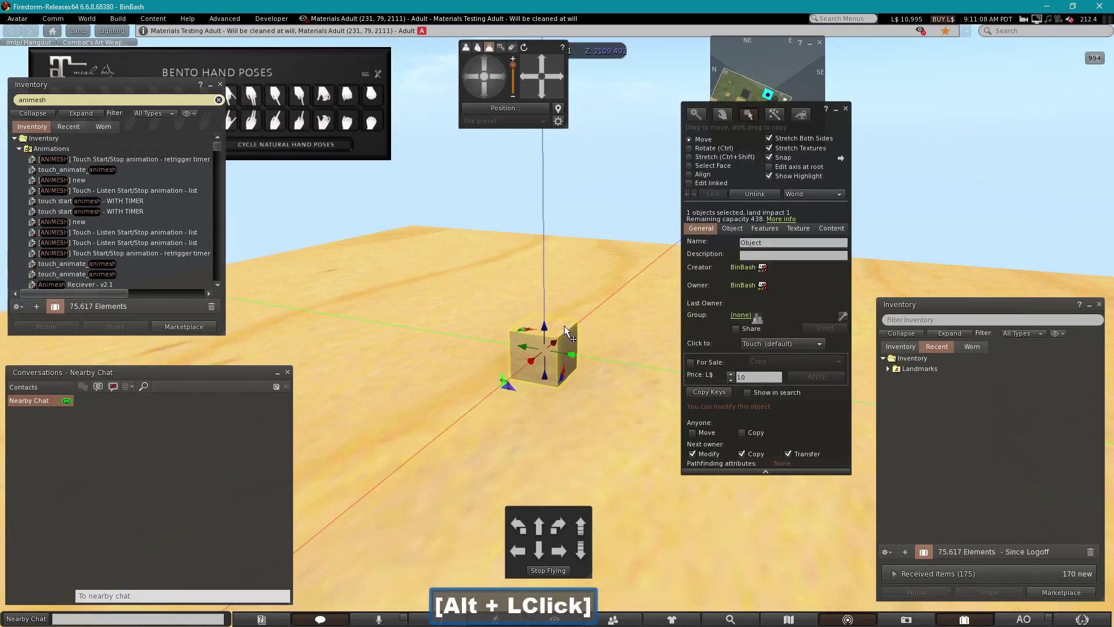
- Add the touch_animate_animesh script to the box's Contents in the Build window
left_click(567, 359)
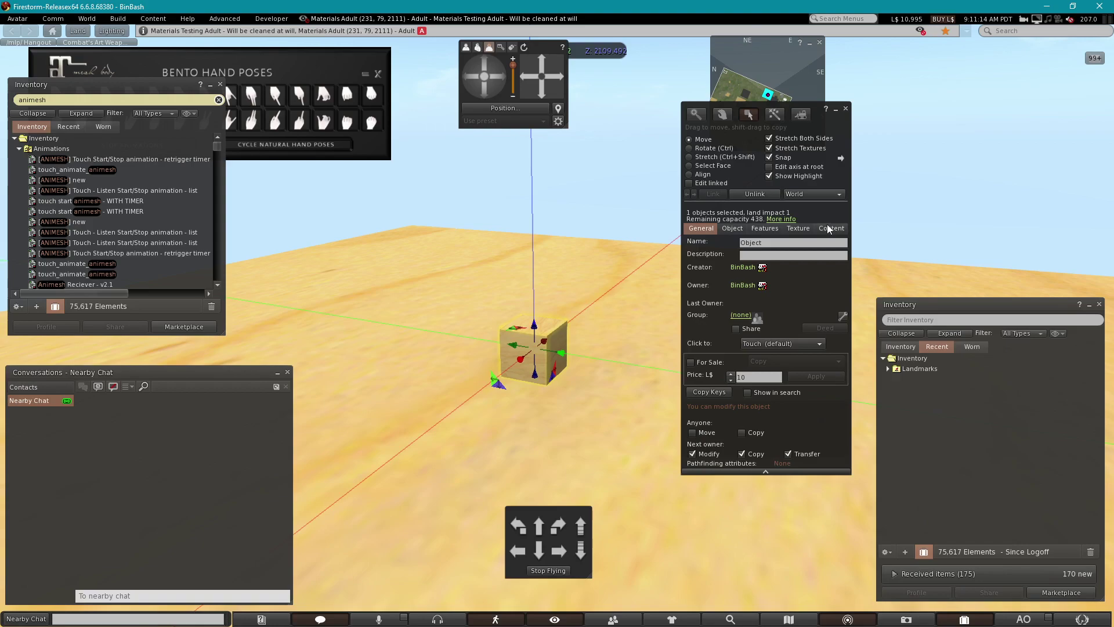
left_click(834, 231)
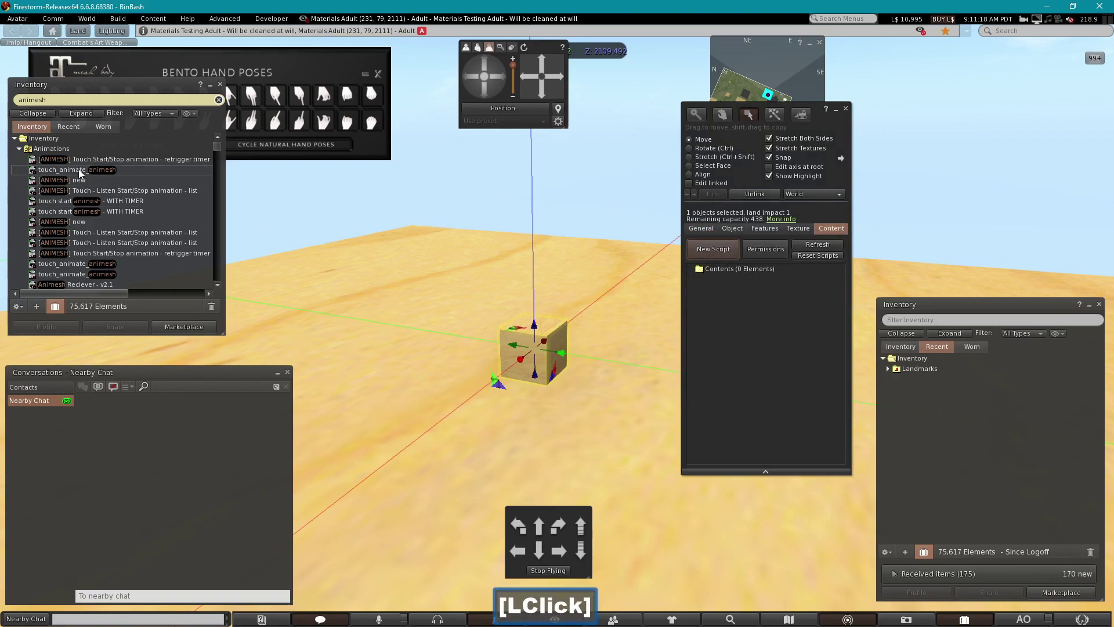
left_click(151, 174)
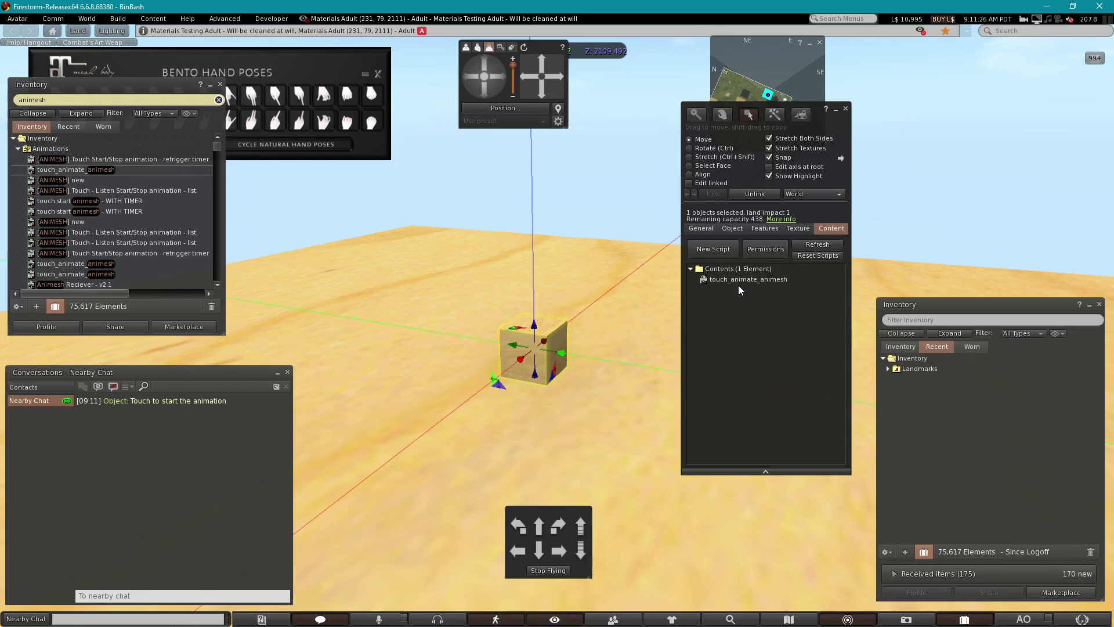
- Upload the walk animation via Build > Upload, drop it into the box's contents, and start a Mesh Model upload
left_click(904, 375)
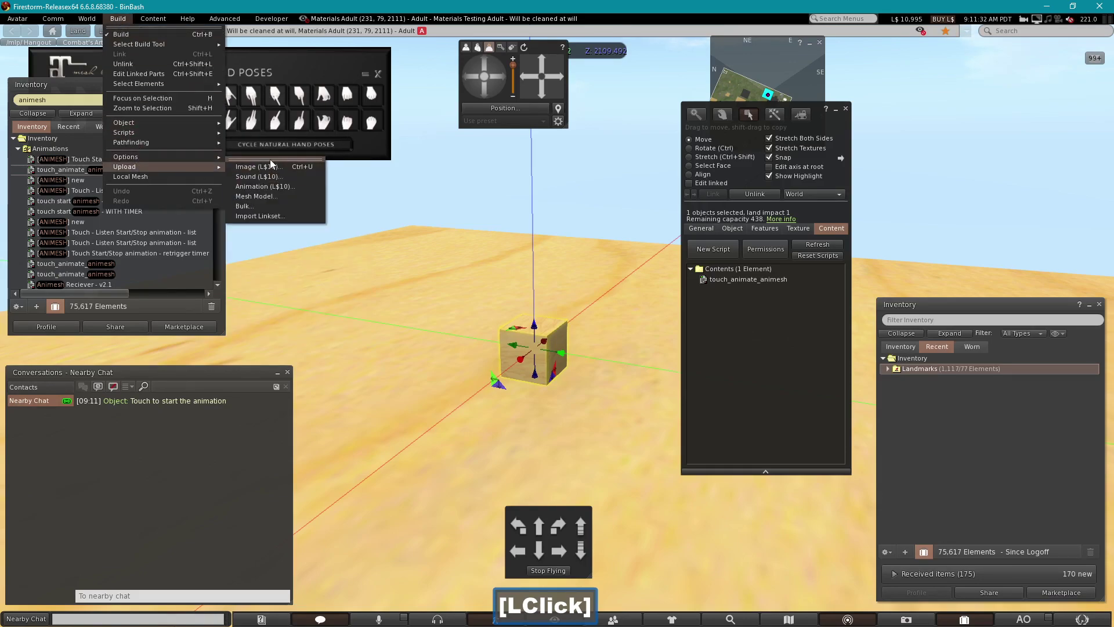
left_click(283, 160)
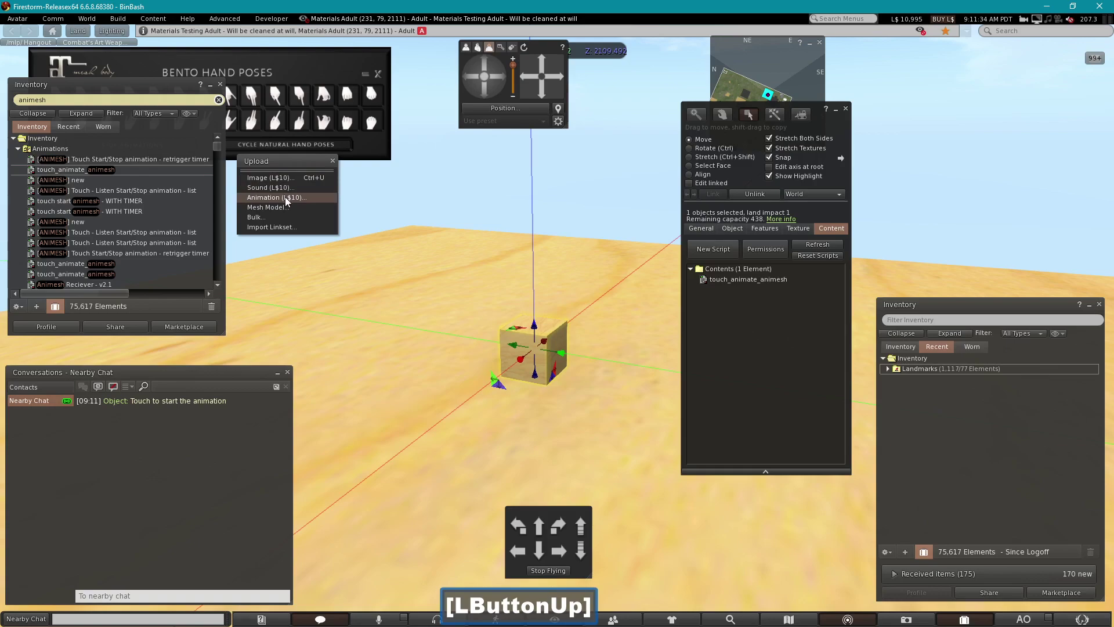
left_click(289, 202)
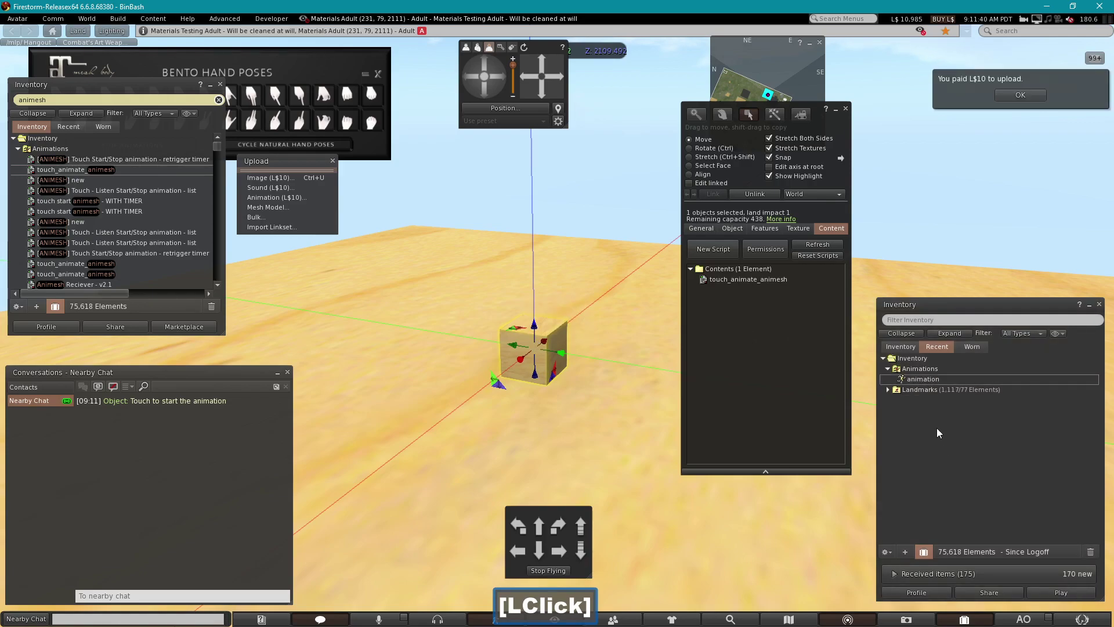
left_click(927, 383)
left_click(908, 379)
- Upload the SK_Panda.001 DAE with skin weights and joint positions included, paying L$12
left_click(274, 207)
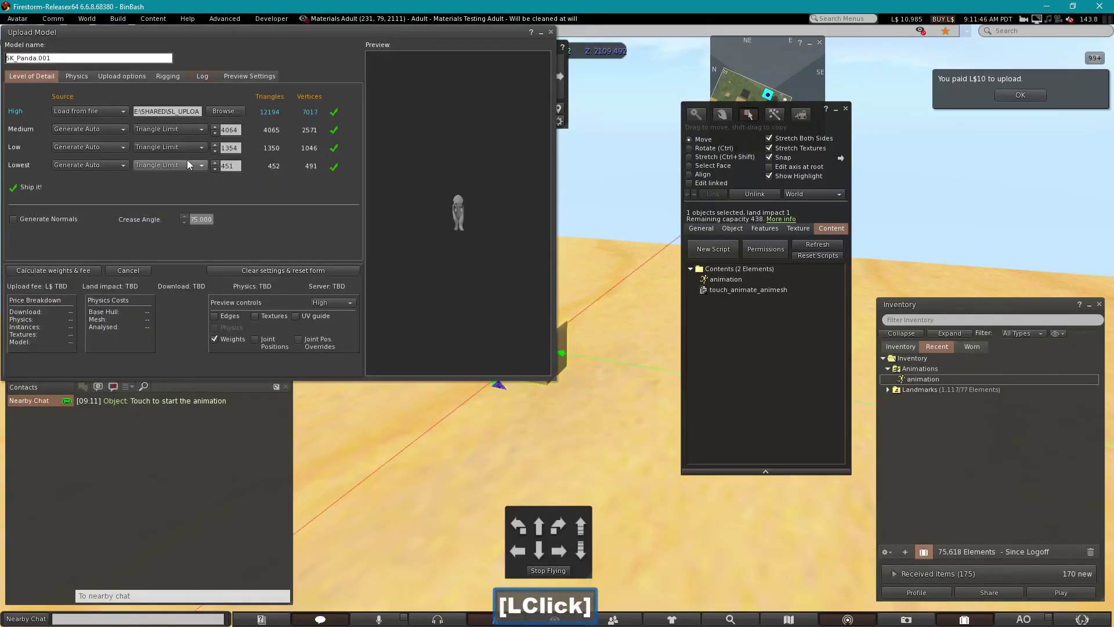
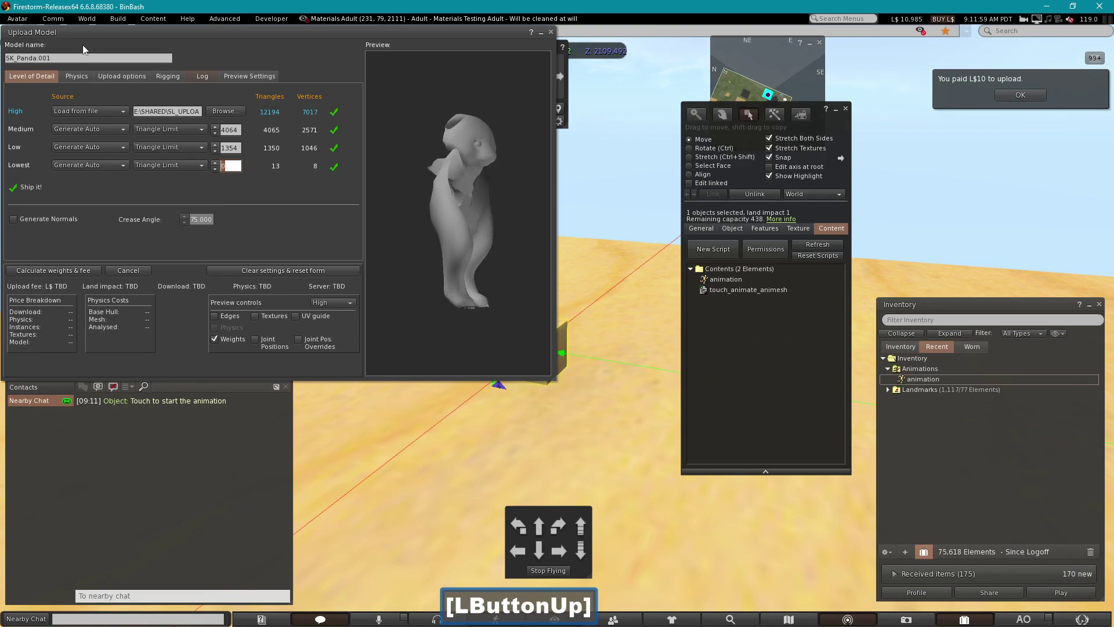
left_click(161, 82)
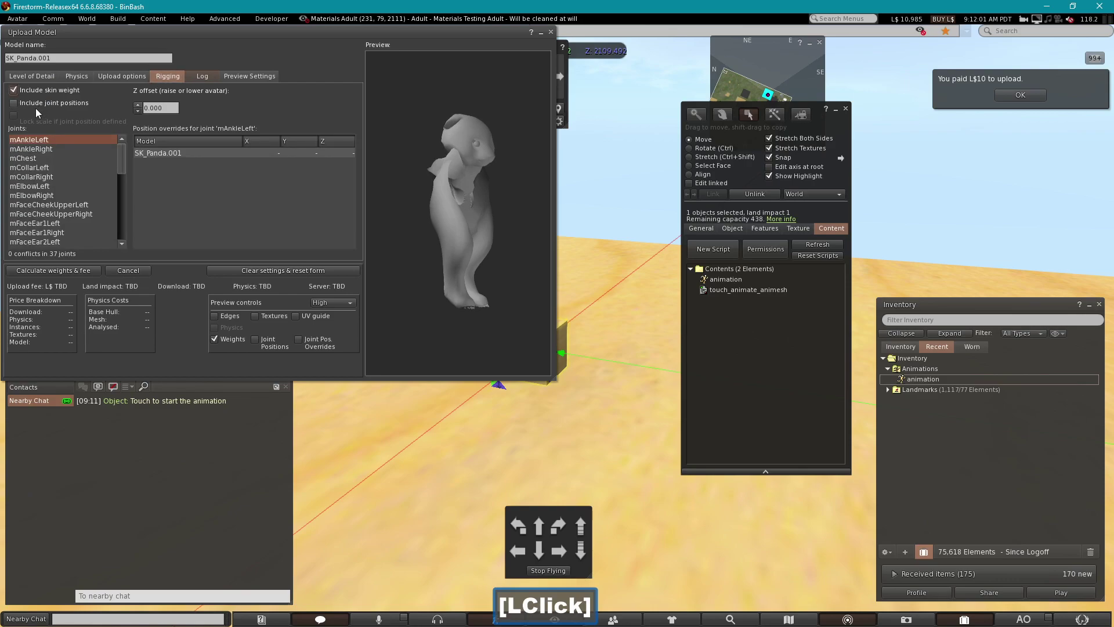
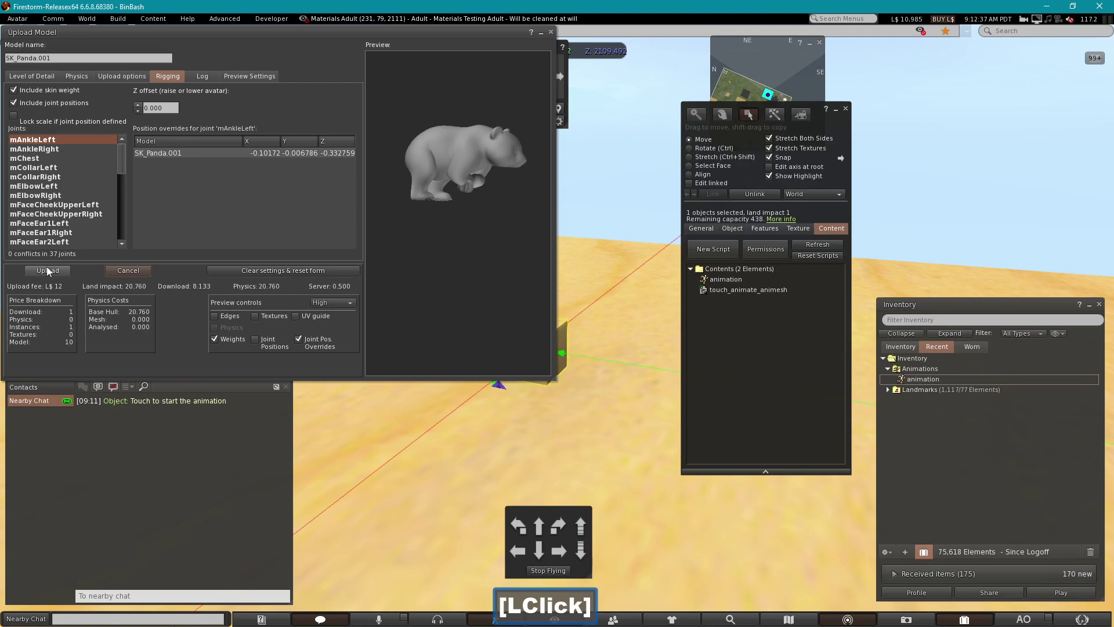
left_click(50, 273)
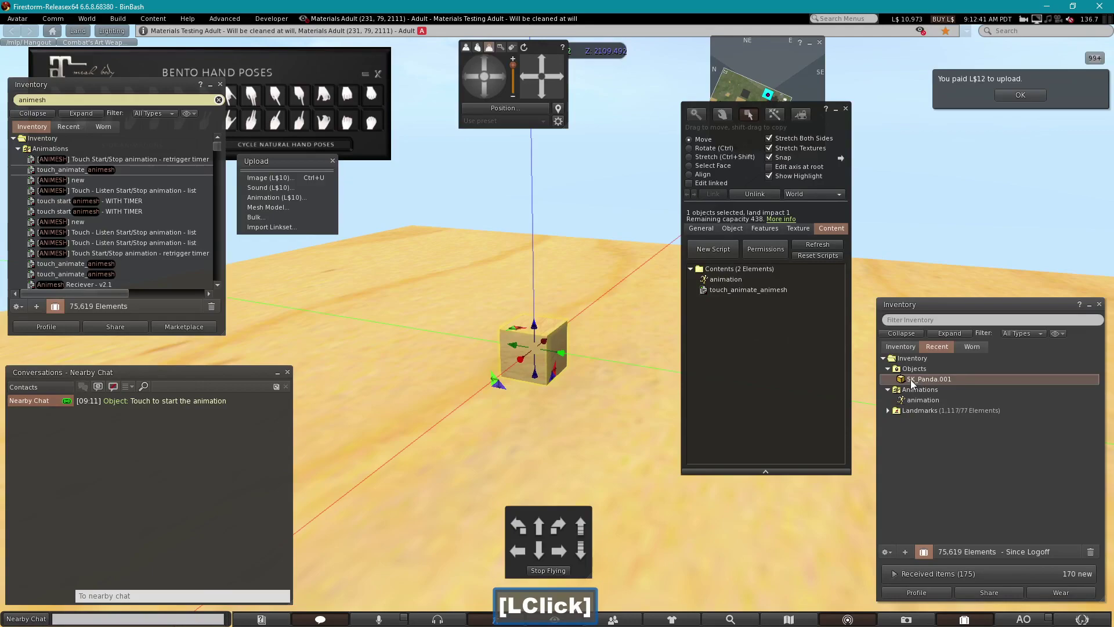
- Rez SK_Panda.001 onto the box, link them as Animated Mesh, and touch the box to start the walk
left_click(912, 383)
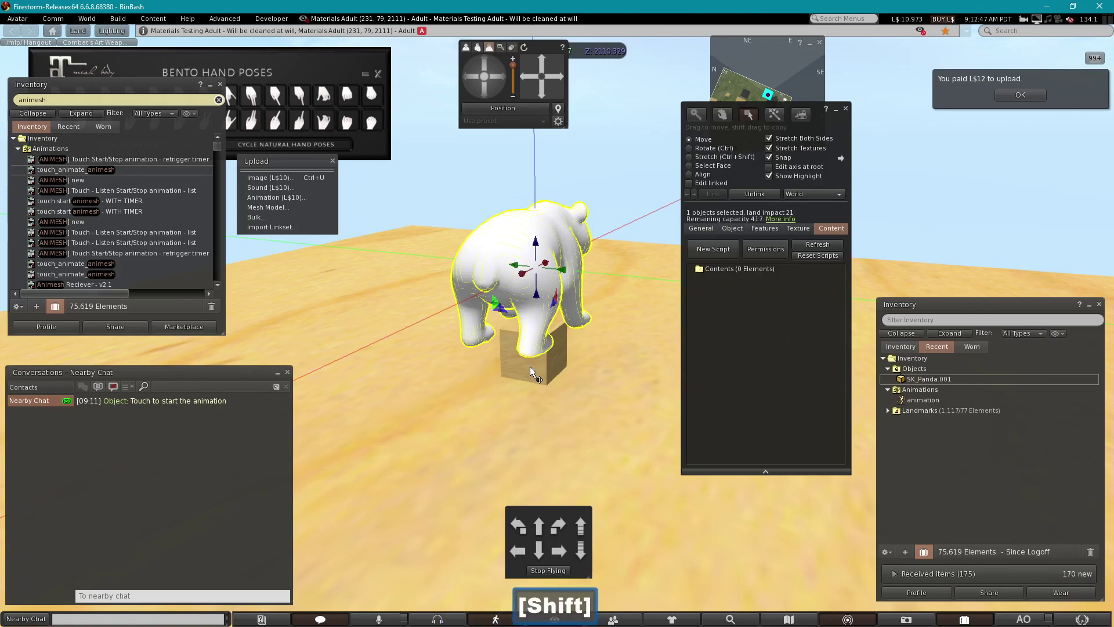
left_click(538, 375)
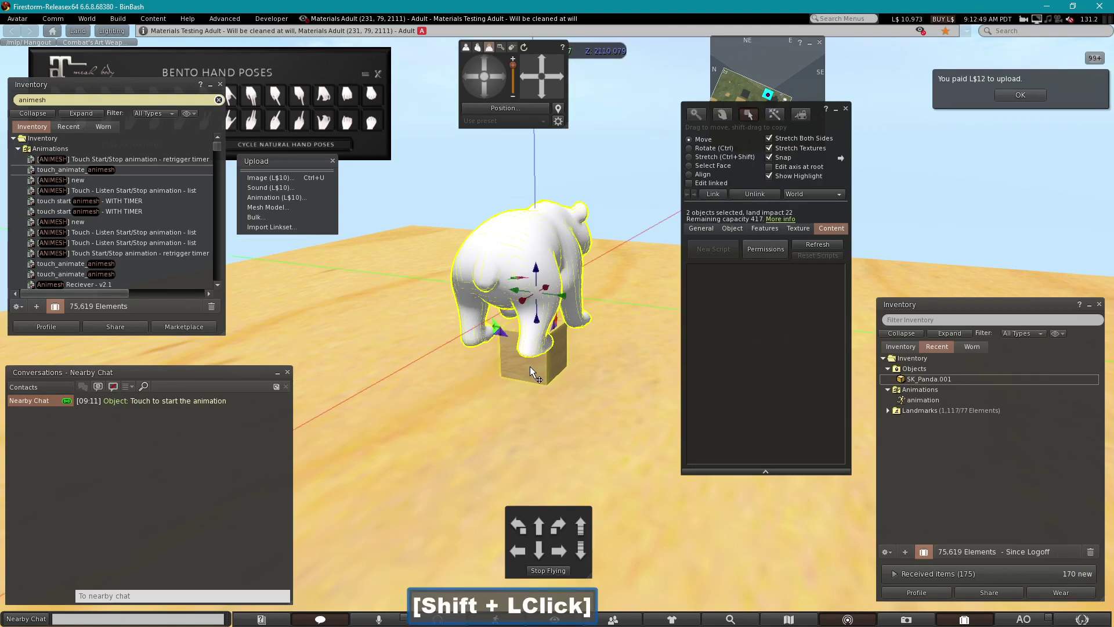
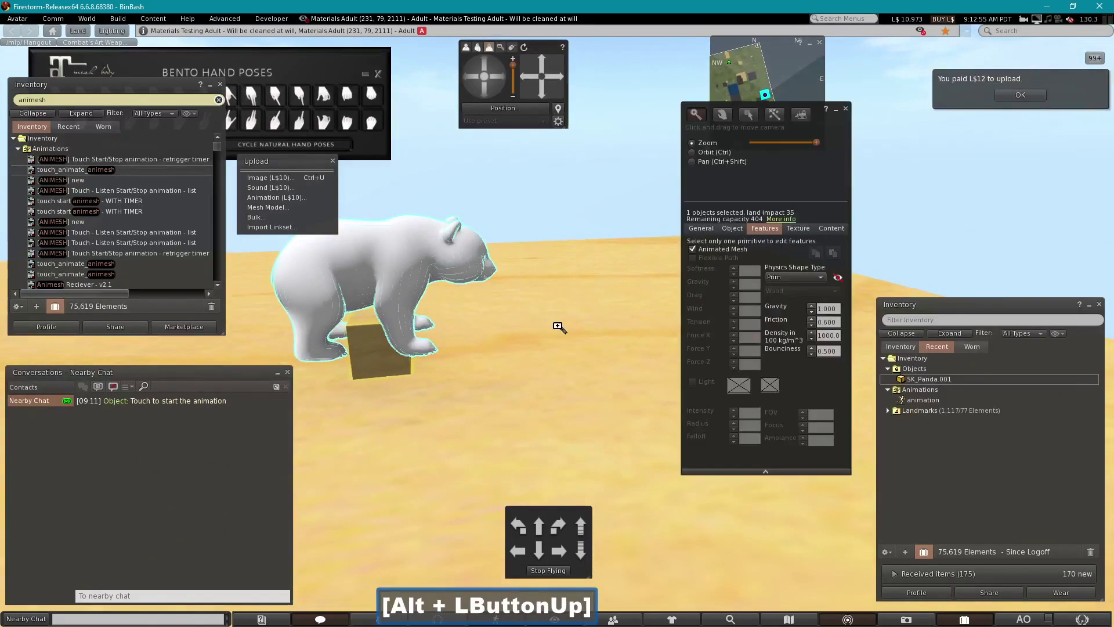
left_click(851, 109)
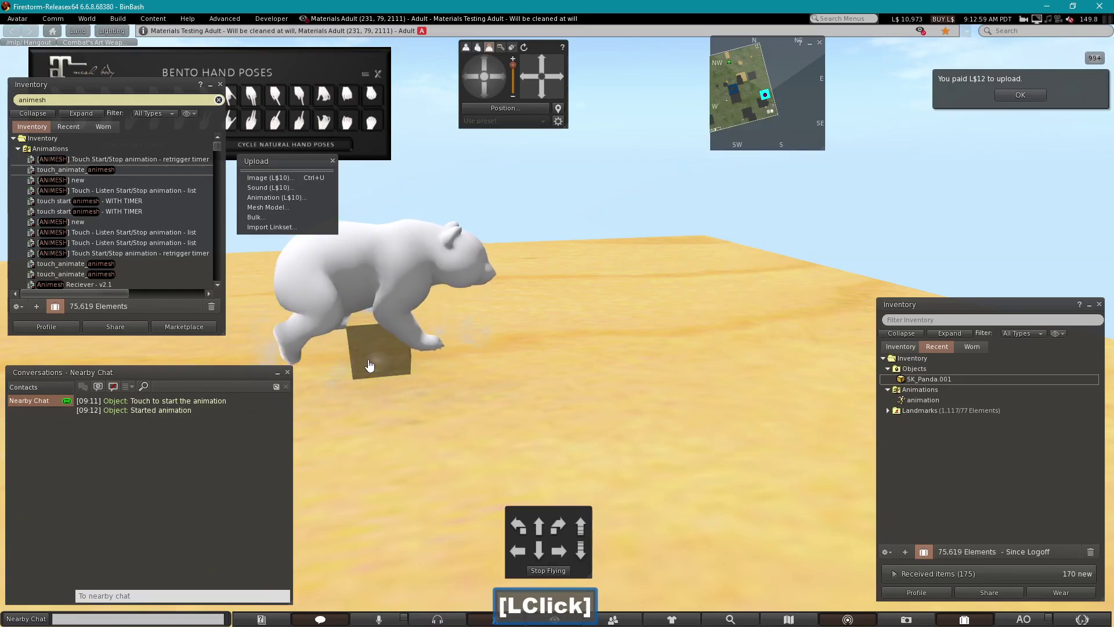
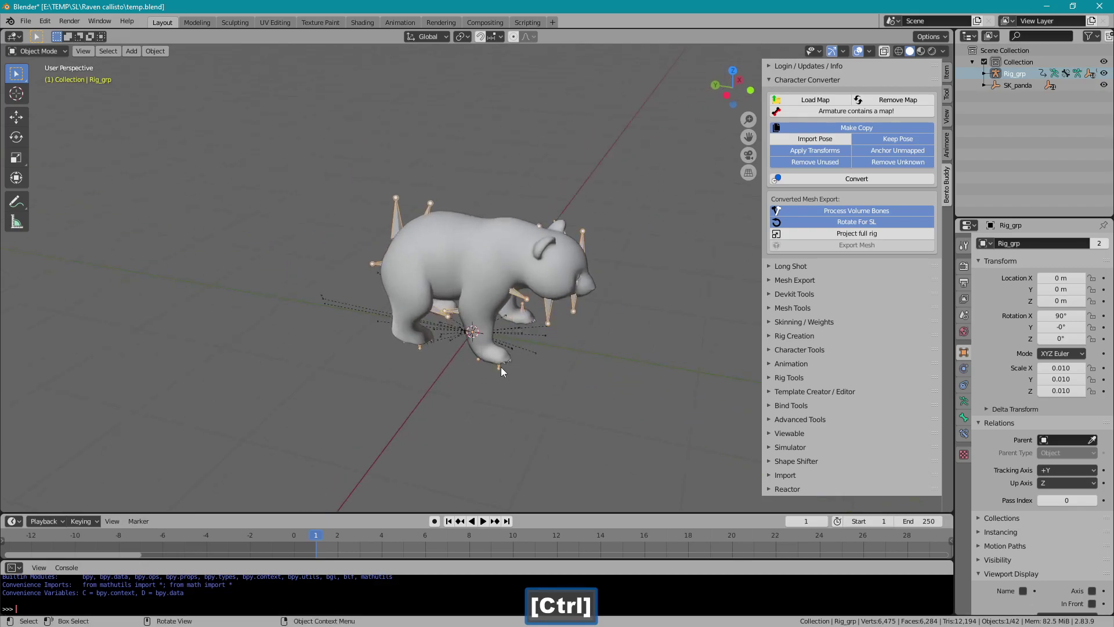
- Play the Rig_grp walk animation in side orthographic view, then pause it partway through
type("13")
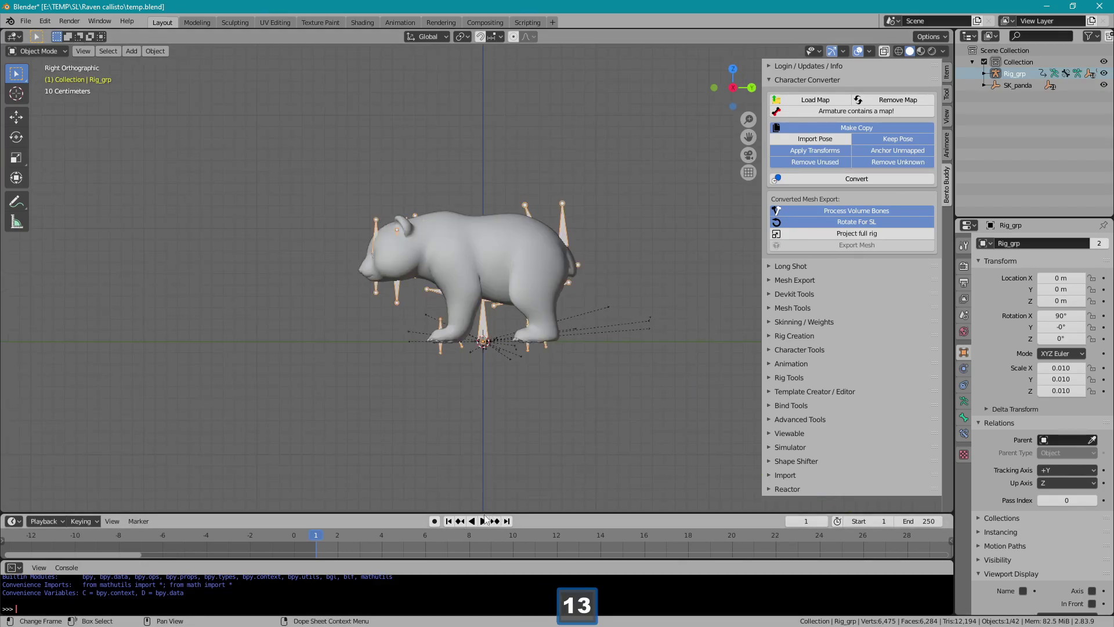
left_click(487, 521)
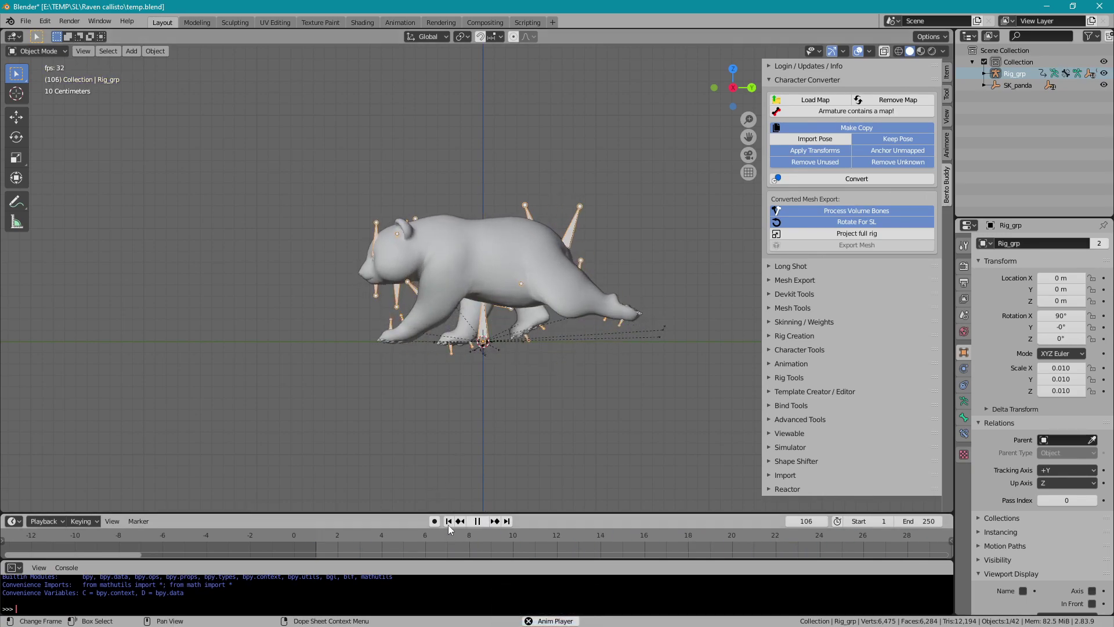
left_click(451, 527)
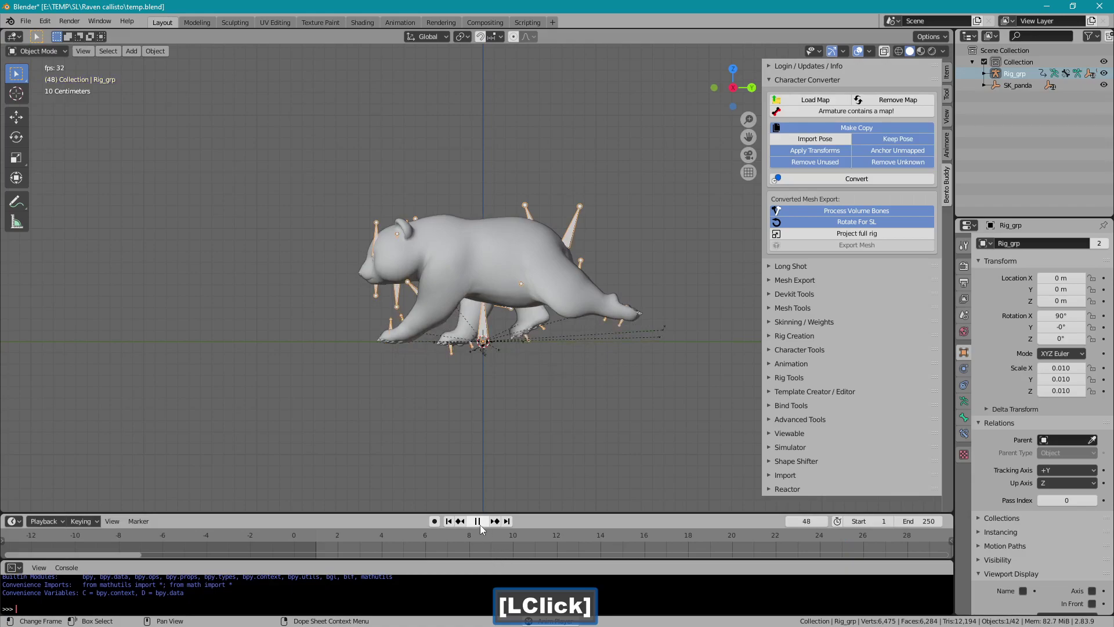